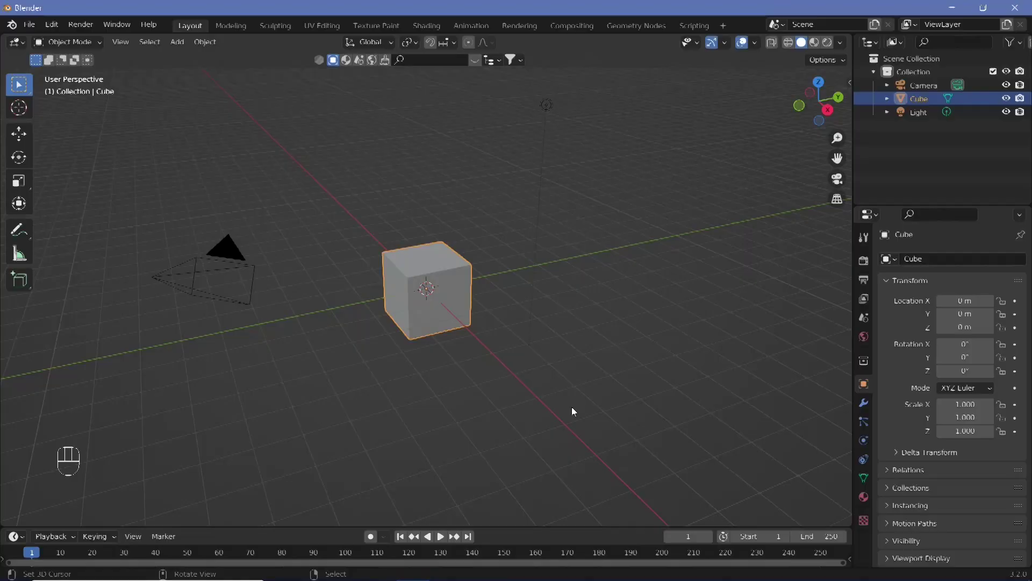
# - Add a Catmull-Clark Subdivision Surface modifier to the default cube
pyautogui.moveTo(440, 353); pyautogui.dragTo(864, 403)
pyautogui.click(865, 402)
pyautogui.moveTo(952, 259); pyautogui.dragTo(788, 500)
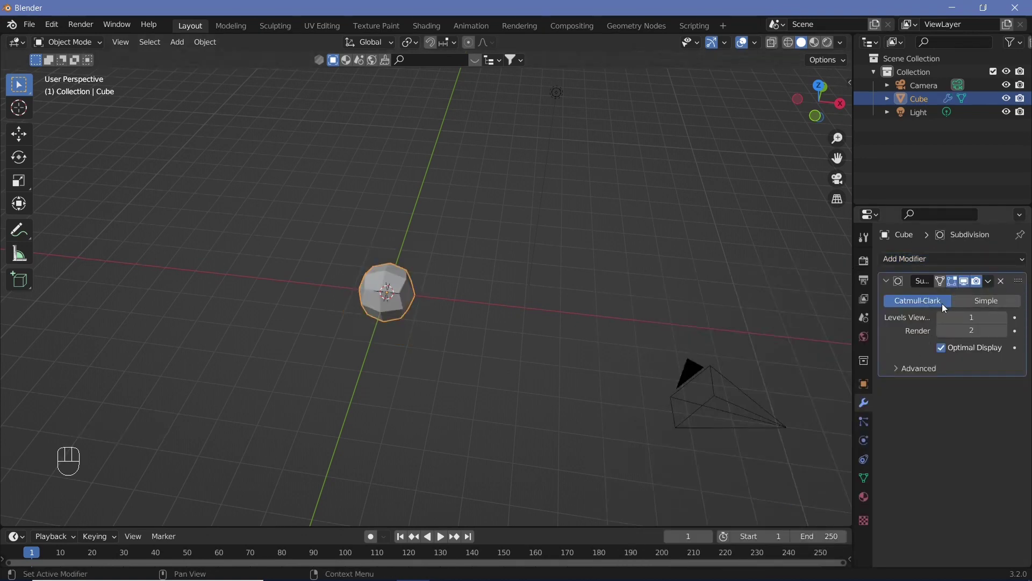
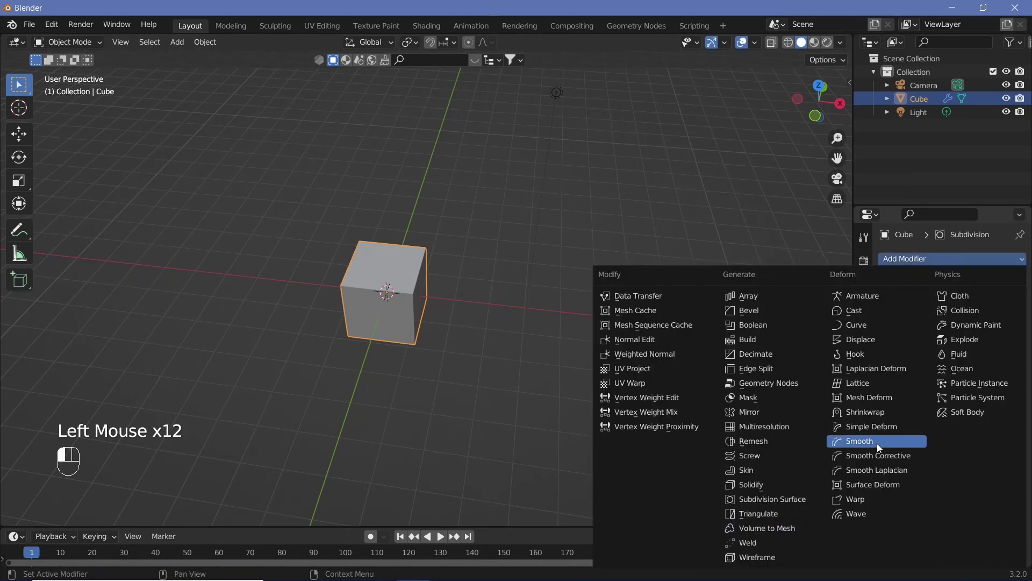
# - Set subdivision levels to 6 and add a Simple Deform Stretch with factor 1.9
pyautogui.click(817, 414)
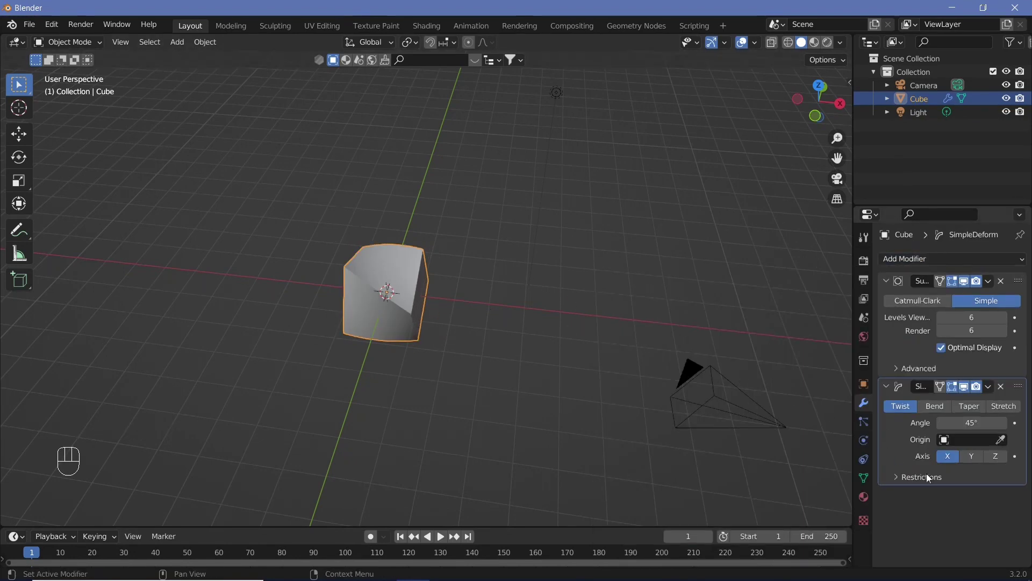
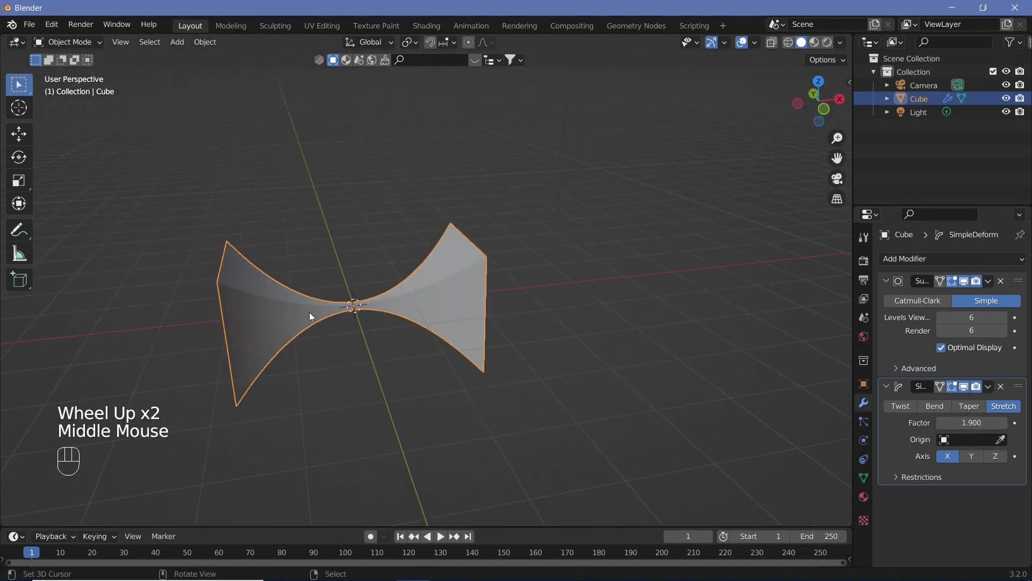
pyautogui.scroll(3)
# - Add a Simple Deform Twist of 720° and rotate the shape 90° about Y to stand upright
pyautogui.moveTo(993, 265); pyautogui.dragTo(918, 477)
pyautogui.scroll(-3)
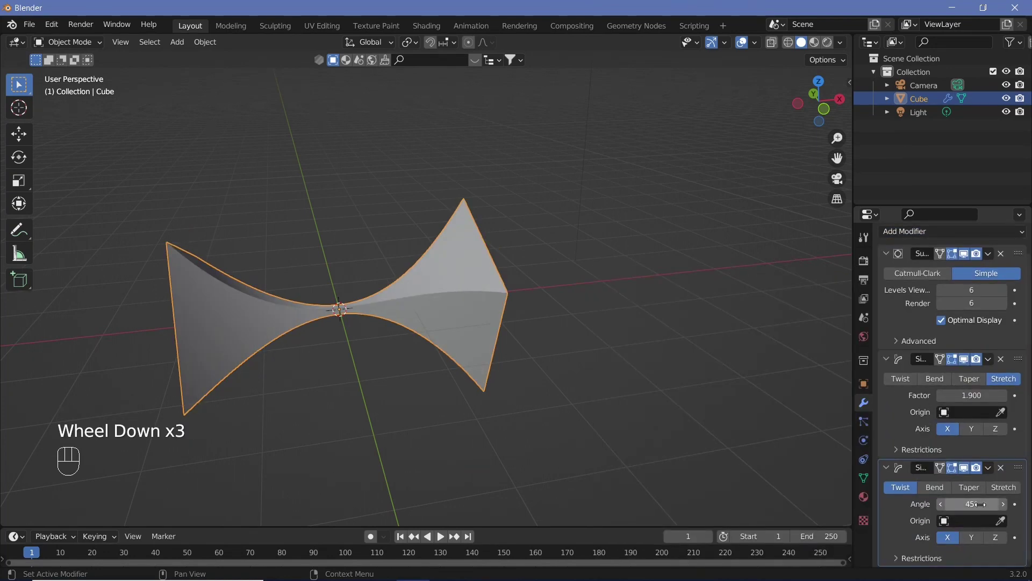
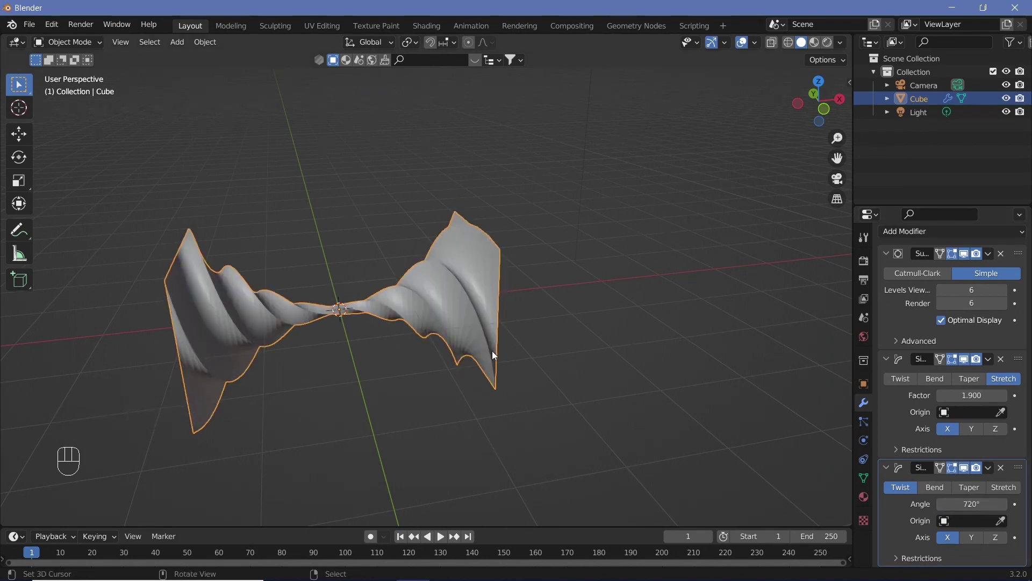
pyautogui.press('r')
pyautogui.press('y')
pyautogui.press('9')
pyautogui.press('0')
pyautogui.press('Return')
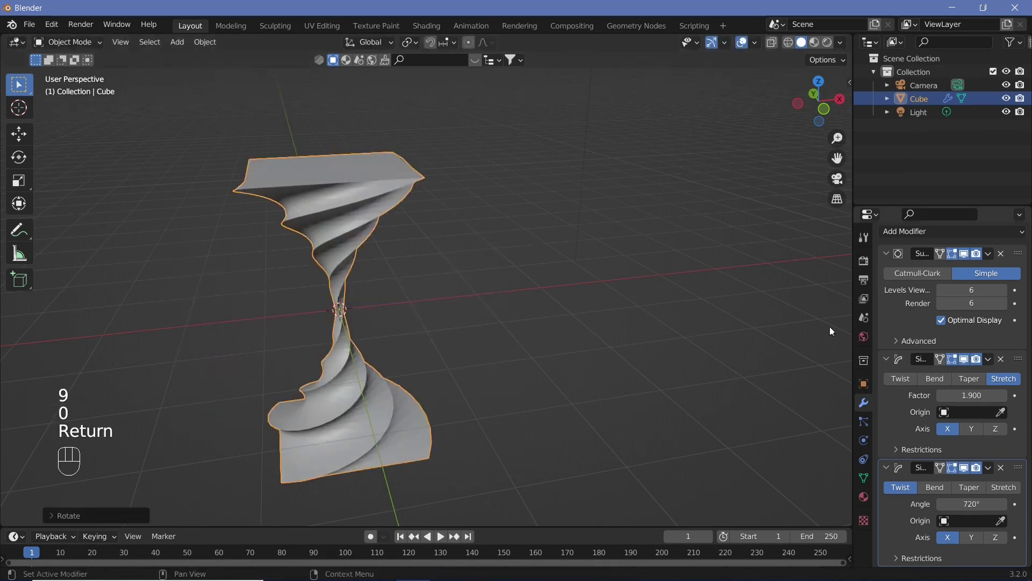
# - Smooth the twisted vase with a level-2 Catmull-Clark subdivision and inspect it from around
pyautogui.scroll(3)
pyautogui.moveTo(981, 233); pyautogui.dragTo(970, 503)
pyautogui.scroll(-3)
pyautogui.scroll(-3)
pyautogui.moveTo(1006, 509); pyautogui.dragTo(380, 357)
pyautogui.moveTo(398, 312); pyautogui.dragTo(483, 226)
pyautogui.scroll(-3)
pyautogui.moveTo(473, 221); pyautogui.dragTo(419, 278)
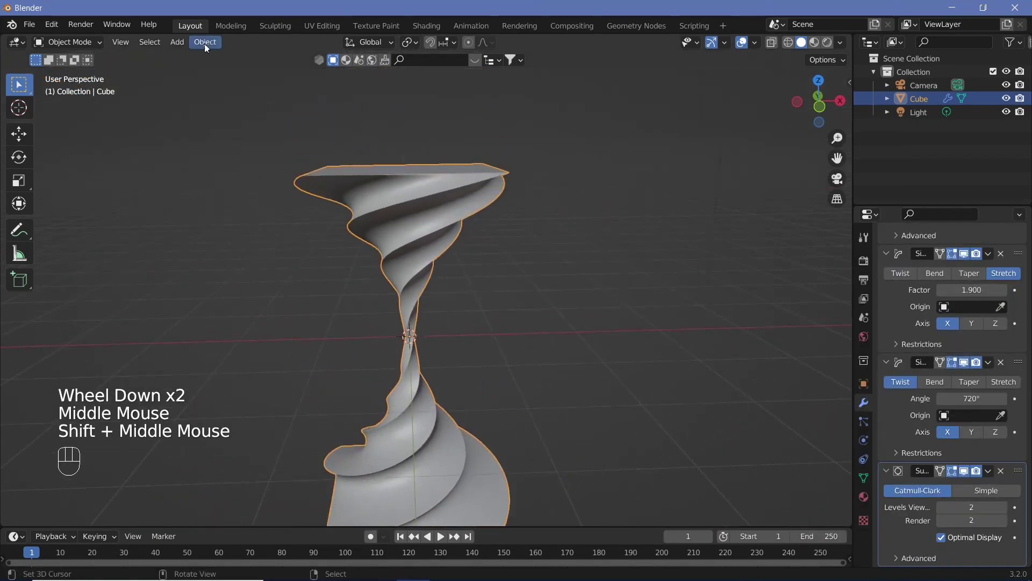
pyautogui.click(209, 44)
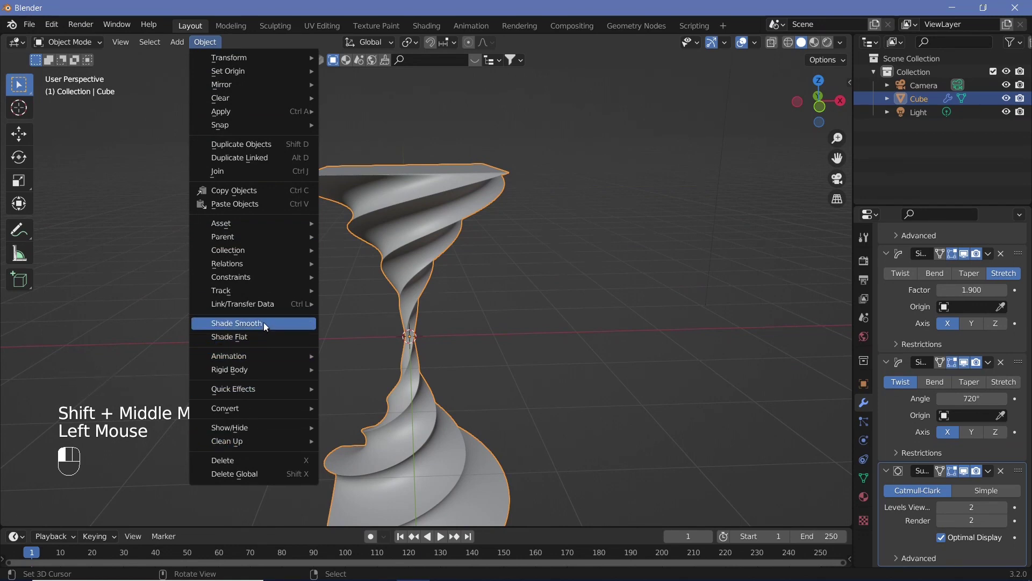
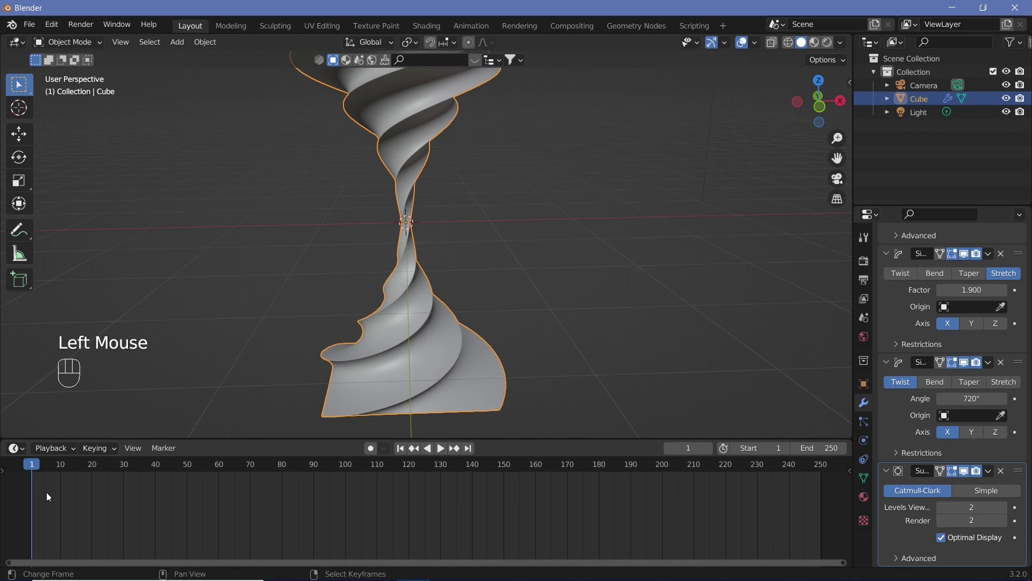
# - Keyframe the vase's starting Z rotation at the first frame and set the scene end to 300
pyautogui.press('Left')
pyautogui.press('i')
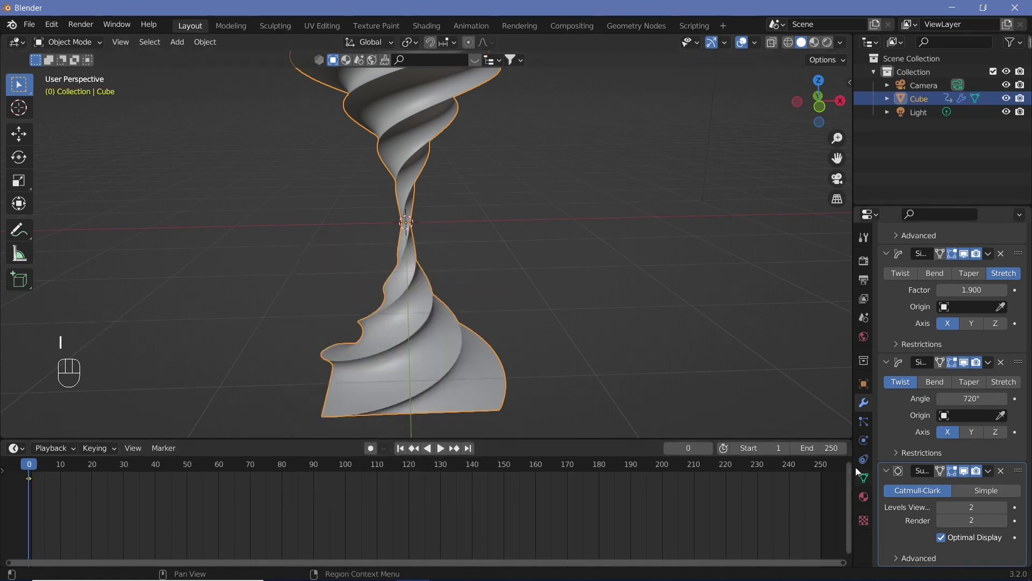
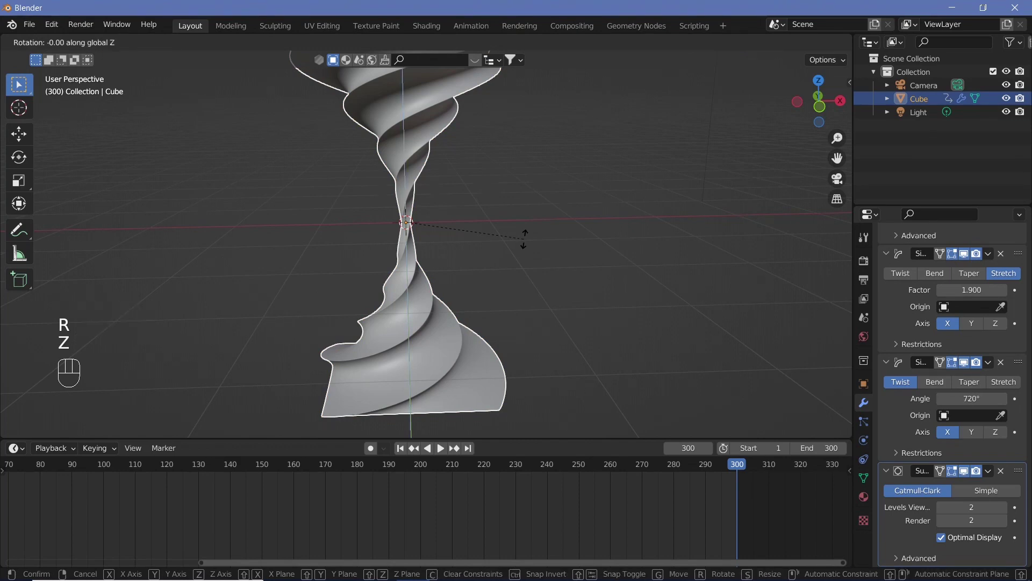
pyautogui.press('3')
pyautogui.press('6')
pyautogui.press('0')
pyautogui.press('Return')
pyautogui.press('i')
# - Rotate the vase 360° about Z at frame 300, keyframe it and play the spin back
pyautogui.middleClick(639, 488)
pyautogui.scroll(-3)
pyautogui.middleClick(376, 529)
pyautogui.press('t')
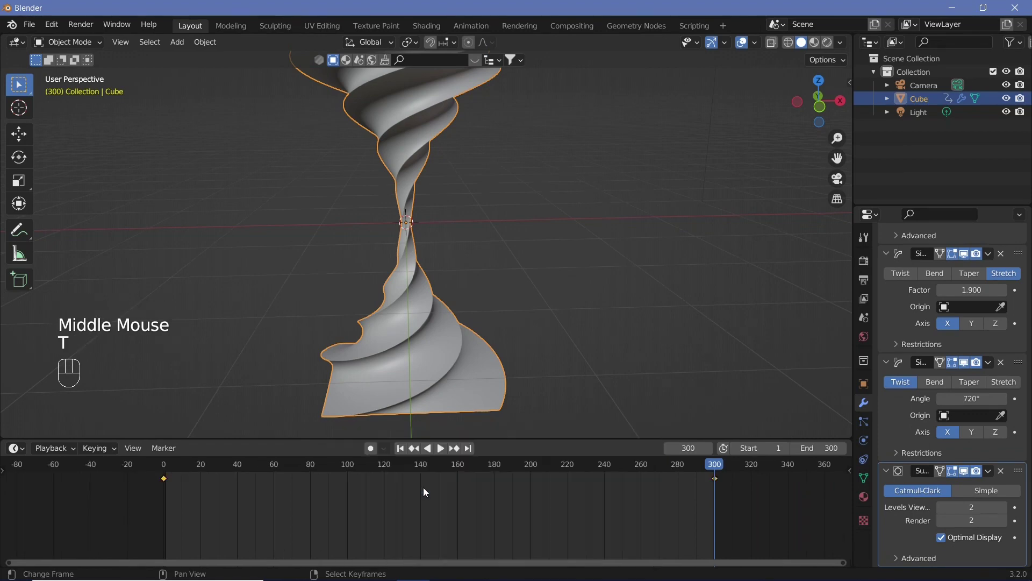
pyautogui.press('shift+space')
pyautogui.scroll(-3)
pyautogui.press('shift+space')
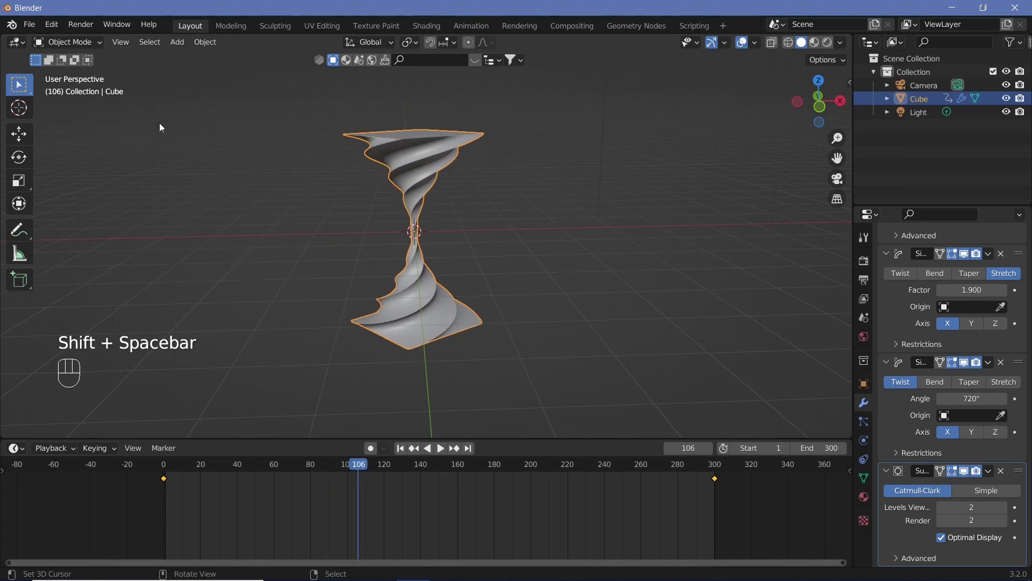
# - Set 30 fps and FFmpeg MPEG-4 H.264 video output at perceptually lossless quality
pyautogui.click(863, 280)
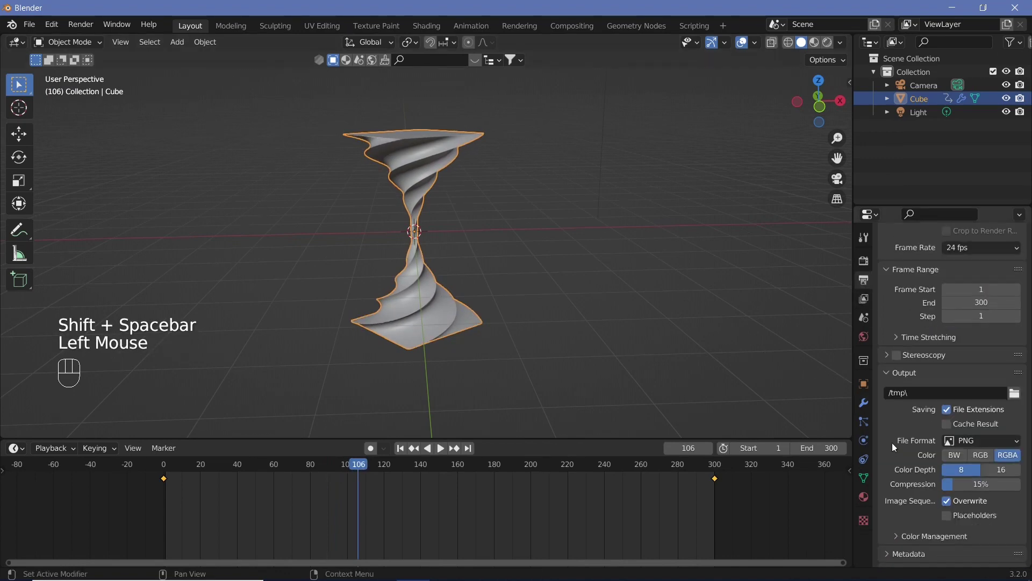
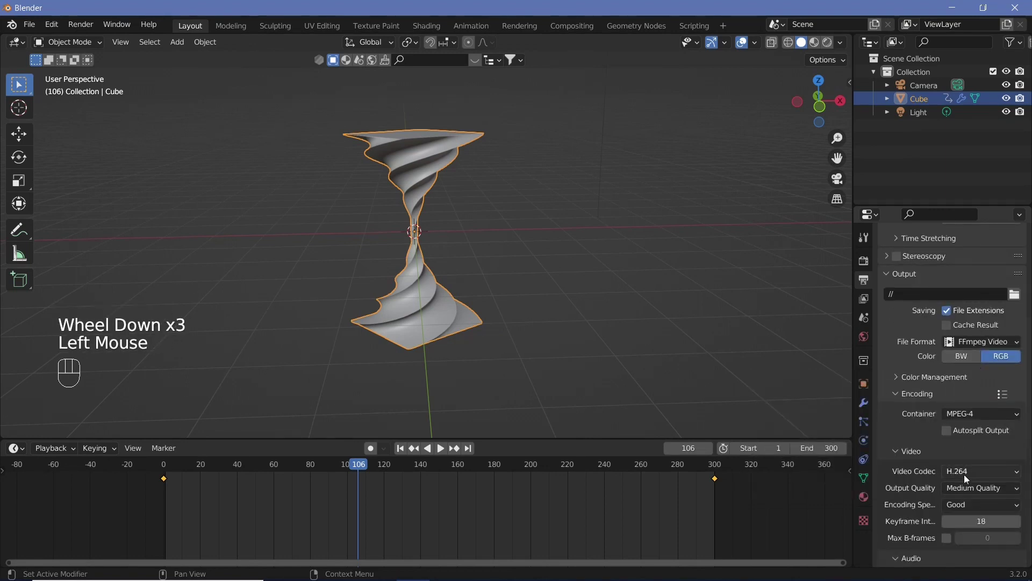
pyautogui.moveTo(970, 487); pyautogui.dragTo(946, 487)
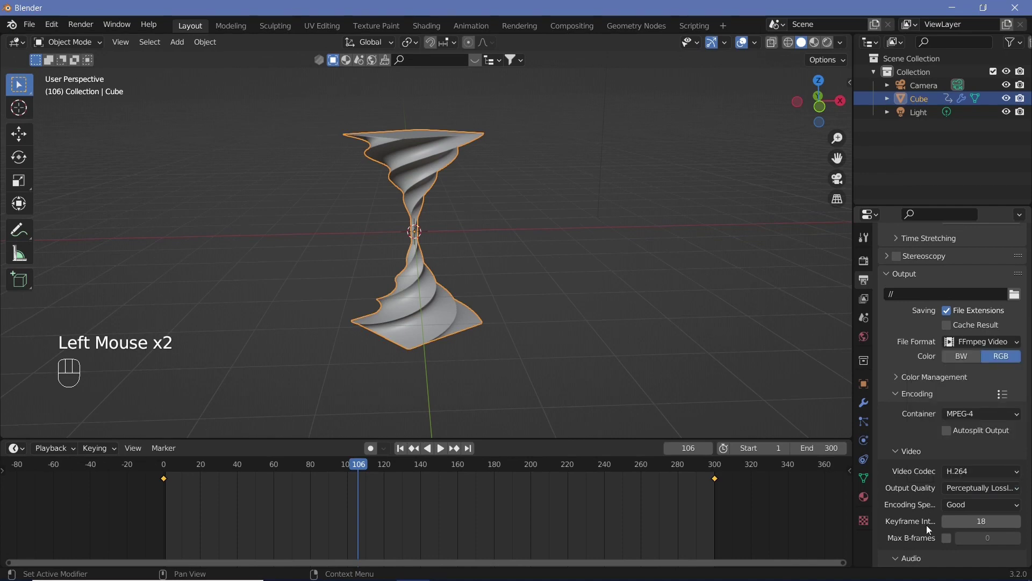
pyautogui.scroll(3)
pyautogui.scroll(3)
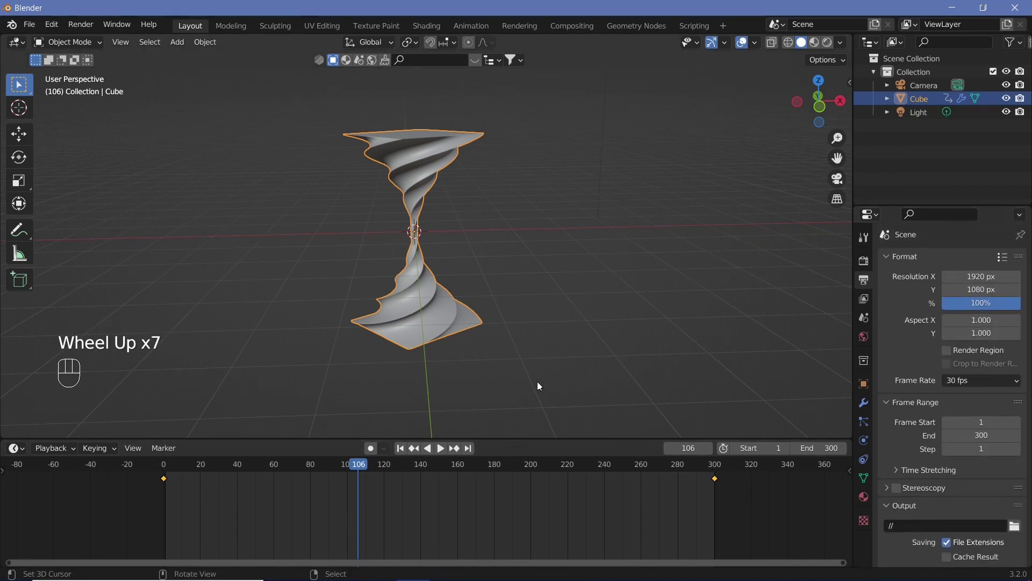
pyautogui.click(537, 311)
pyautogui.press('shift+space')
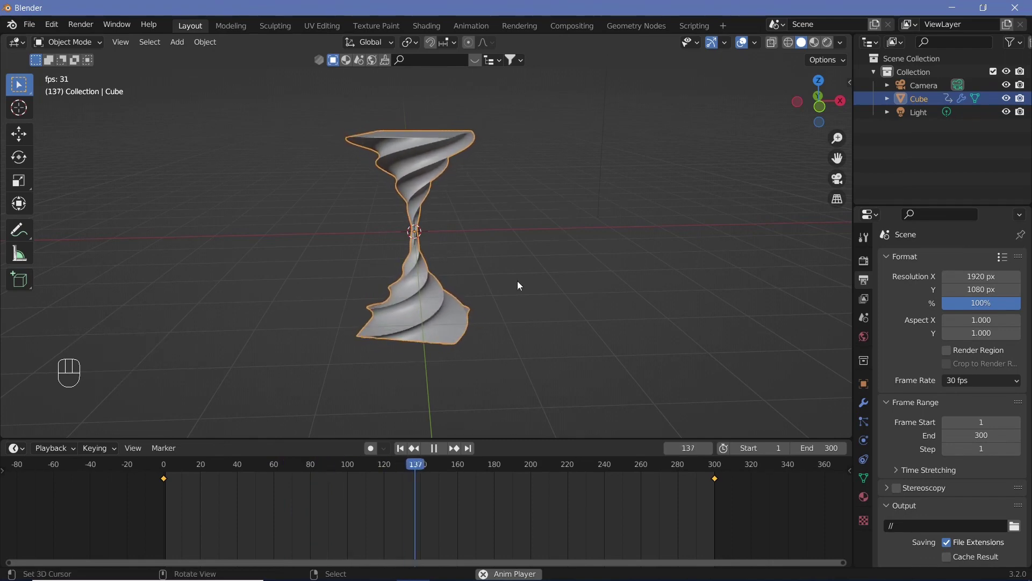
pyautogui.moveTo(507, 291); pyautogui.dragTo(507, 275)
# - Swap the render resolution to a portrait 1080 × 1920 px
pyautogui.press('shift+space')
pyautogui.scroll(-3)
pyautogui.click(869, 266)
pyautogui.moveTo(866, 274); pyautogui.dragTo(976, 268)
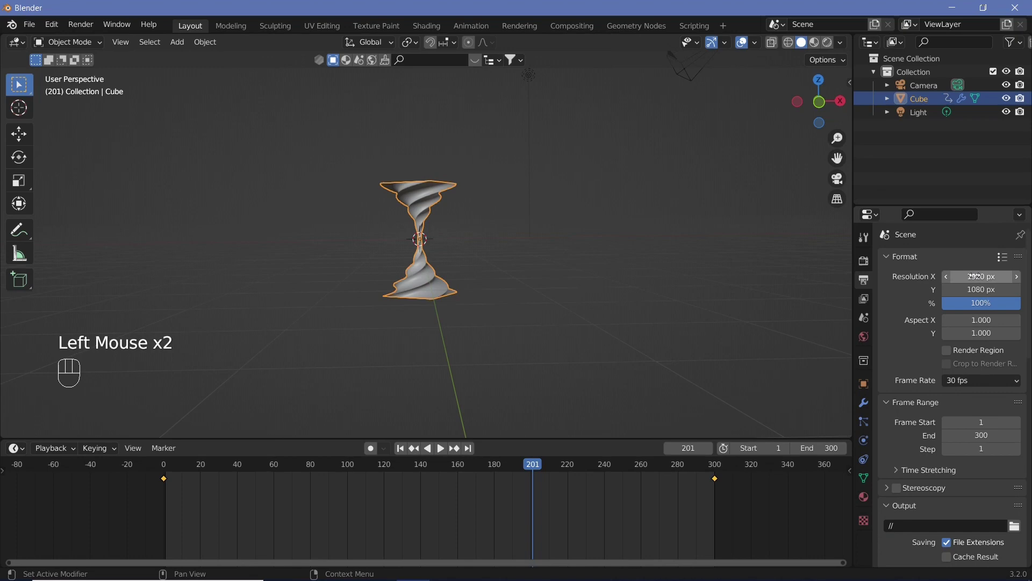
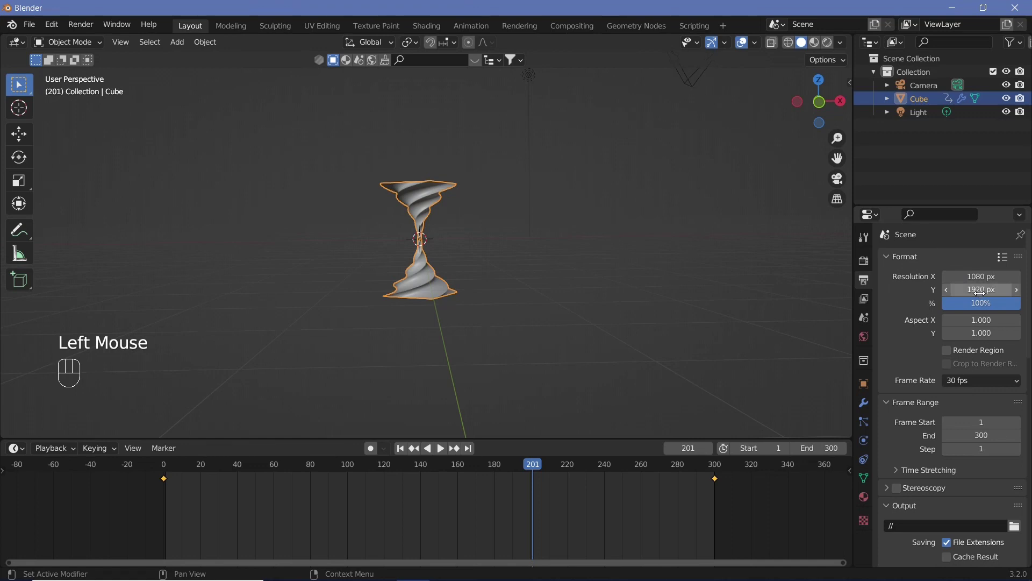
pyautogui.click(689, 84)
# - Clear the camera's location and rotation and tilt it 90° about X to face the vase
pyautogui.rightClick(689, 83)
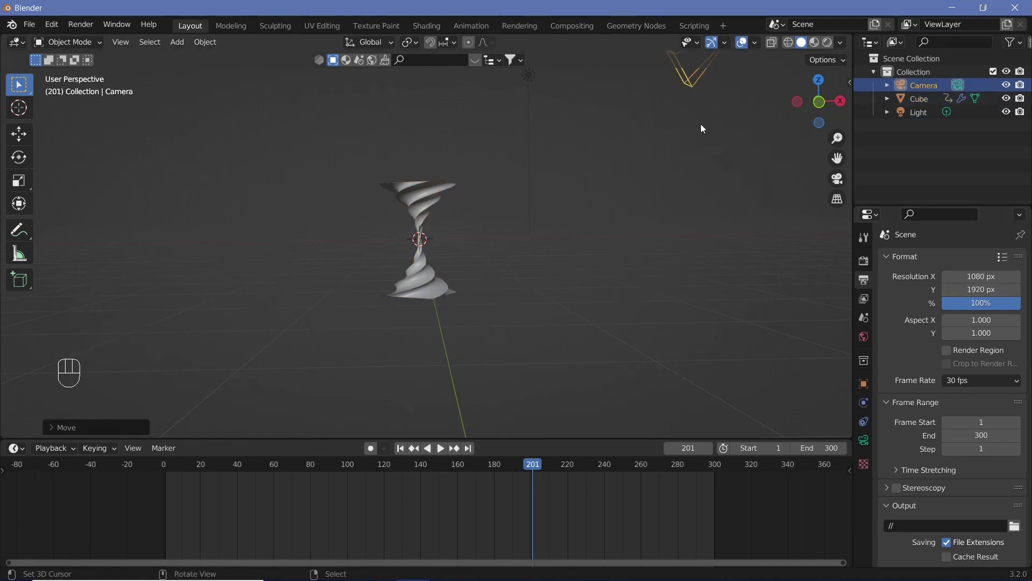
pyautogui.press('alt+g')
pyautogui.press('alt+r')
pyautogui.press('r')
pyautogui.press('x')
pyautogui.press('9')
pyautogui.press('0')
pyautogui.press('Return')
# - Move the camera back along Y until the whole vase fits the portrait camera view
pyautogui.press('g')
pyautogui.press('y')
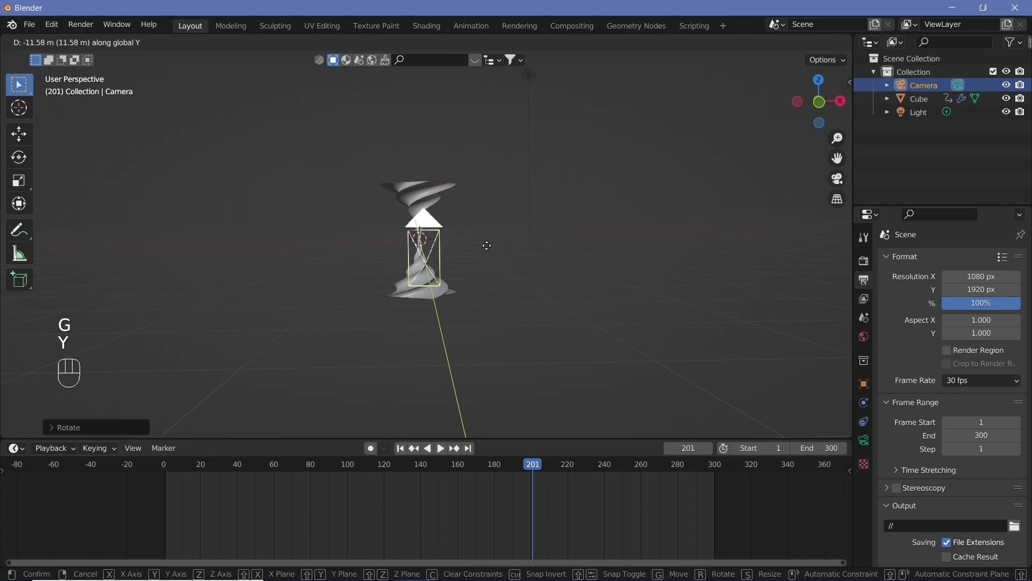
pyautogui.click(491, 248)
pyautogui.press('KP_0')
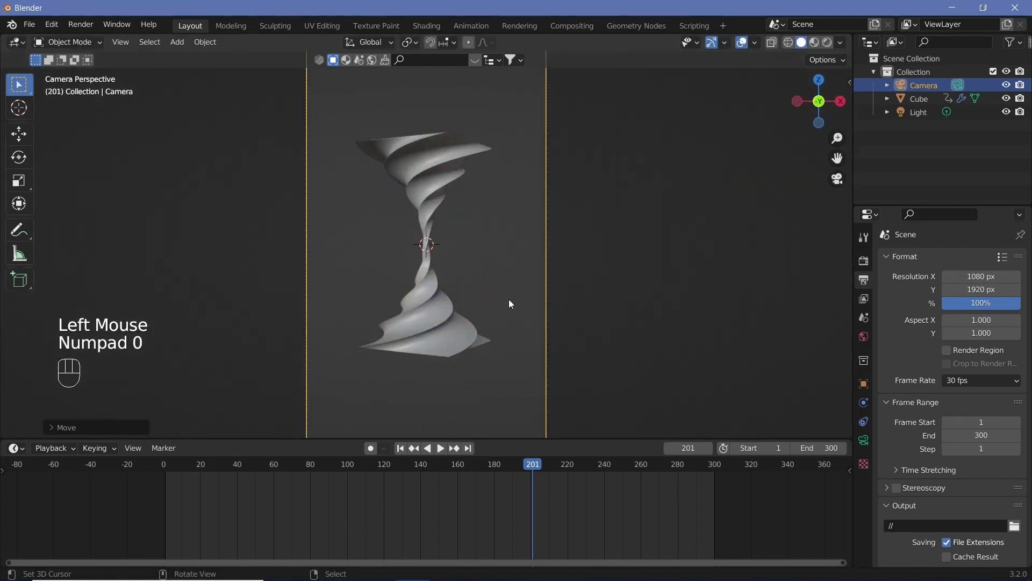
pyautogui.press('g')
pyautogui.press('y')
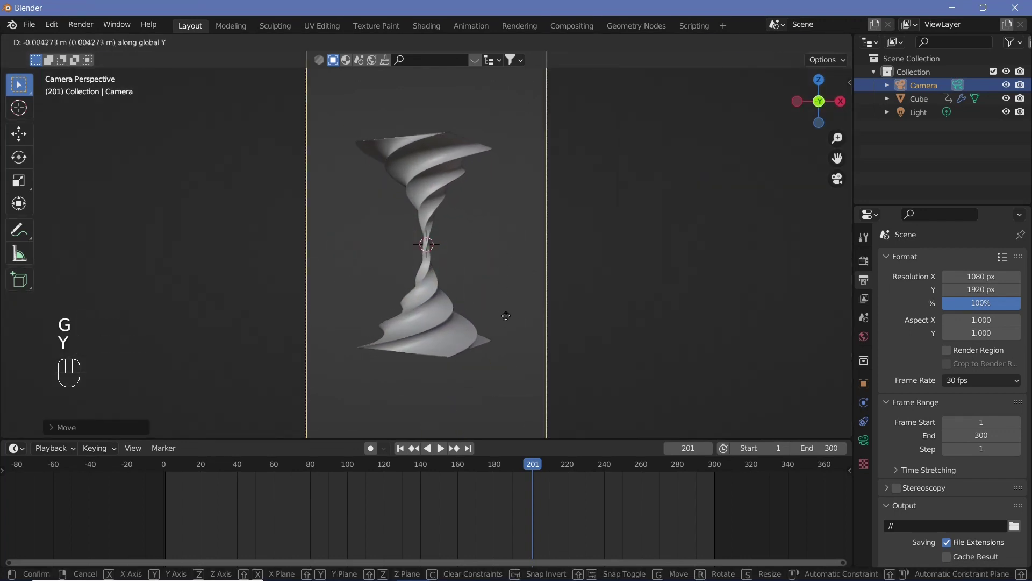
pyautogui.click(507, 357)
pyautogui.scroll(-3)
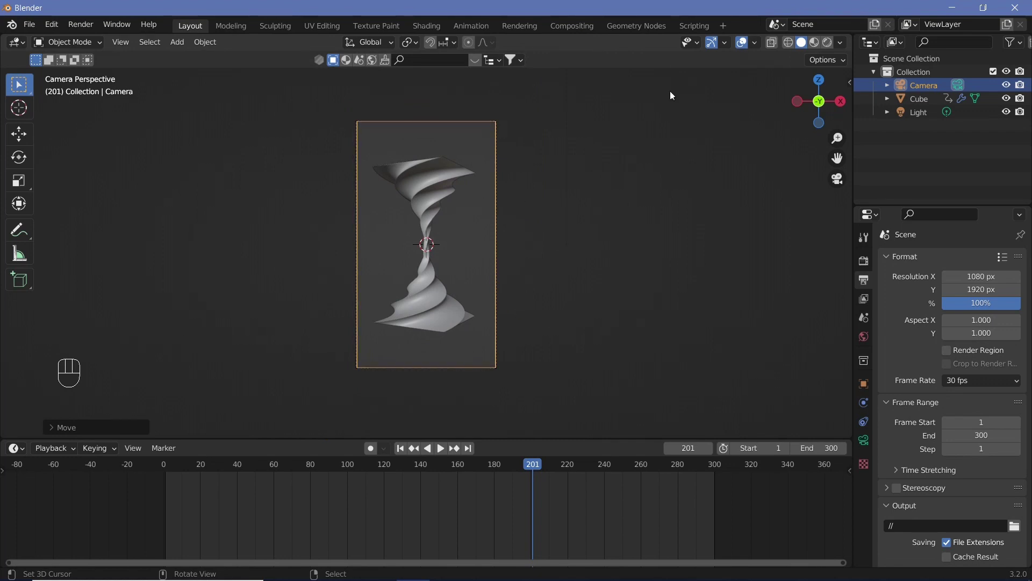
# - Hide the light in the outliner and switch the viewport to rendered shading
pyautogui.click(747, 107)
pyautogui.moveTo(920, 115); pyautogui.dragTo(999, 108)
pyautogui.click(1013, 117)
pyautogui.click(1025, 112)
# - Enable Bloom and Screen Space Reflections in the render settings
pyautogui.rightClick(435, 211)
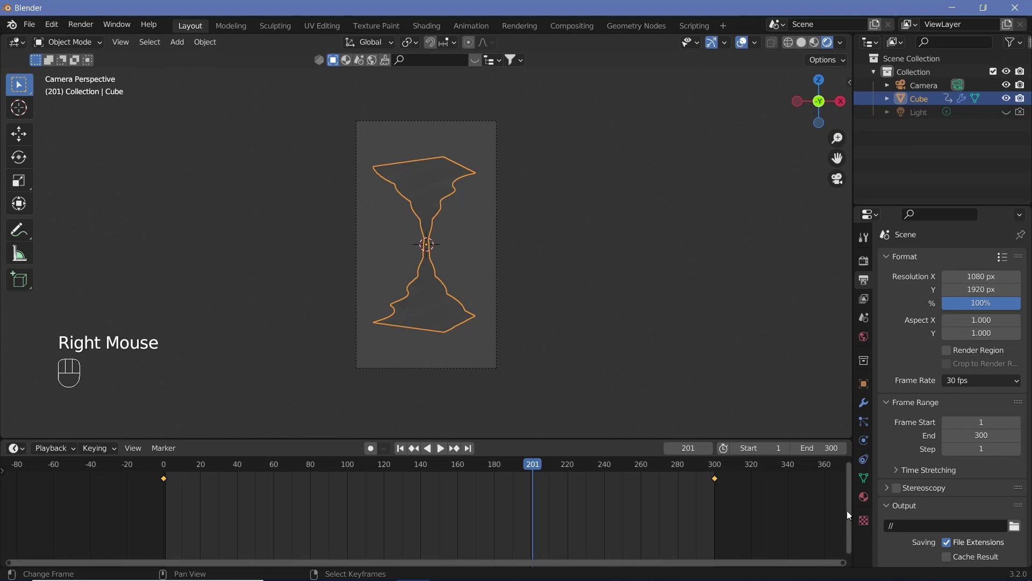
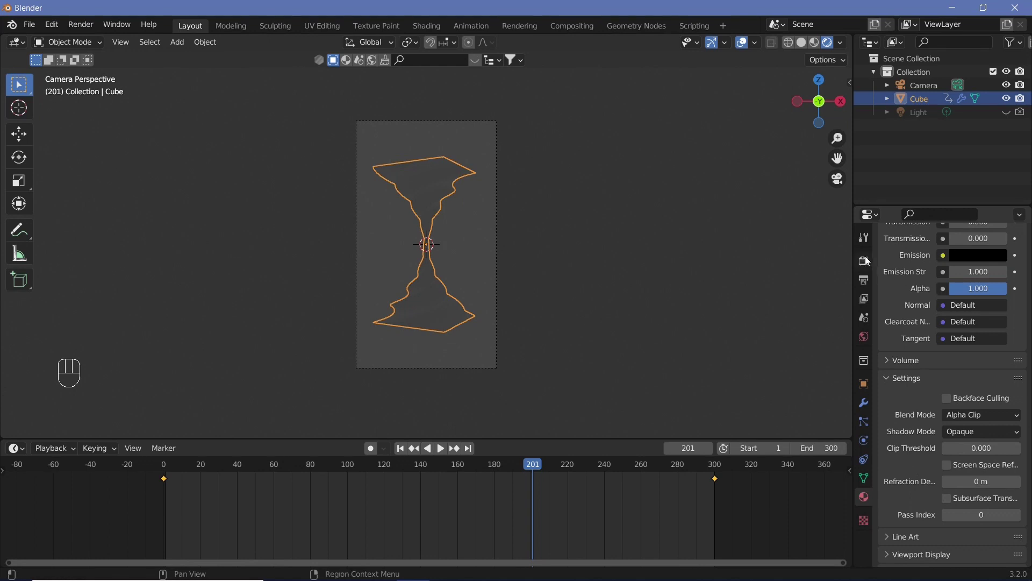
pyautogui.click(869, 259)
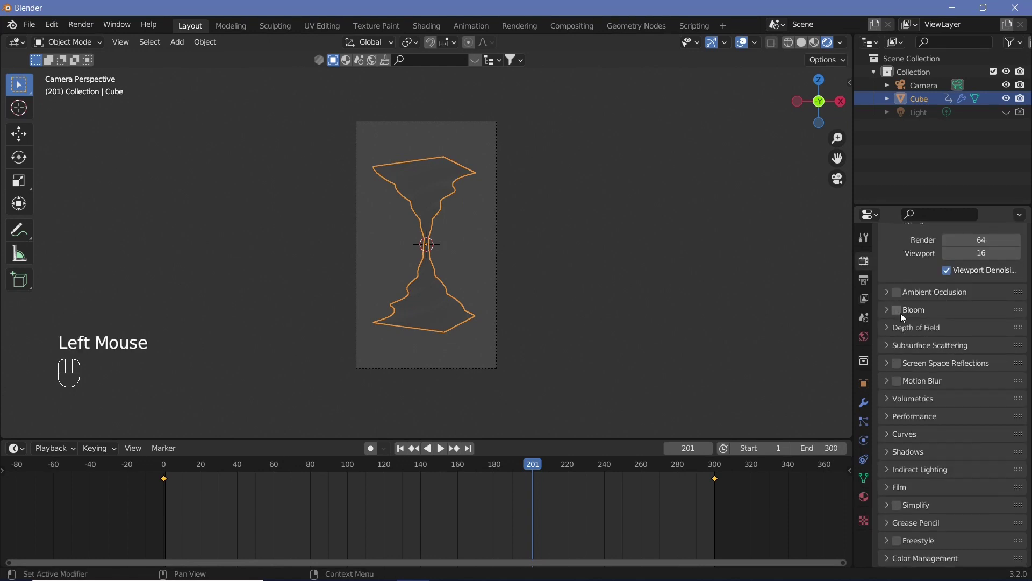
pyautogui.moveTo(898, 314); pyautogui.dragTo(898, 366)
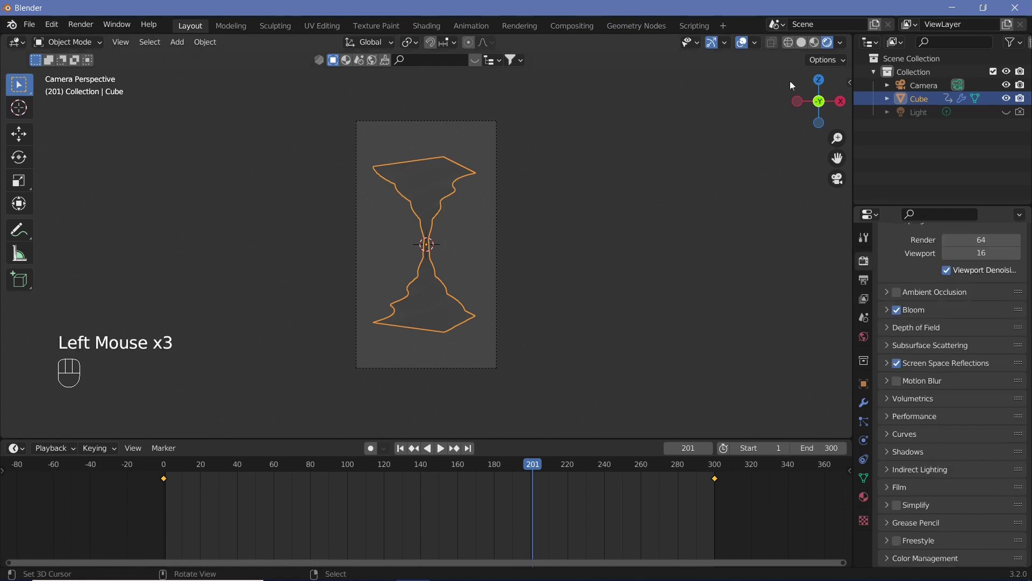
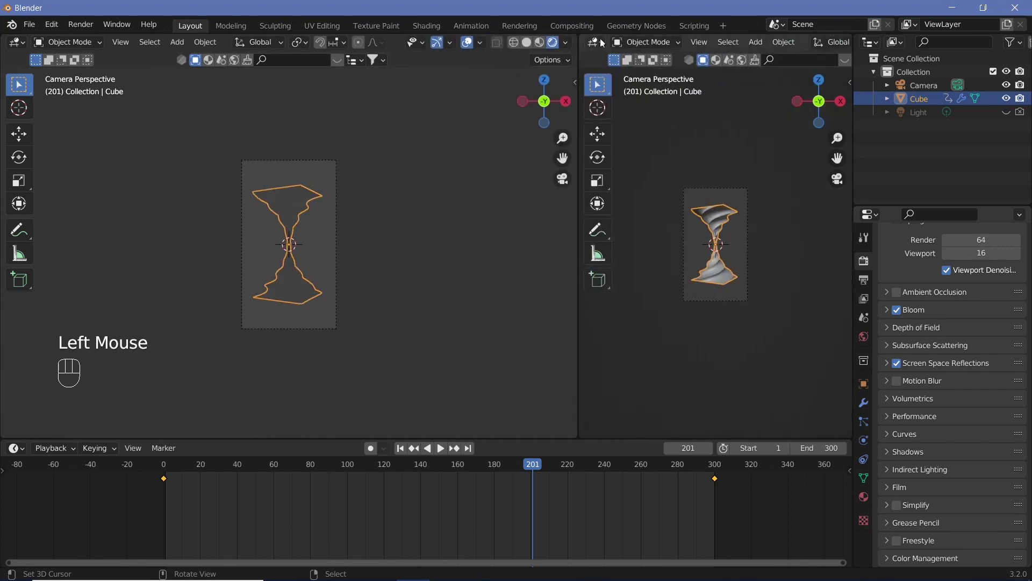
# - Make the right area a Shader Editor and feed a Wave Texture with bands along Z into the vase material
pyautogui.moveTo(600, 44); pyautogui.dragTo(241, 184)
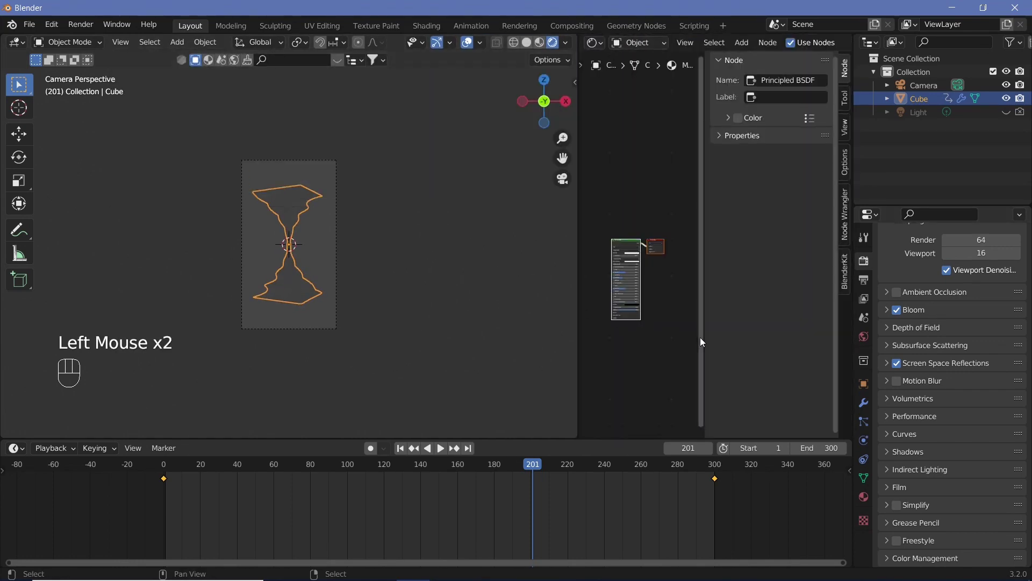
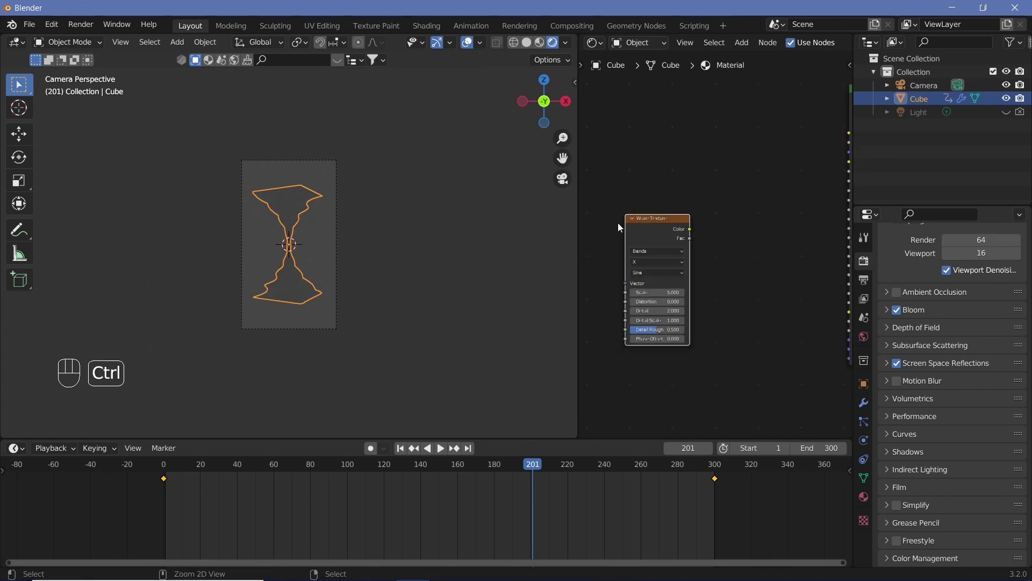
pyautogui.click(650, 228)
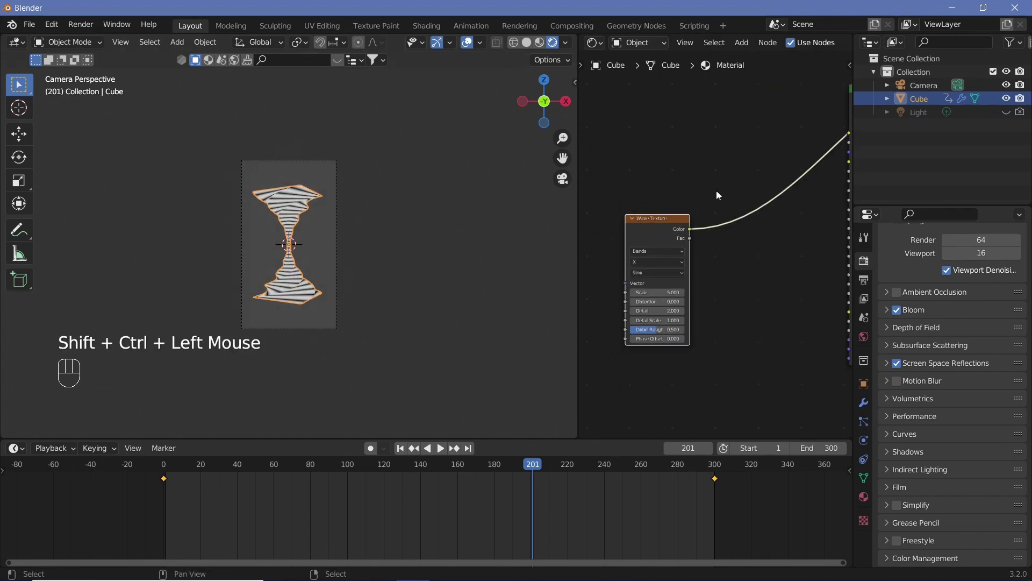
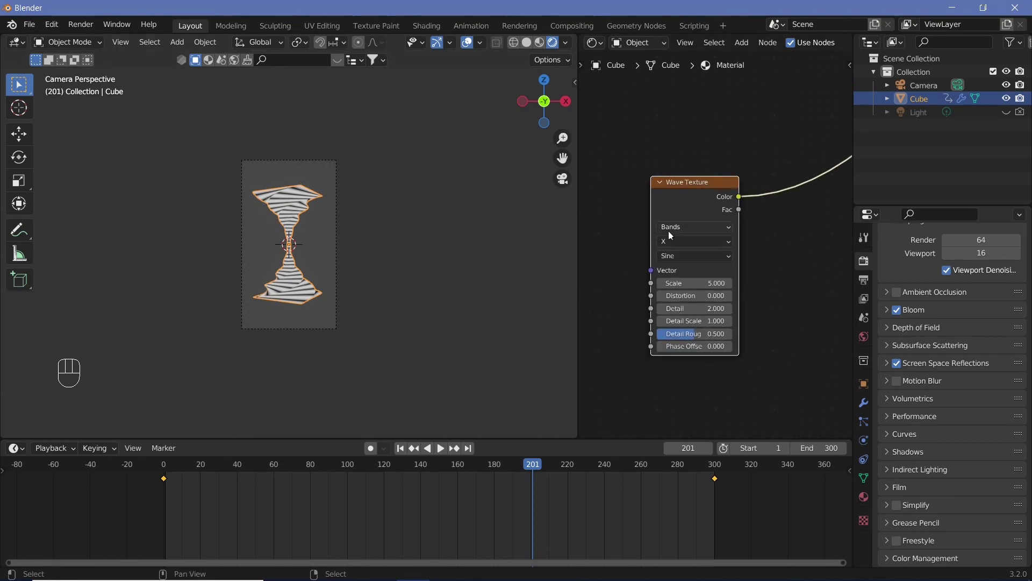
pyautogui.moveTo(678, 243); pyautogui.dragTo(689, 269)
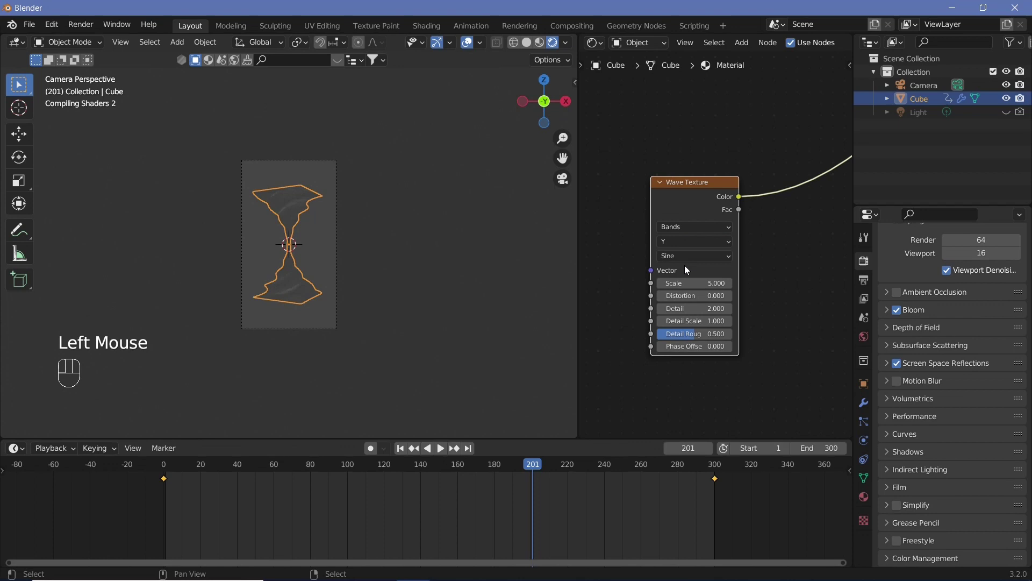
pyautogui.click(683, 246)
pyautogui.moveTo(691, 248); pyautogui.dragTo(681, 282)
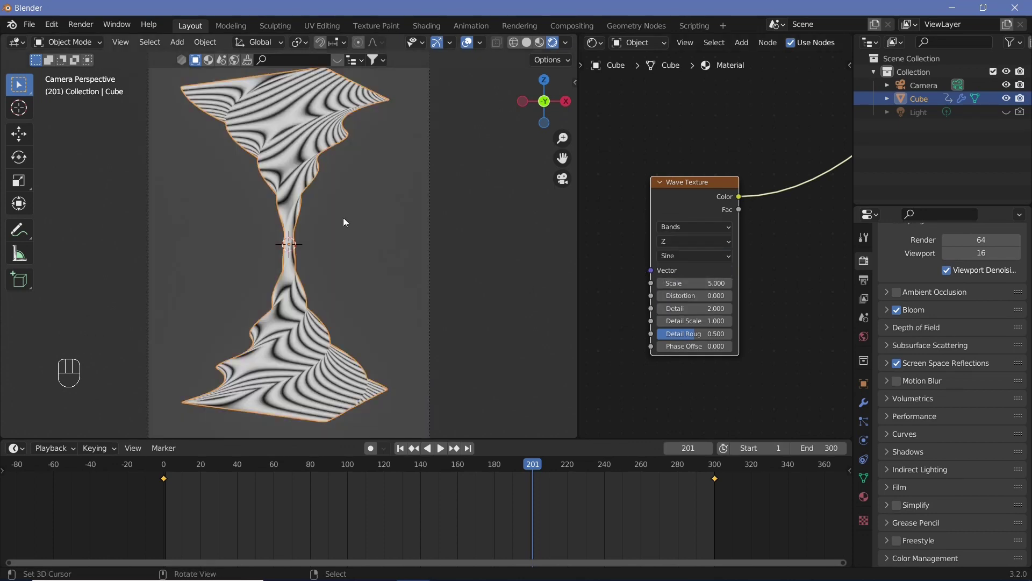
# - Drive the Wave Texture with Texture Coordinate and Mapping nodes (Ctrl+T) and set its bands along Y
pyautogui.click(696, 185)
pyautogui.press('ctrl+t')
pyautogui.middleClick(696, 185)
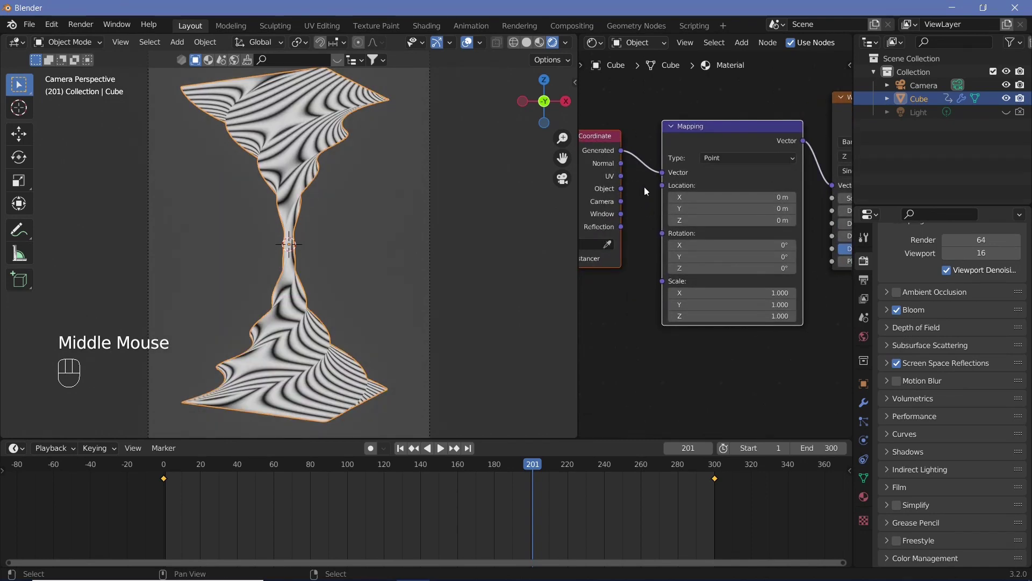
pyautogui.scroll(-3)
pyautogui.middleClick(652, 197)
pyautogui.moveTo(690, 170); pyautogui.dragTo(792, 319)
pyautogui.moveTo(740, 199); pyautogui.dragTo(742, 223)
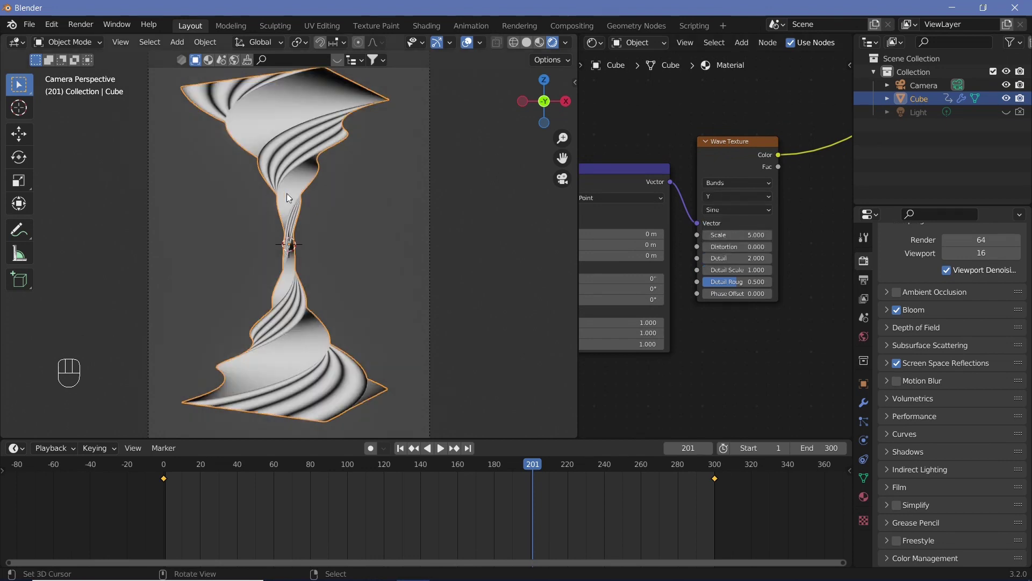
pyautogui.middleClick(644, 284)
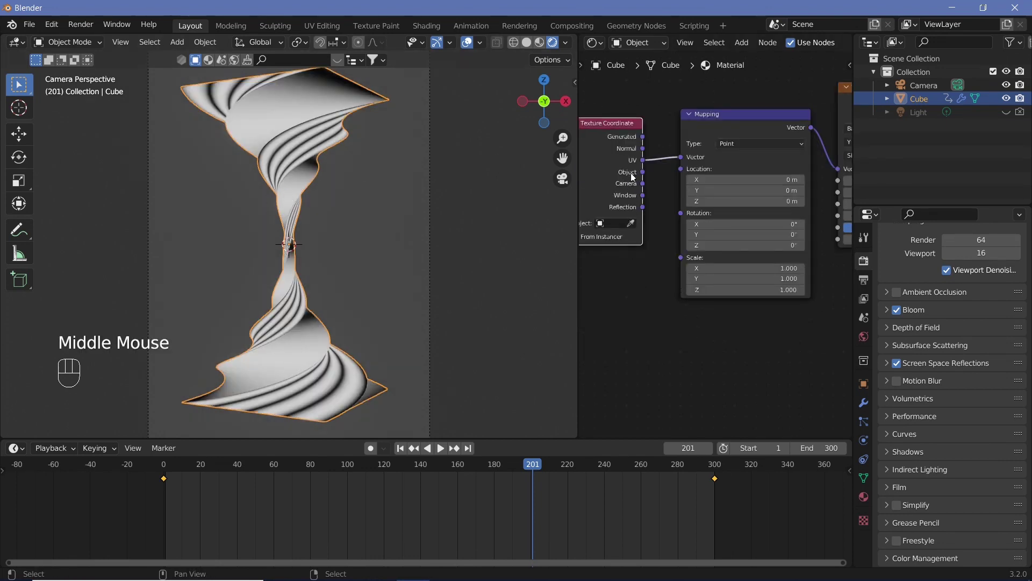
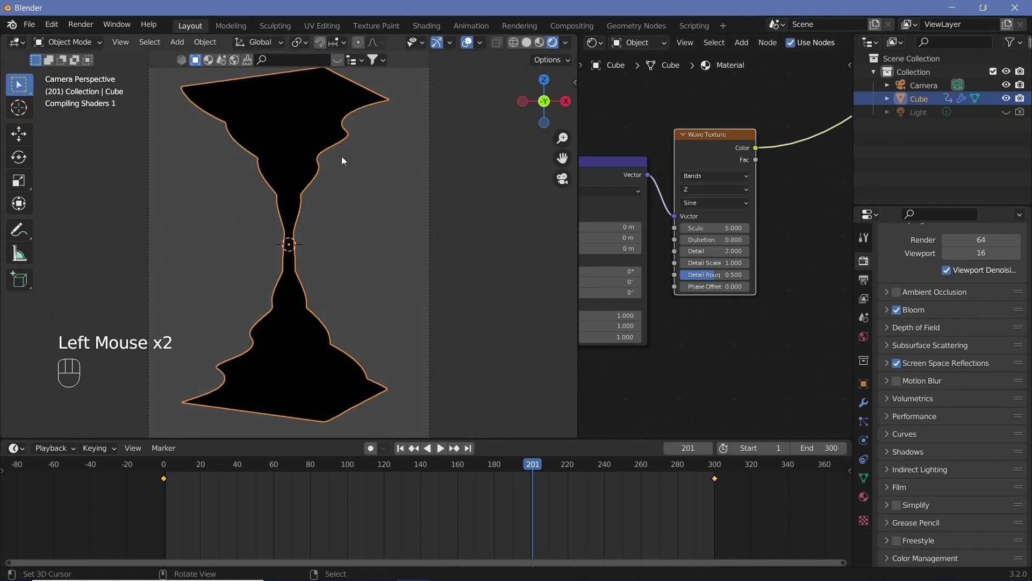
pyautogui.moveTo(736, 190); pyautogui.dragTo(358, 262)
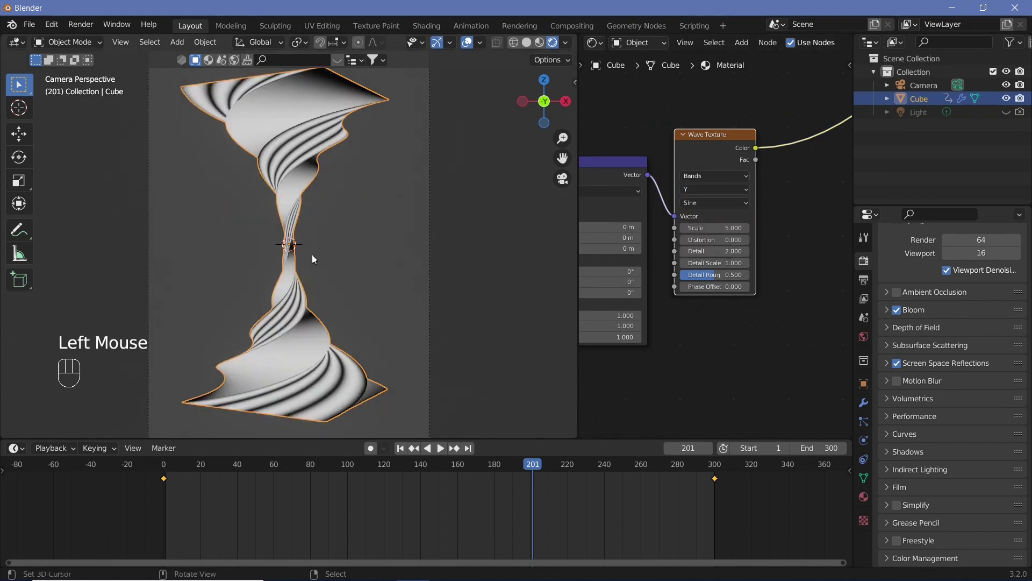
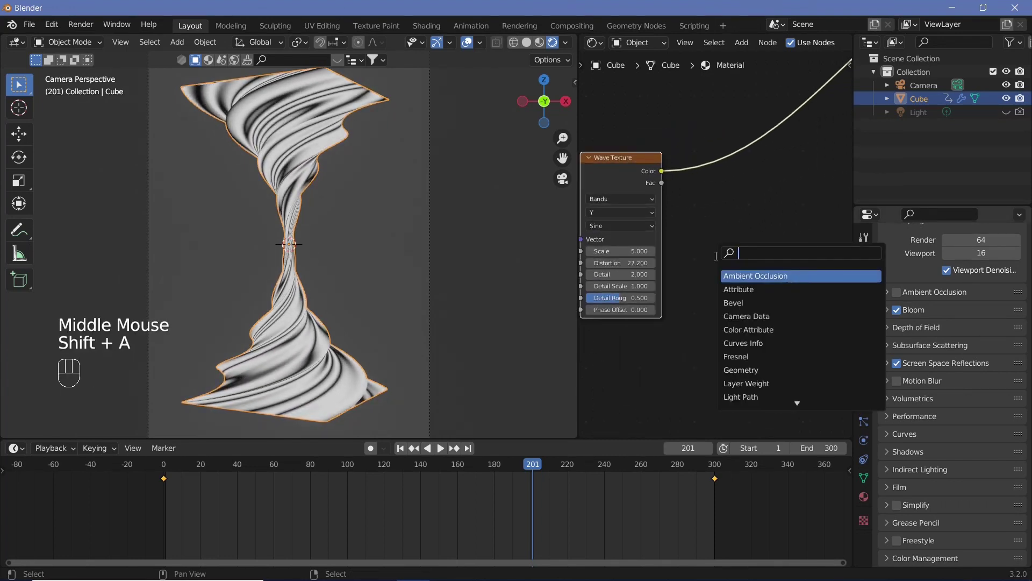
# - Connect the Wave Texture colour output into the Principled BSDF's colour inputs
pyautogui.middleClick(764, 305)
pyautogui.moveTo(665, 226); pyautogui.dragTo(786, 225)
pyautogui.scroll(-3)
pyautogui.middleClick(588, 201)
pyautogui.moveTo(681, 206); pyautogui.dragTo(797, 207)
pyautogui.click(793, 187)
# - Feed the wave pattern into the shader's Alpha so the dark bands become see-through
pyautogui.middleClick(673, 236)
pyautogui.scroll(3)
pyautogui.moveTo(609, 194); pyautogui.dragTo(765, 268)
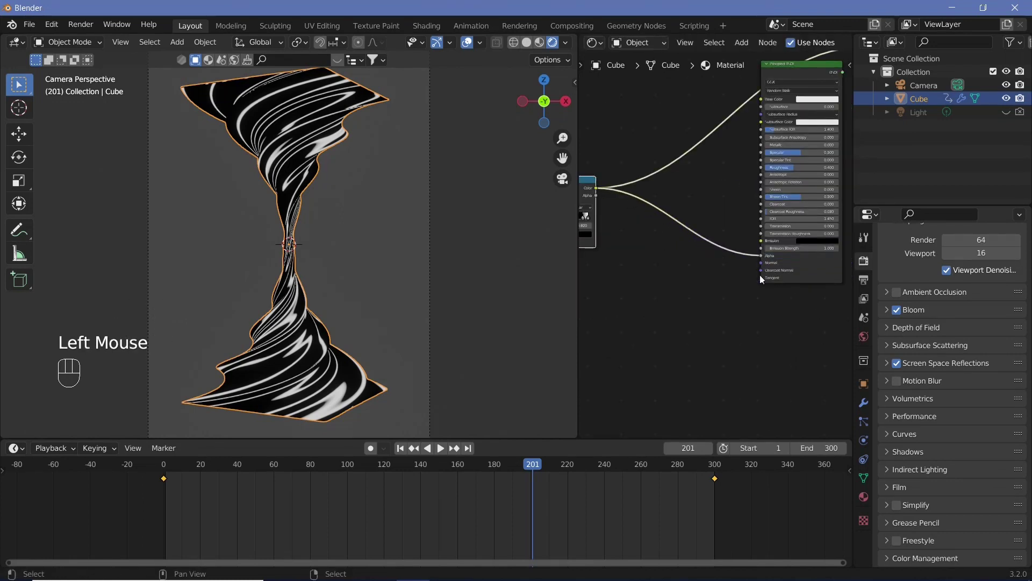
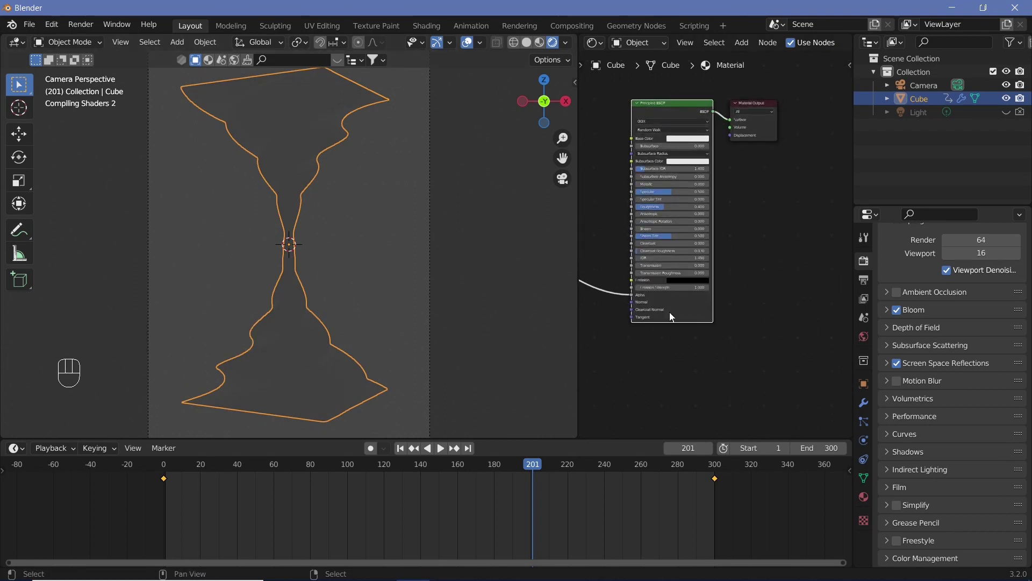
# - Play the twisting-vase animation, stop it, and scrub the timeline to frame 150
pyautogui.press('shift+space')
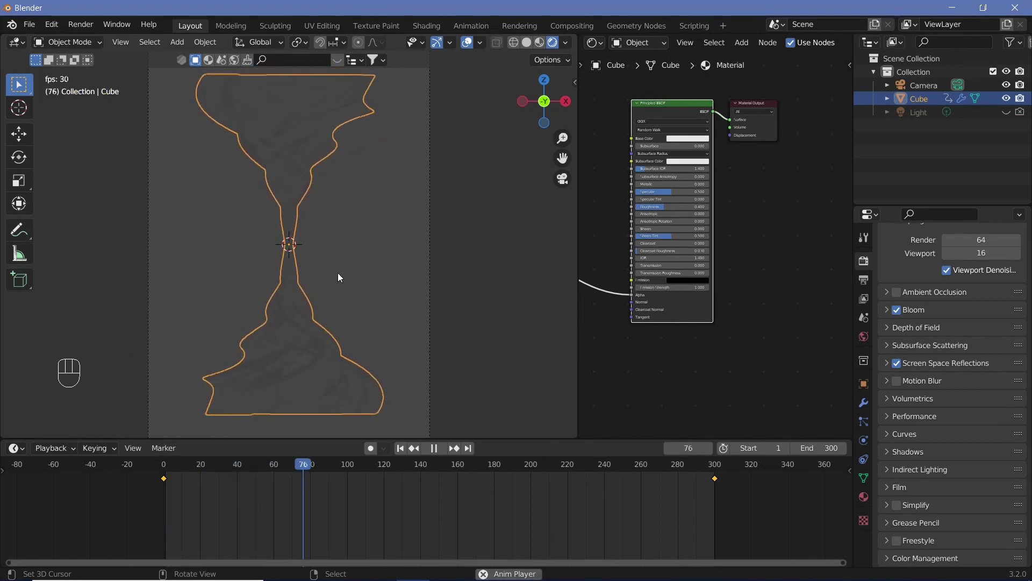
pyautogui.press('shift+space')
pyautogui.moveTo(443, 470); pyautogui.dragTo(453, 487)
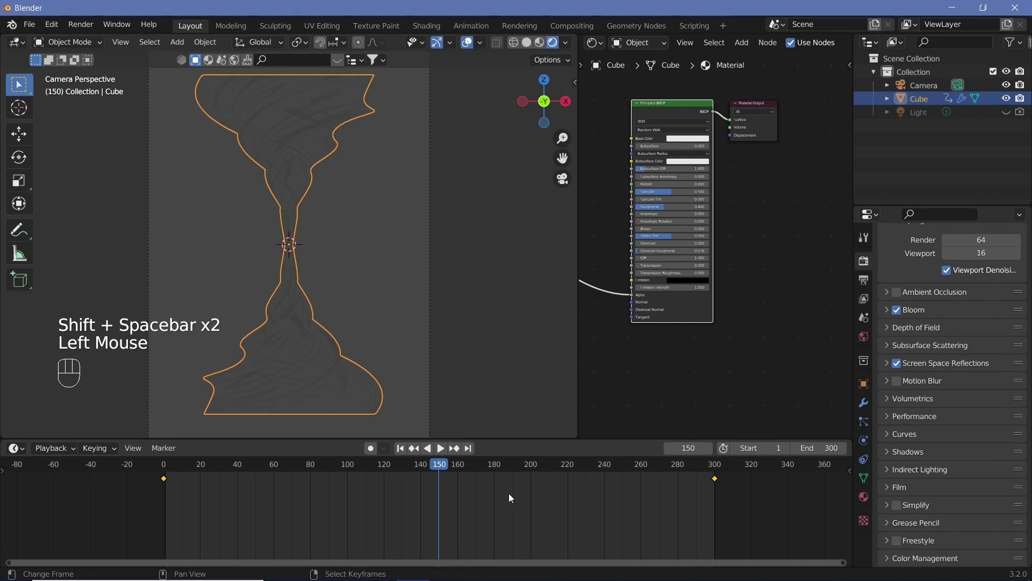
# - Play the animation again through most of its frames and stop playback
pyautogui.press('s')
pyautogui.press('-')
pyautogui.press('1')
pyautogui.press('Return')
pyautogui.press('shift+space')
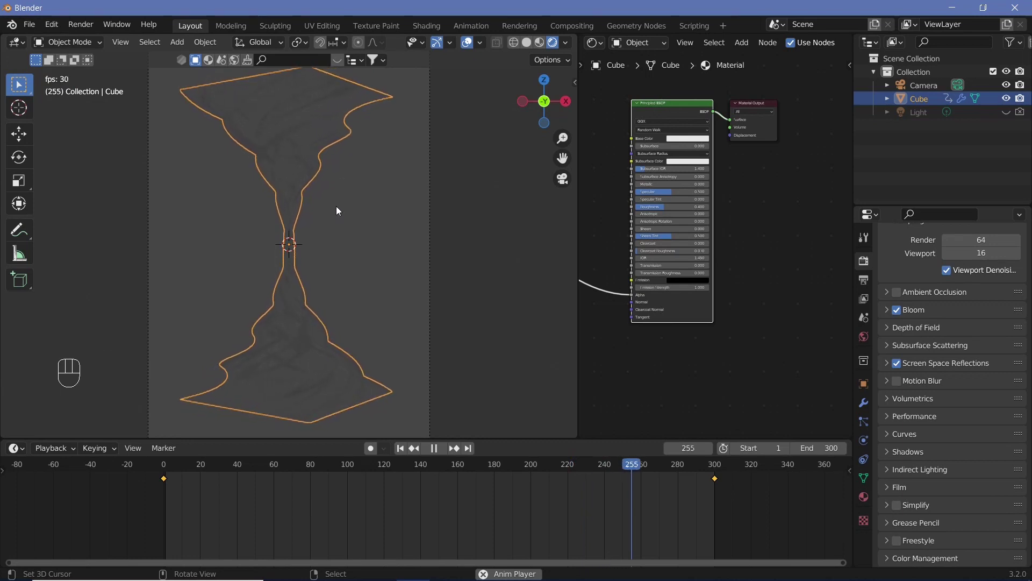
pyautogui.press('shift+space')
# - Insert a ColorRamp after the Wave Texture and add a Gradient Texture feeding a second ColorRamp
pyautogui.moveTo(621, 276); pyautogui.dragTo(253, 123)
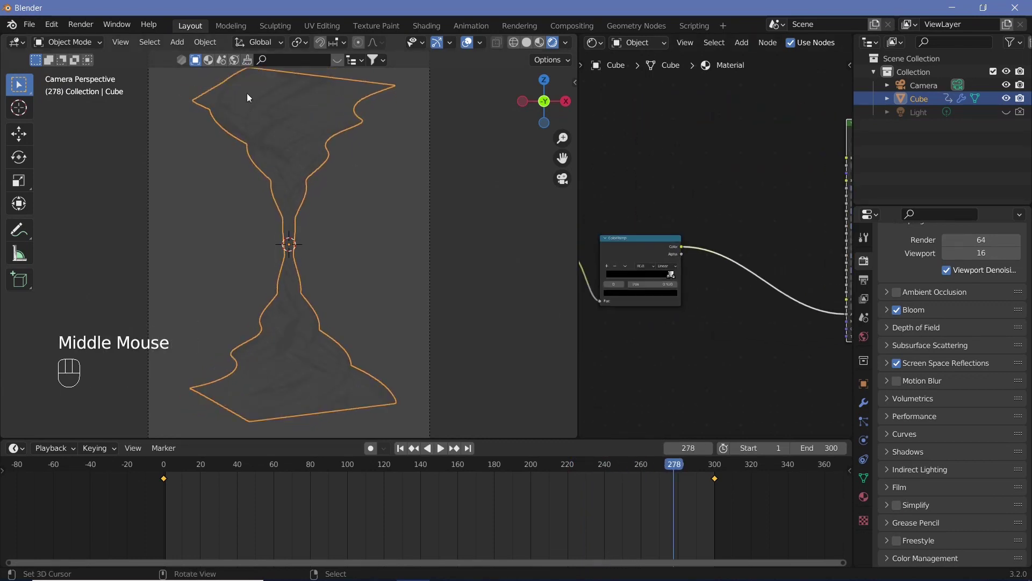
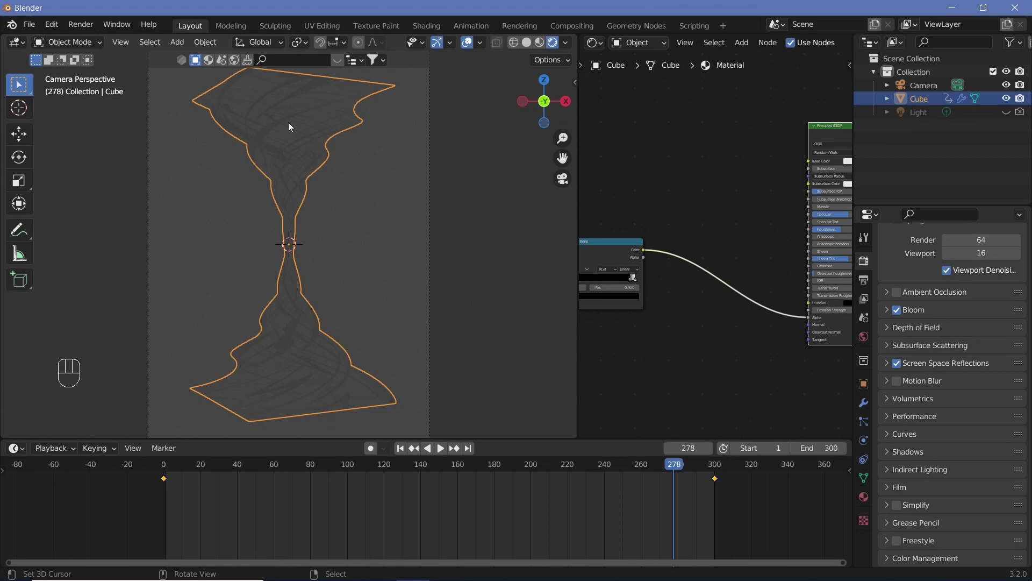
pyautogui.press('shift+a')
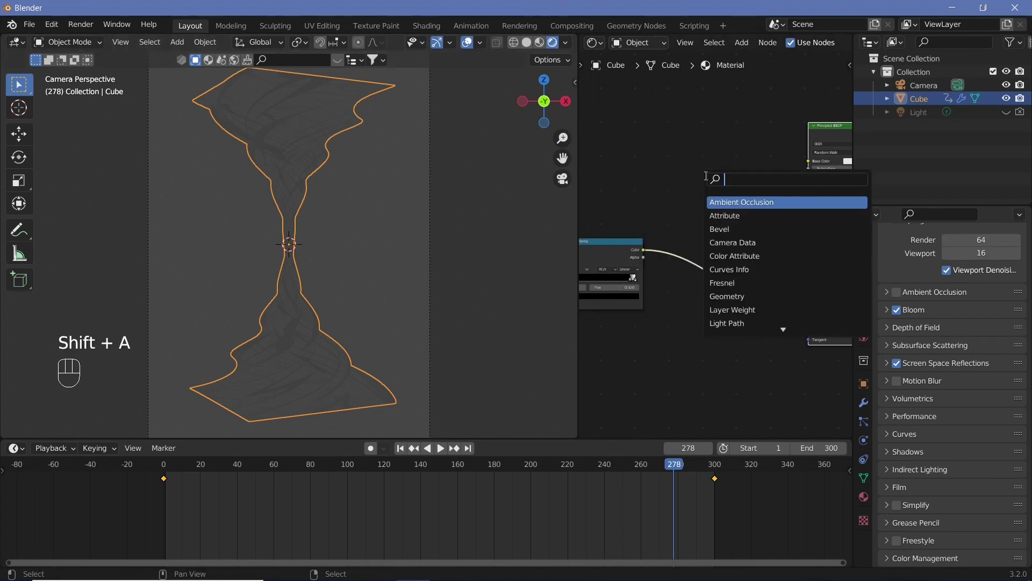
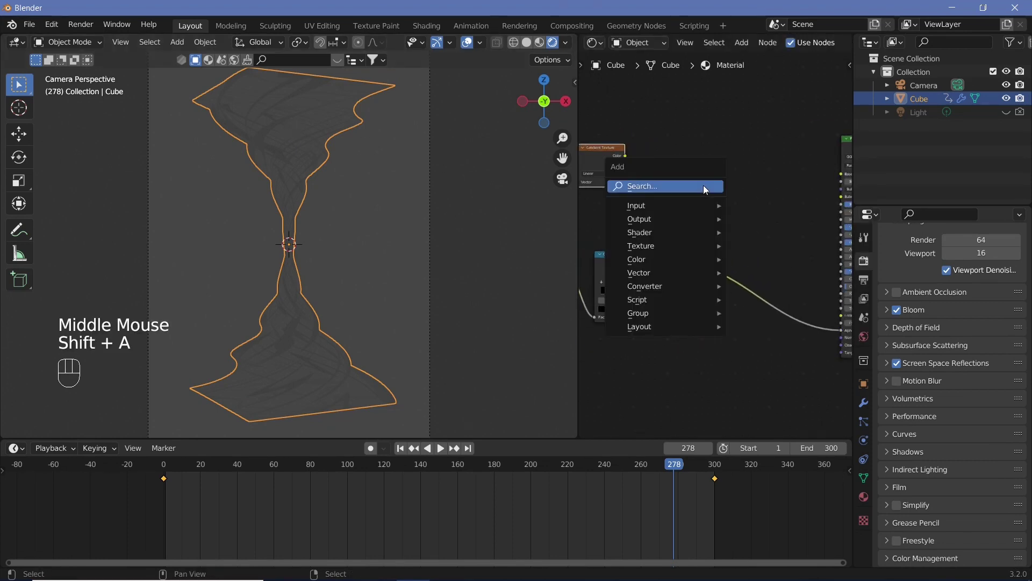
pyautogui.click(722, 188)
pyautogui.moveTo(722, 190); pyautogui.dragTo(294, 103)
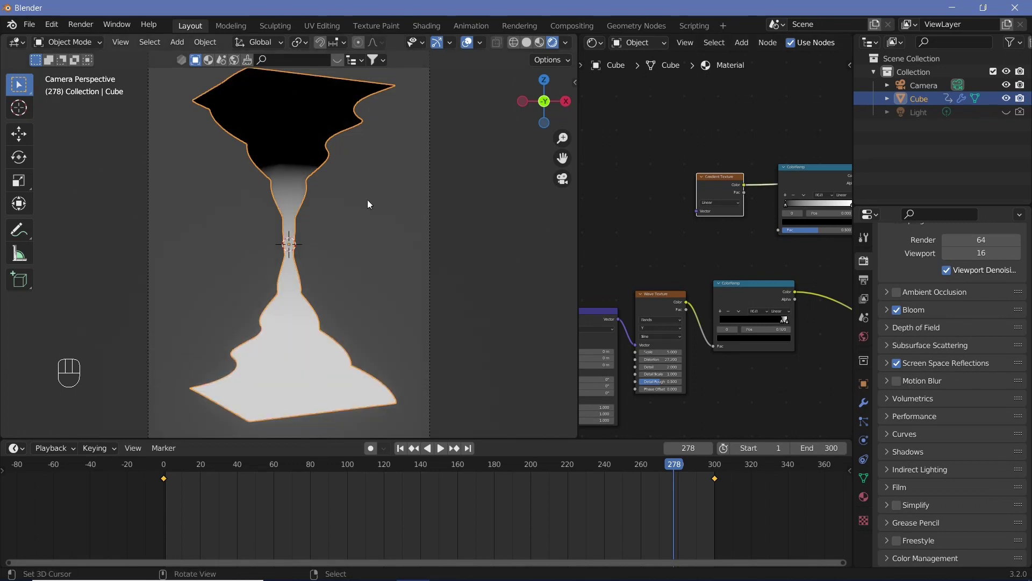
# - Set a colour stop on the gradient ColorRamp to magenta for a cyan-to-magenta blend
pyautogui.moveTo(371, 208); pyautogui.dragTo(423, 193)
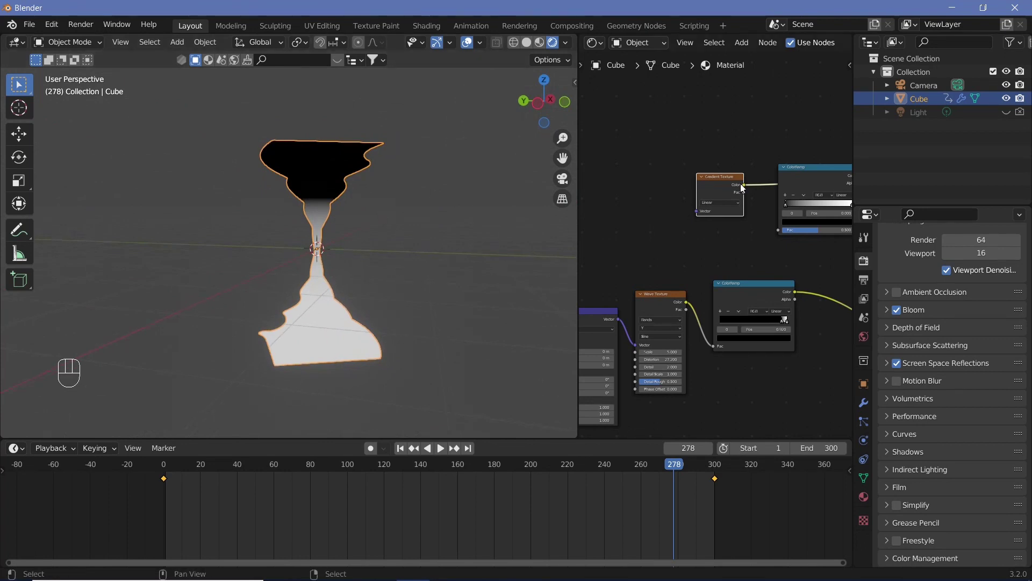
pyautogui.press('KP_0')
pyautogui.press('KP_0')
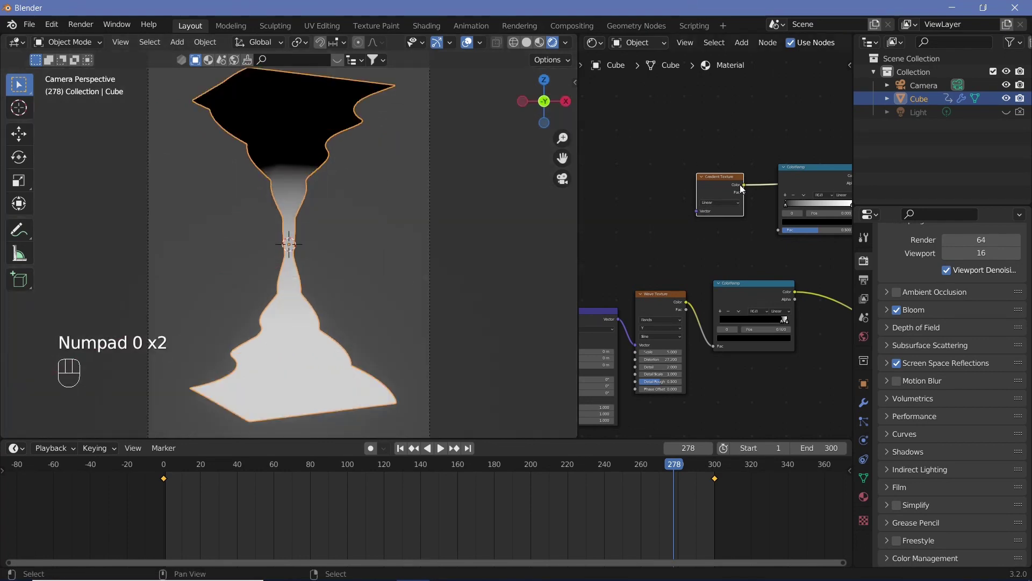
pyautogui.moveTo(749, 192); pyautogui.dragTo(793, 240)
pyautogui.middleClick(797, 244)
pyautogui.scroll(3)
pyautogui.click(659, 192)
pyautogui.click(761, 191)
pyautogui.click(745, 217)
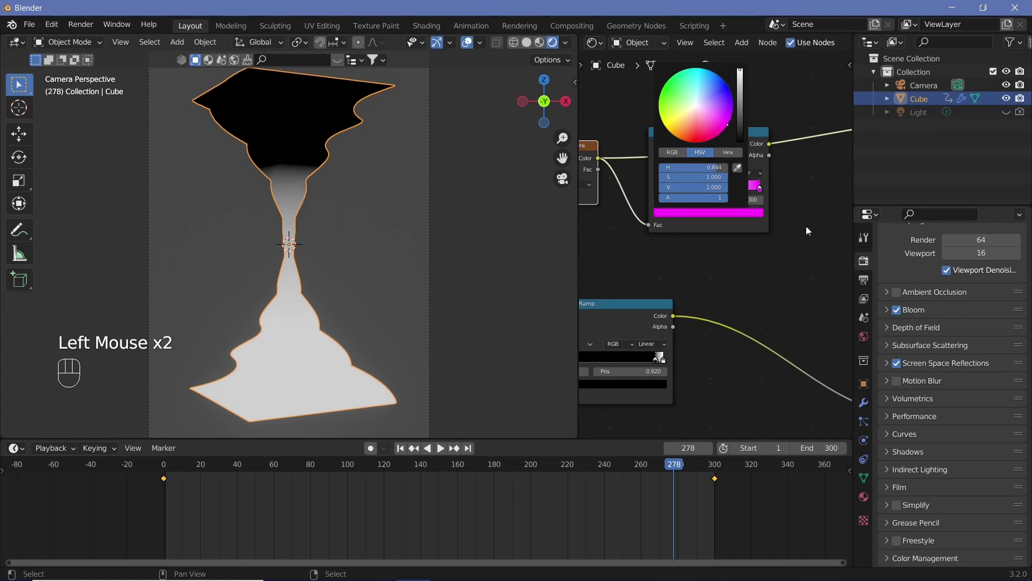
# - Connect the gradient ColorRamp's colour into the Principled BSDF Emission input
pyautogui.middleClick(755, 175)
pyautogui.scroll(-3)
pyautogui.click(721, 169)
pyautogui.moveTo(837, 404); pyautogui.dragTo(826, 411)
pyautogui.click(824, 406)
pyautogui.click(826, 406)
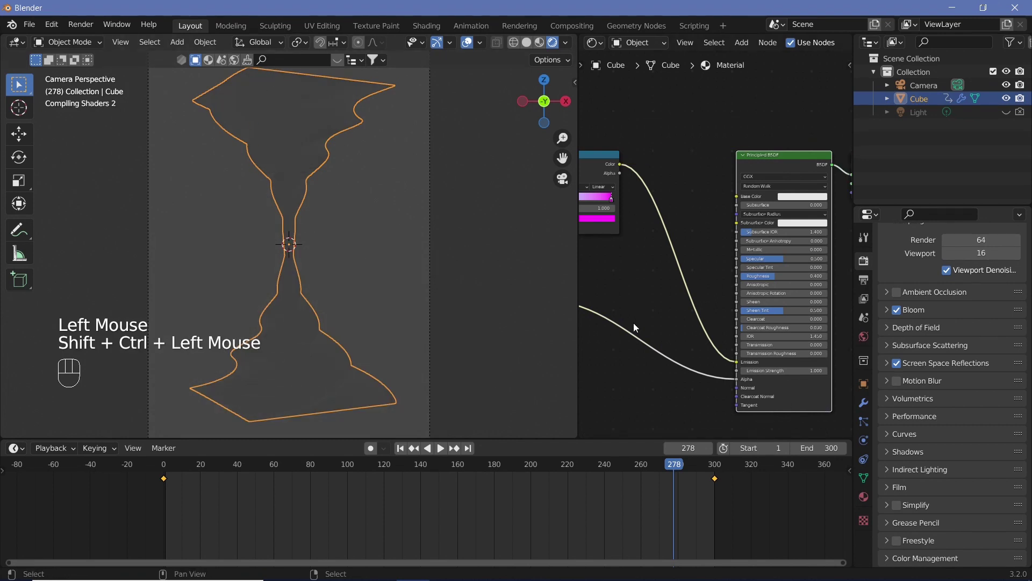
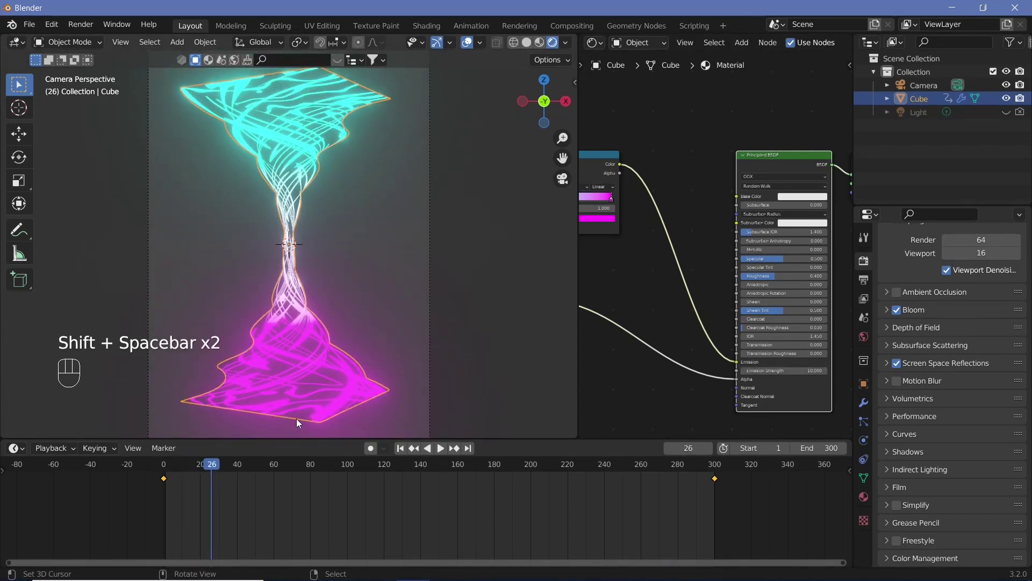
# - Leave the camera view to look around the vase glowing at emission strength 10
pyautogui.press('KP_0')
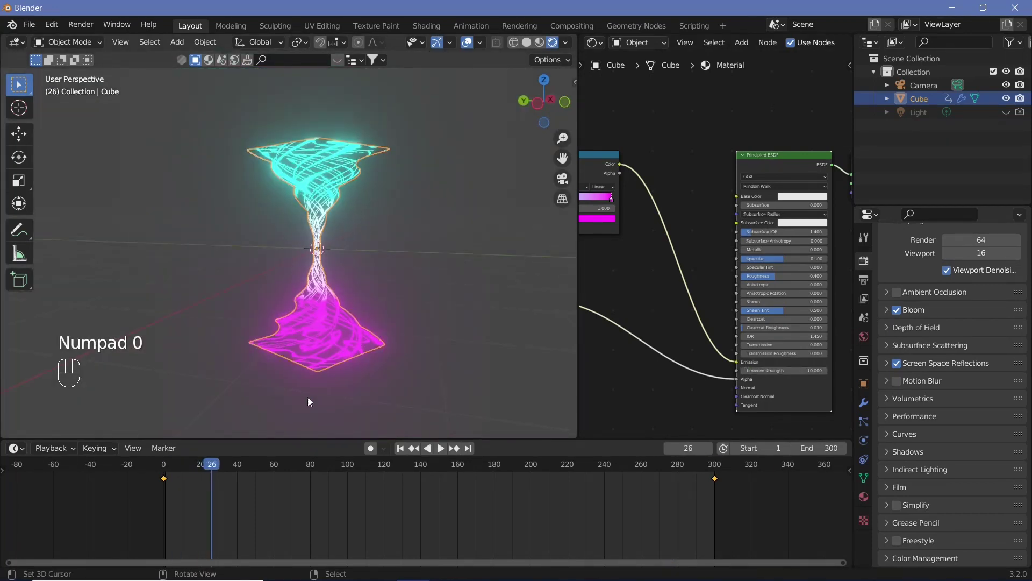
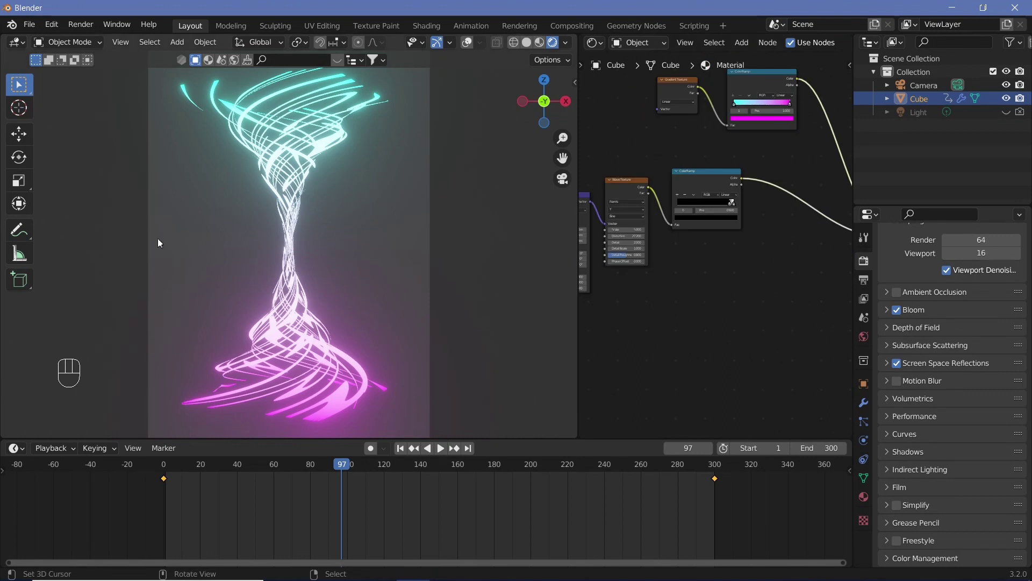
# - Duplicate the Mapping node, feed it texture coordinates and drive the Gradient Texture with it
pyautogui.click(677, 89)
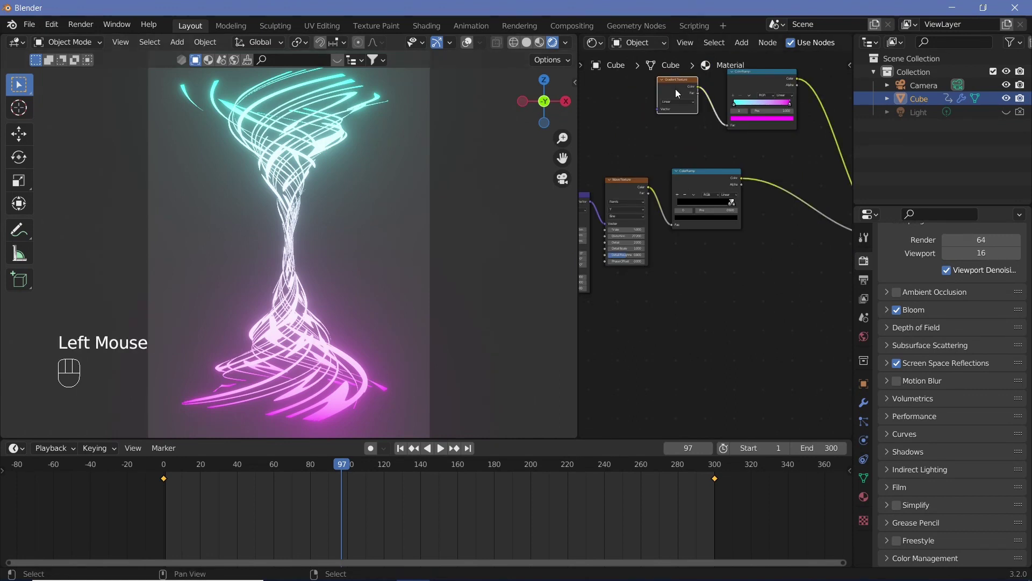
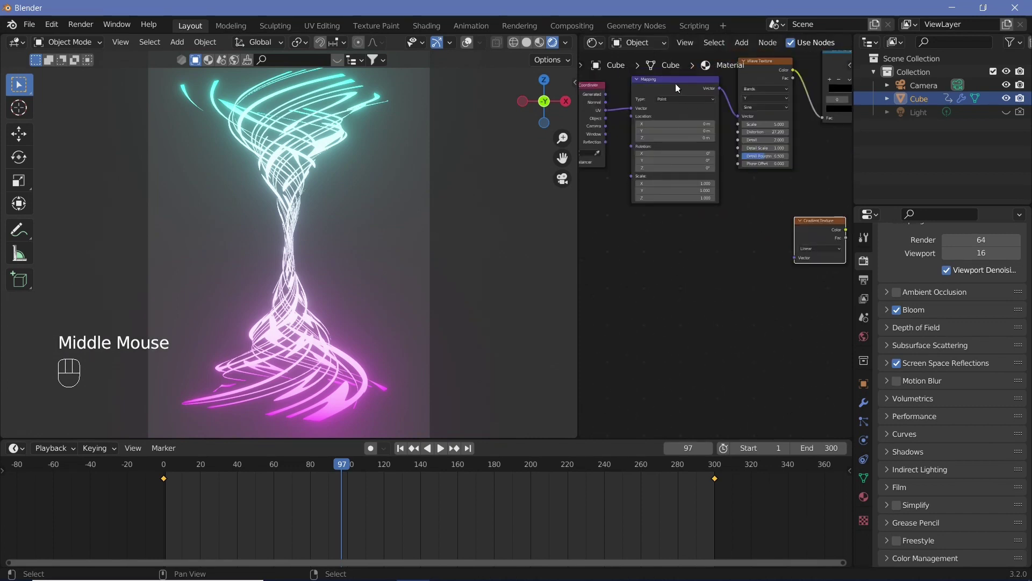
pyautogui.click(678, 88)
pyautogui.press('shift+d')
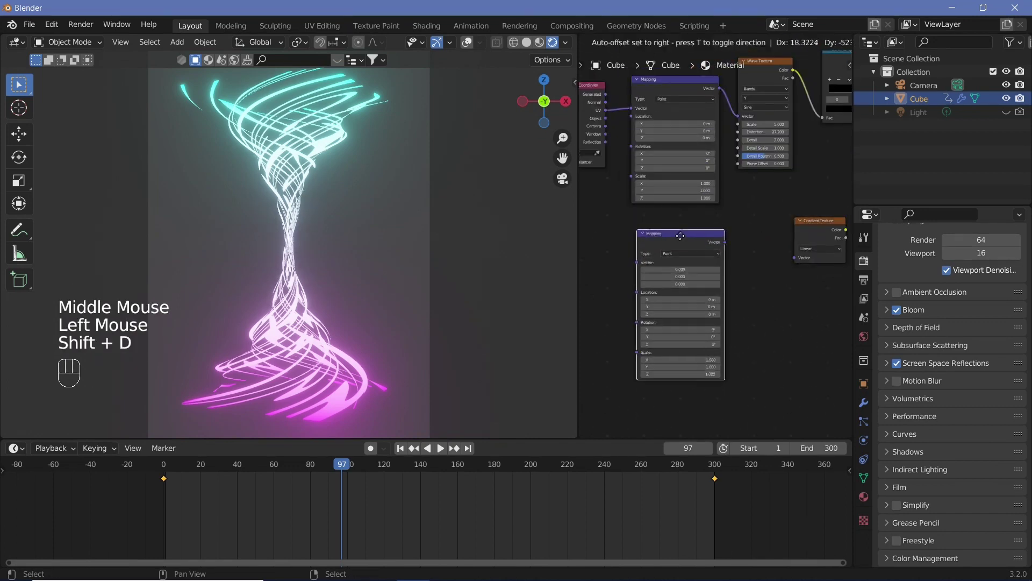
pyautogui.click(684, 234)
pyautogui.click(611, 122)
pyautogui.moveTo(617, 301); pyautogui.dragTo(689, 246)
pyautogui.moveTo(734, 239); pyautogui.dragTo(802, 277)
# - Link the wave ColorRamp and the Gradient into a Math node set to Multiply
pyautogui.middleClick(827, 309)
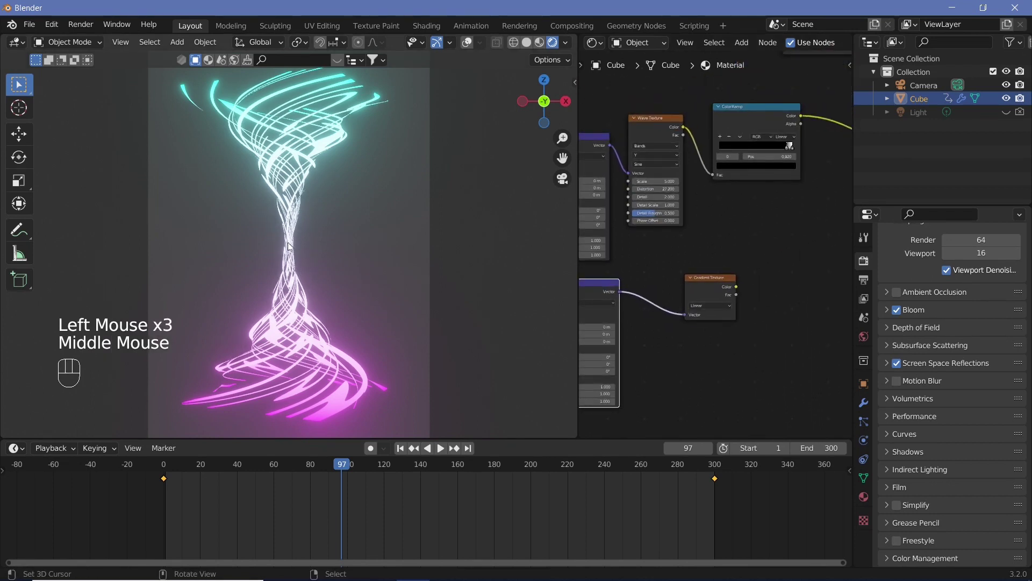
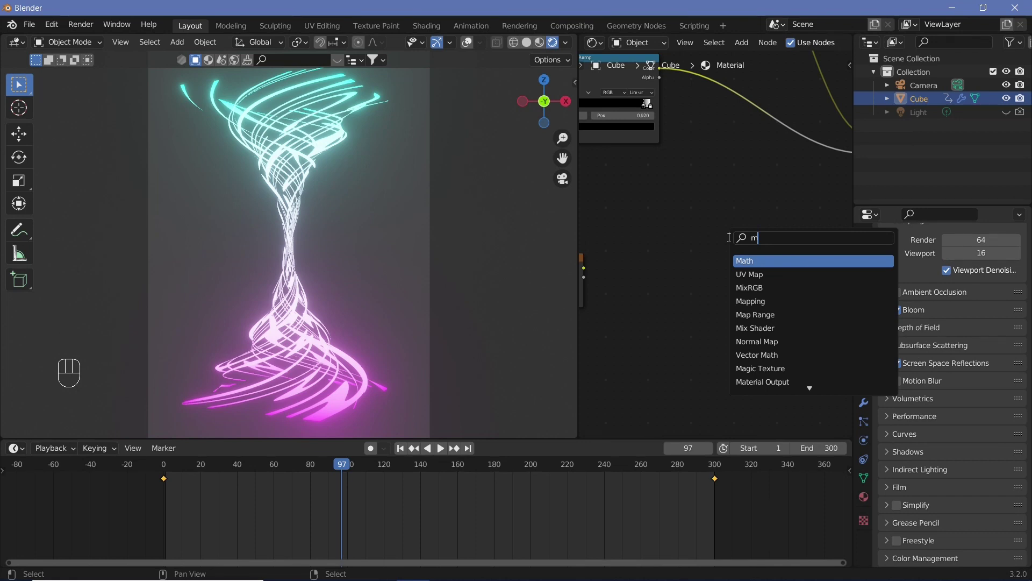
pyautogui.middleClick(738, 238)
pyautogui.middleClick(759, 112)
pyautogui.moveTo(664, 152); pyautogui.dragTo(737, 333)
pyautogui.moveTo(751, 319); pyautogui.dragTo(638, 360)
pyautogui.middleClick(734, 319)
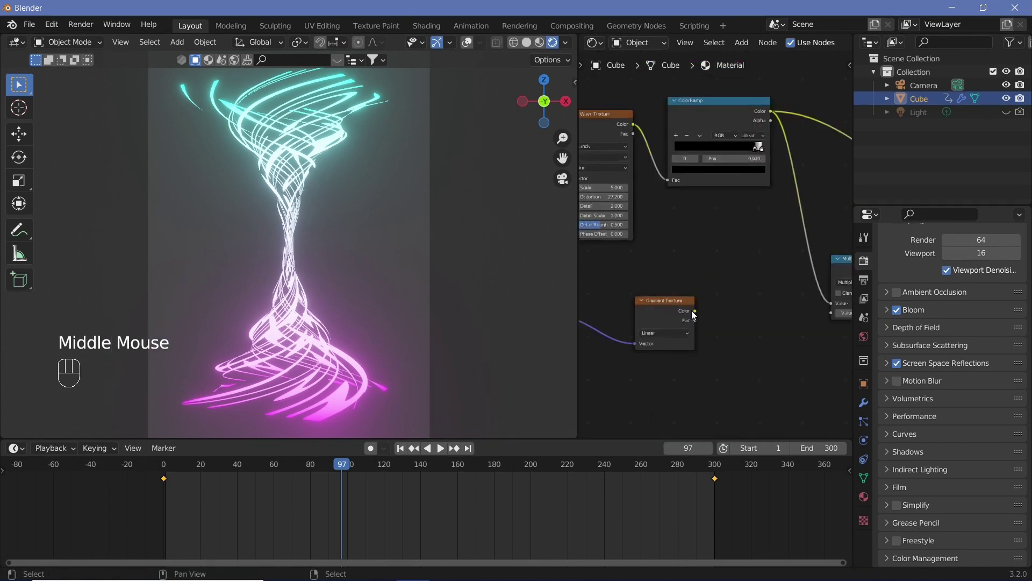
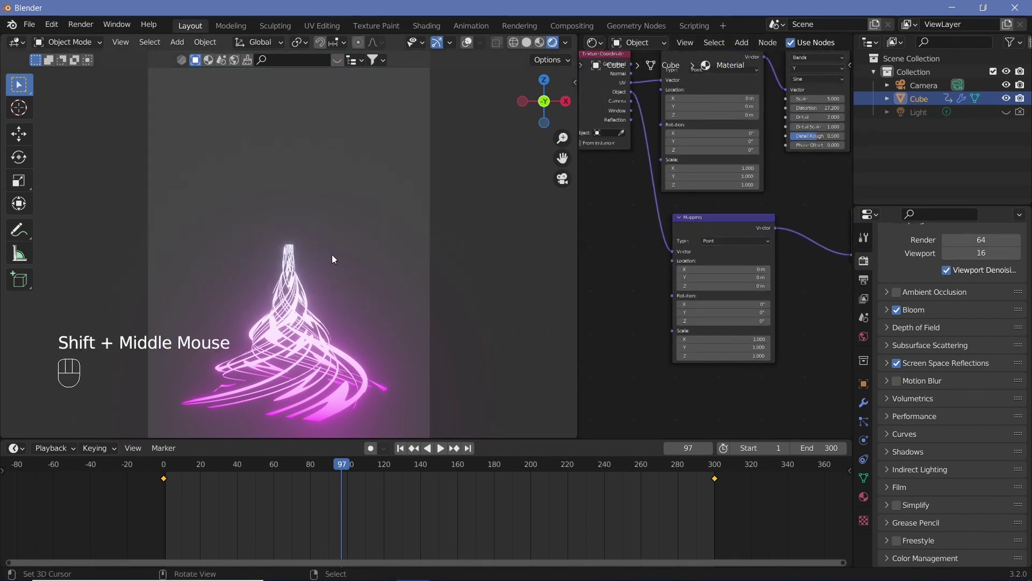
# - Preview the Gradient Texture on the vase and switch its type to Spherical
pyautogui.middleClick(714, 231)
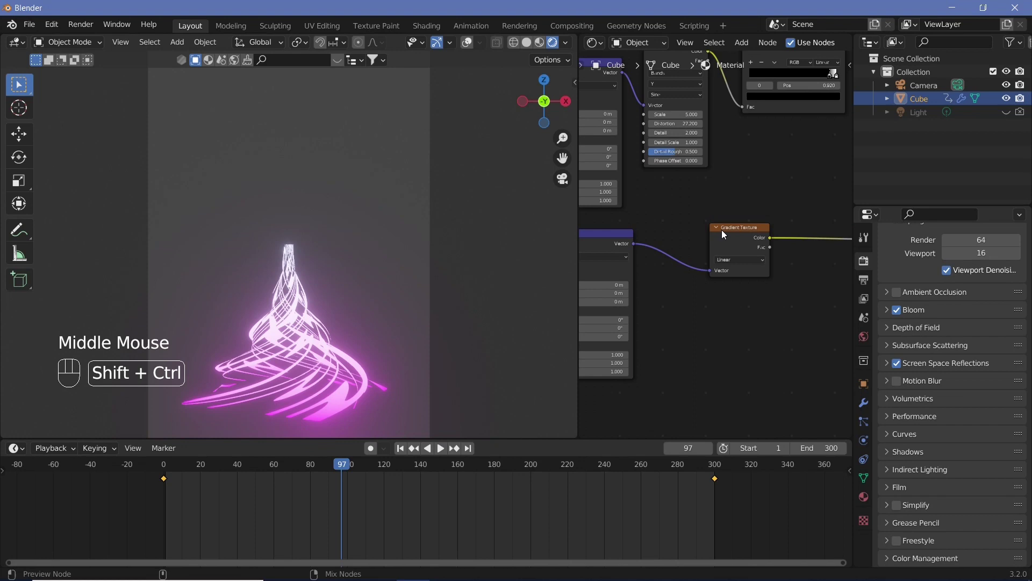
pyautogui.click(726, 234)
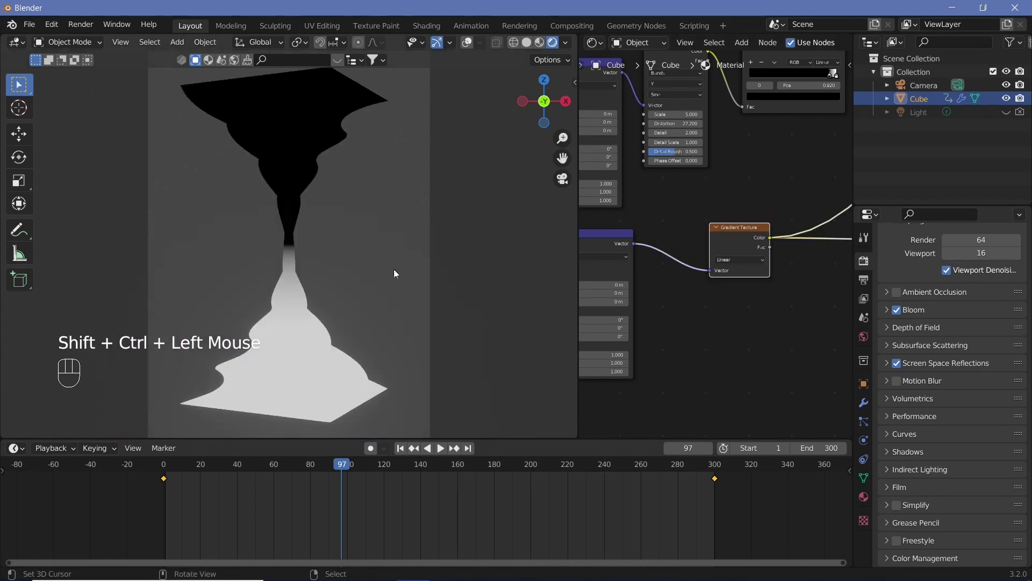
pyautogui.scroll(3)
pyautogui.middleClick(779, 327)
pyautogui.moveTo(699, 295); pyautogui.dragTo(174, 293)
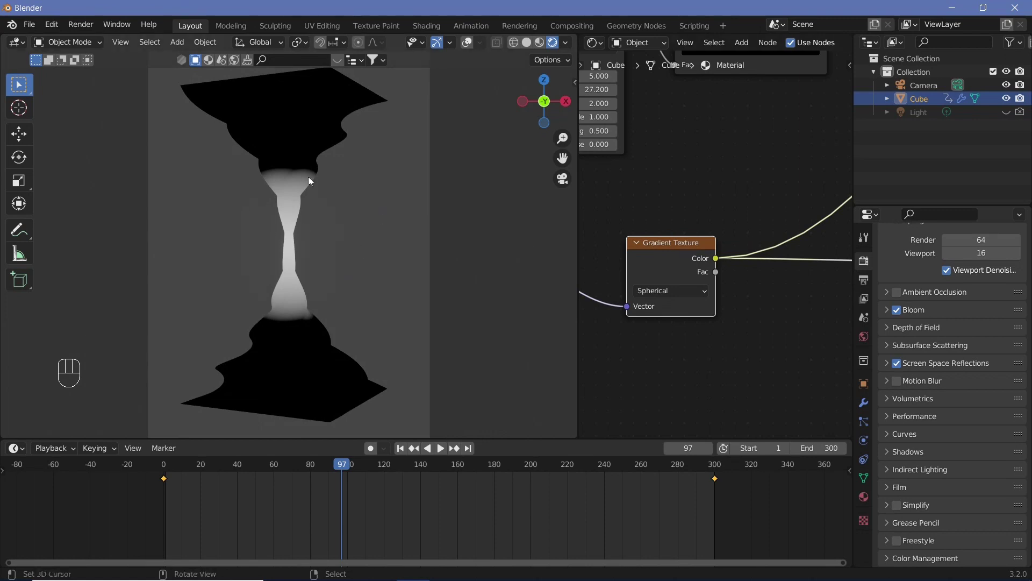
pyautogui.middleClick(476, 319)
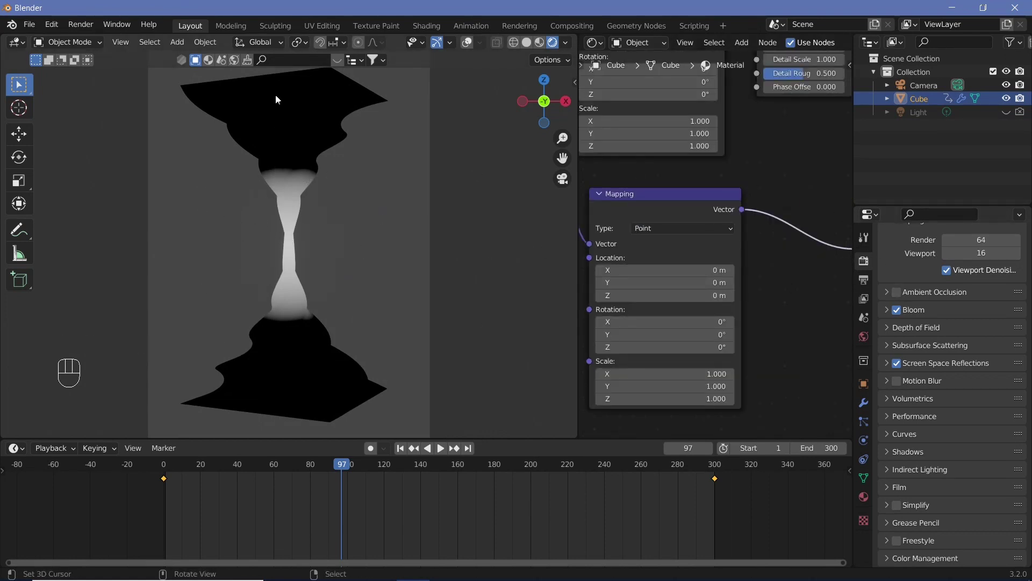
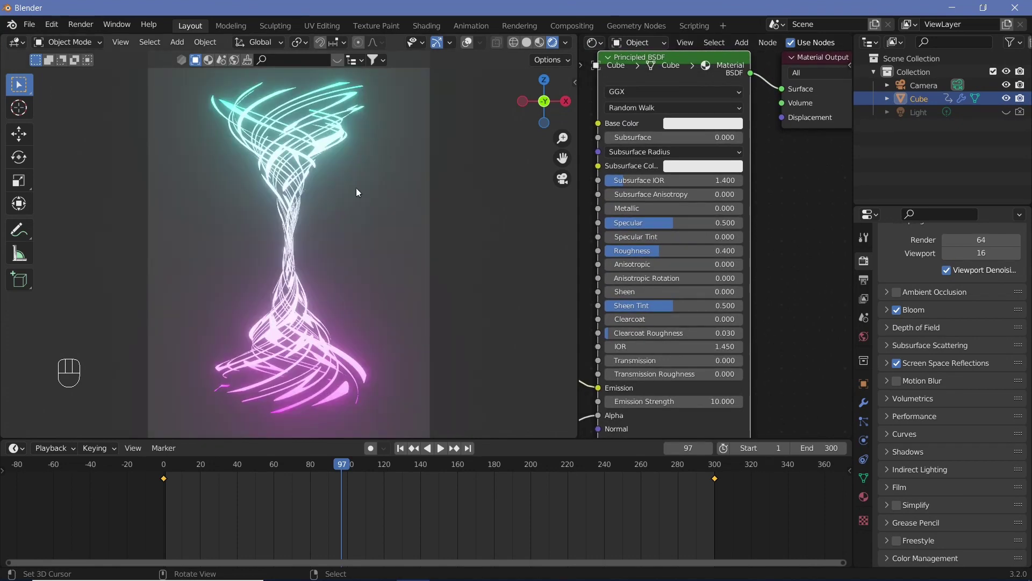
# - Check the animation briefly, then set the World background colour to black
pyautogui.press('shift+space')
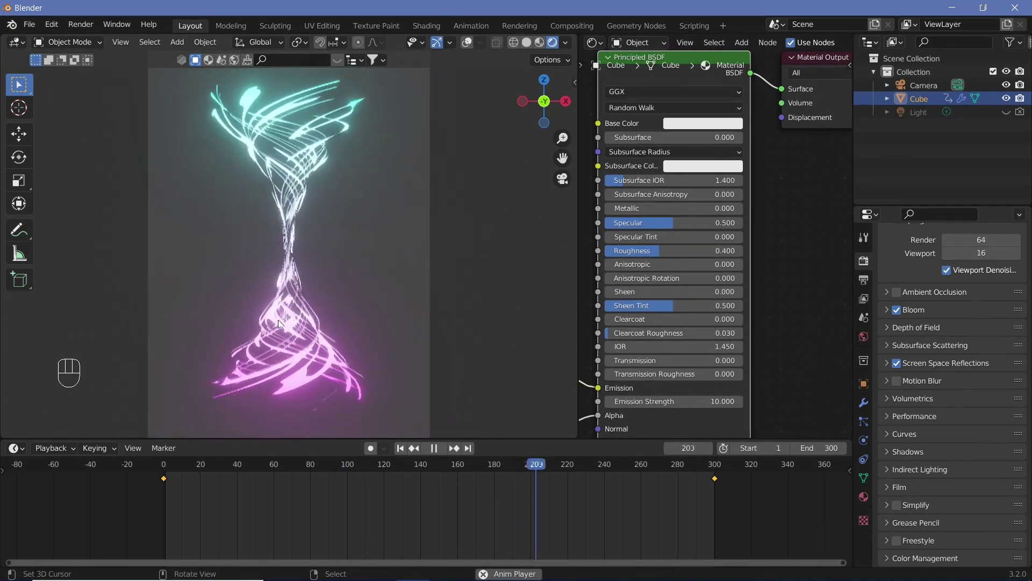
pyautogui.press('shift+space')
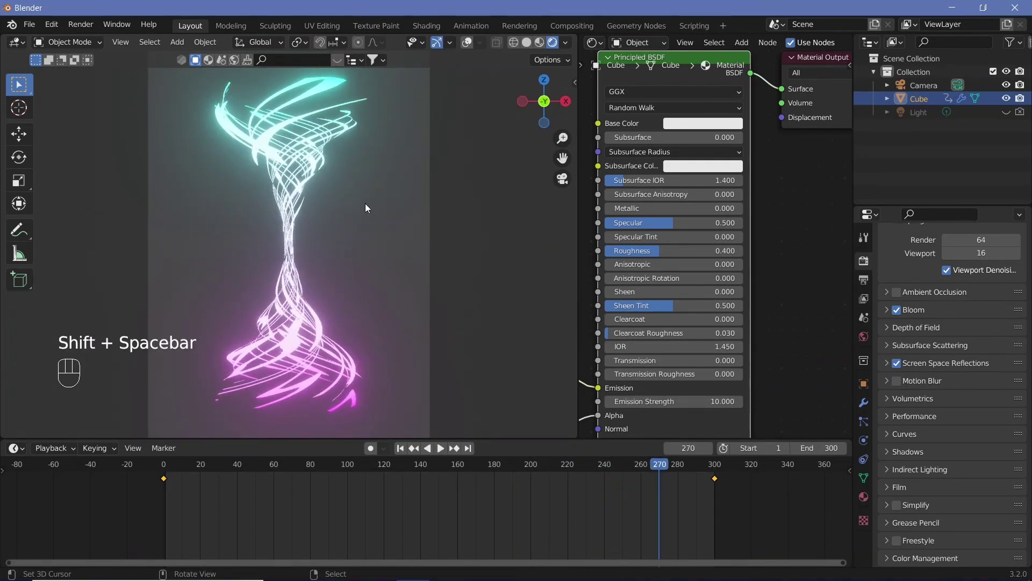
pyautogui.click(873, 340)
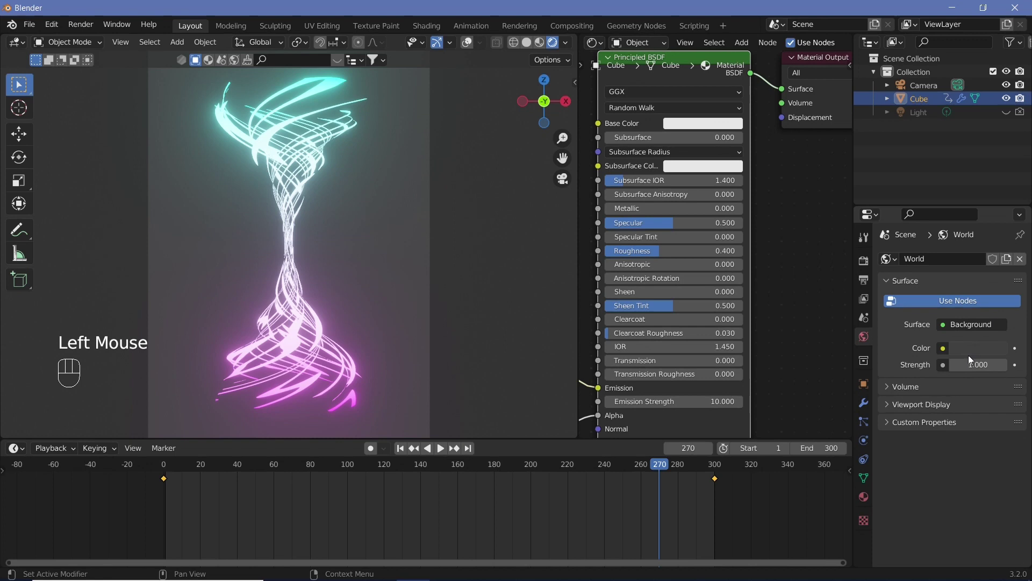
pyautogui.click(979, 357)
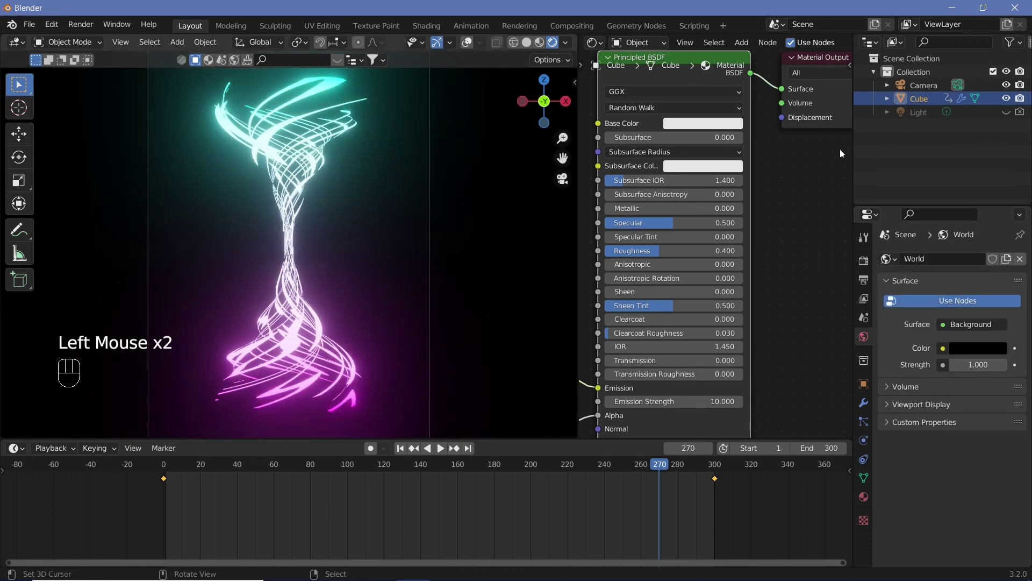
# - Delete the Light object from the scene
pyautogui.click(922, 122)
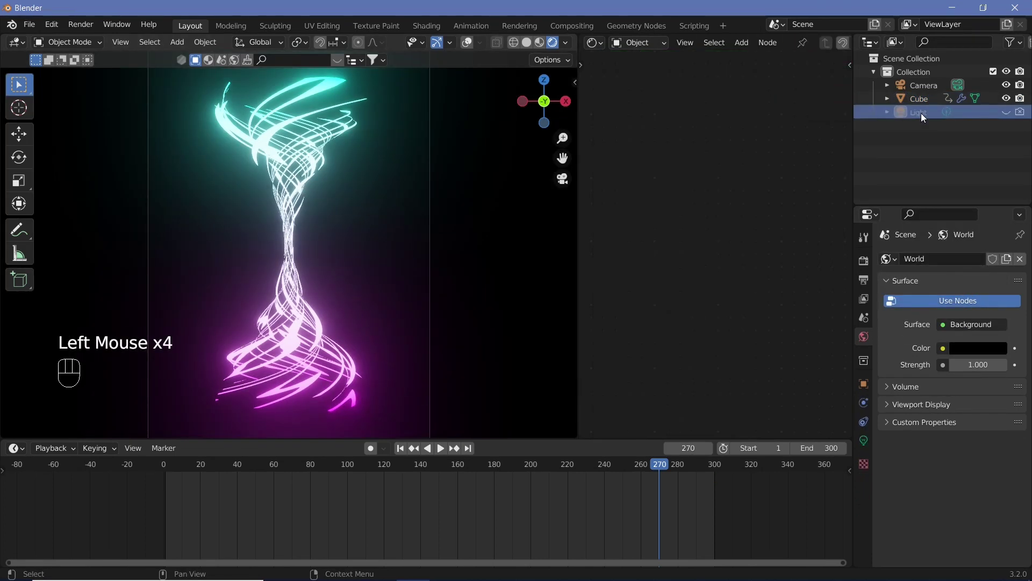
pyautogui.press('Delete')
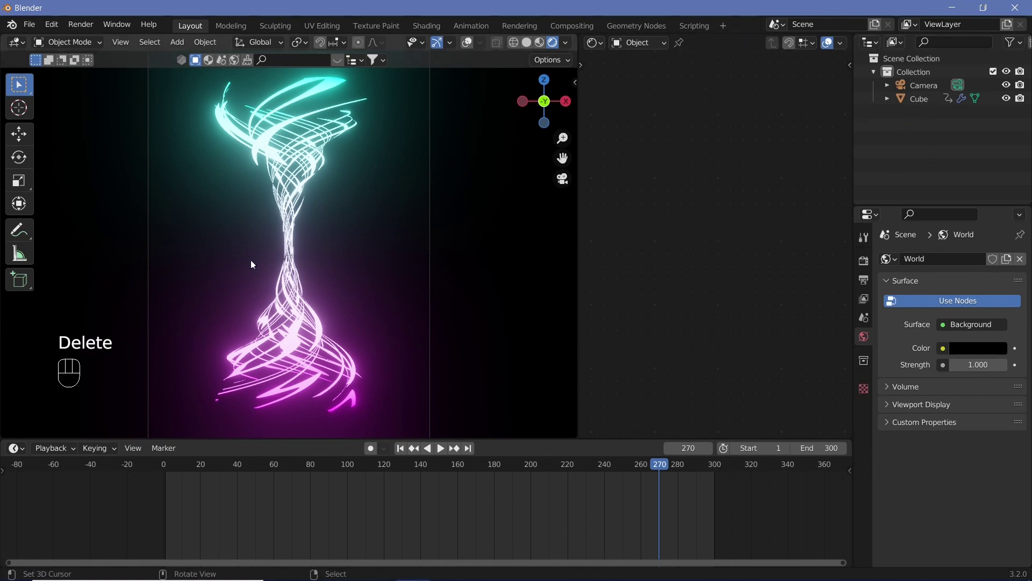
# - Add a Plane and rotate it 90° on X so it stands upright
pyautogui.press('shift+a')
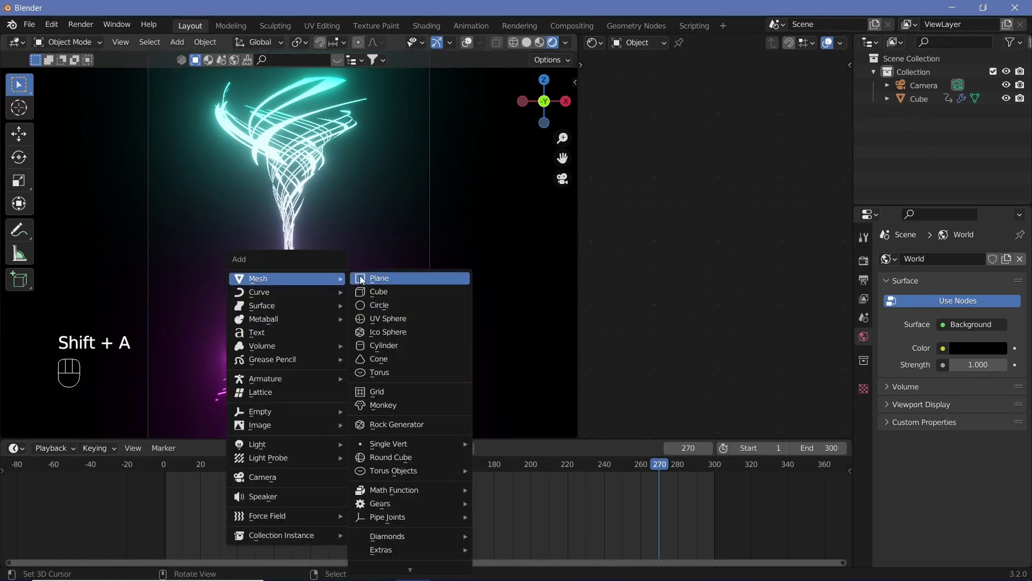
pyautogui.click(475, 47)
pyautogui.press('r')
pyautogui.press('x')
pyautogui.press('9')
pyautogui.press('0')
pyautogui.press('Return')
pyautogui.press('KP_0')
# - Move the plane back along Y behind the vase and verify it fills the camera view
pyautogui.middleClick(392, 249)
pyautogui.press('g')
pyautogui.press('y')
pyautogui.click(346, 227)
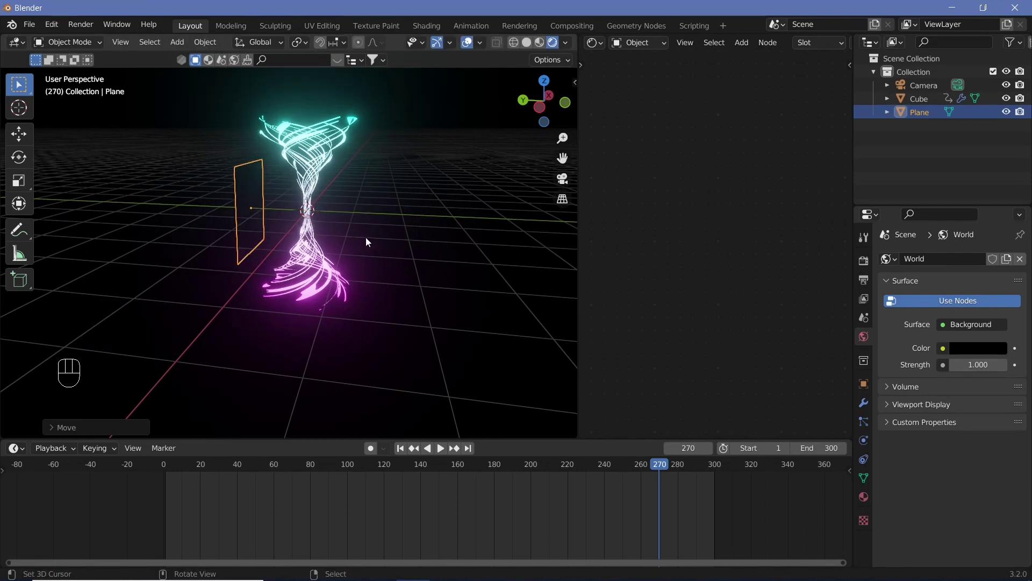
pyautogui.press('s')
pyautogui.moveTo(466, 329); pyautogui.dragTo(328, 290)
pyautogui.middleClick(327, 289)
pyautogui.press('KP_0')
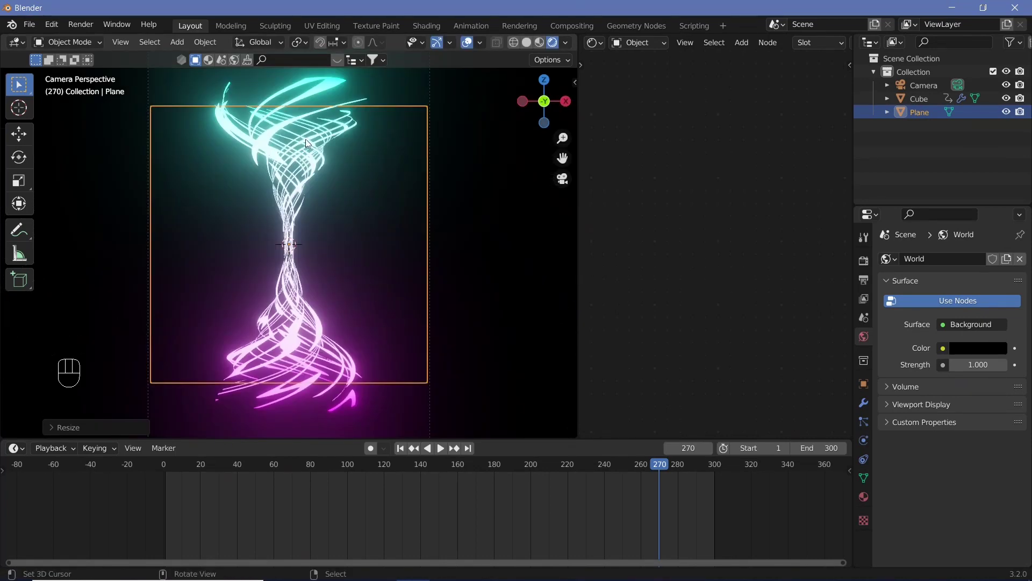
# - Give the plane a Simple Subdivision Surface modifier at level 6 and begin scaling it up
pyautogui.press('KP_0')
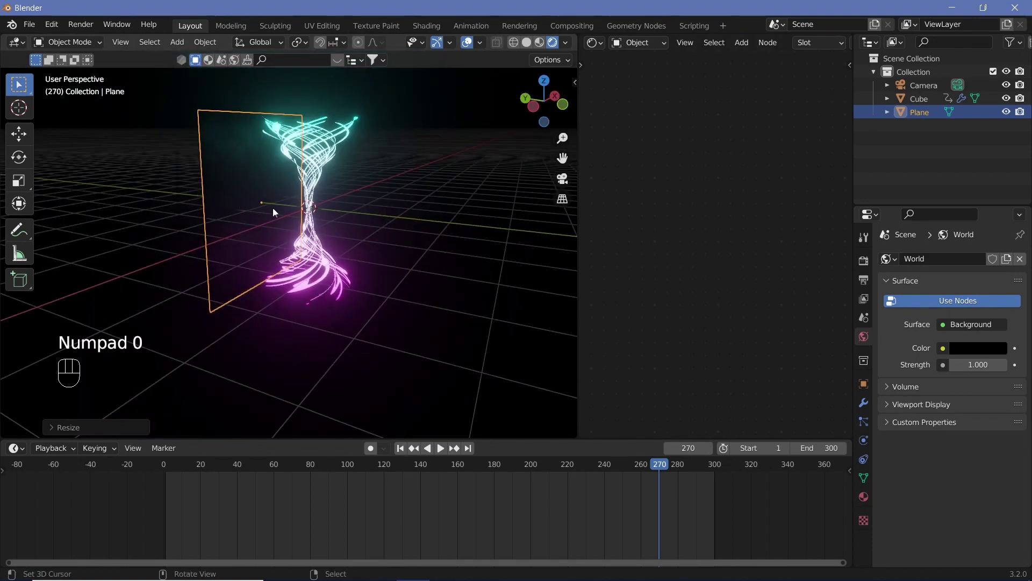
pyautogui.press('KP_0')
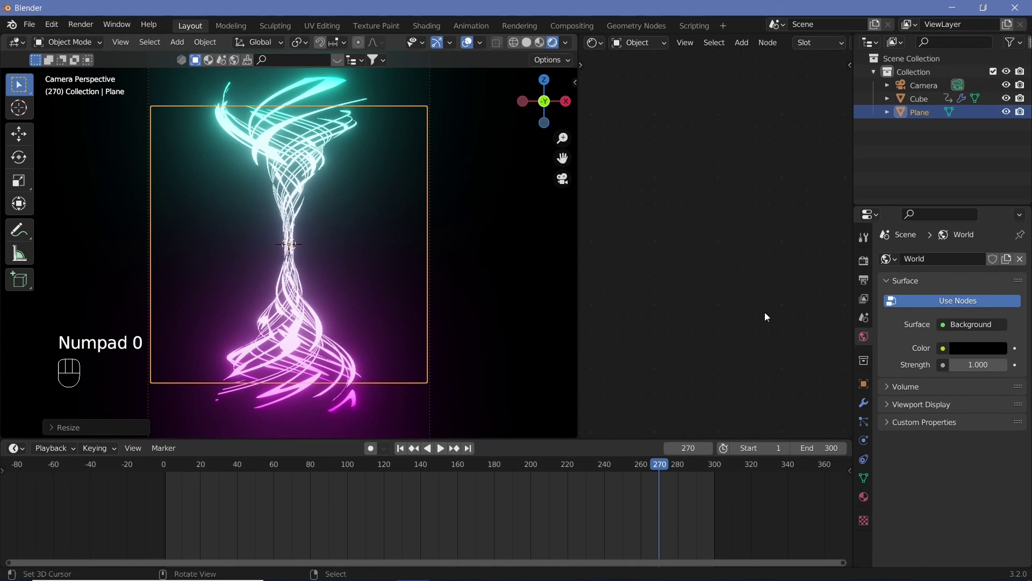
pyautogui.click(871, 404)
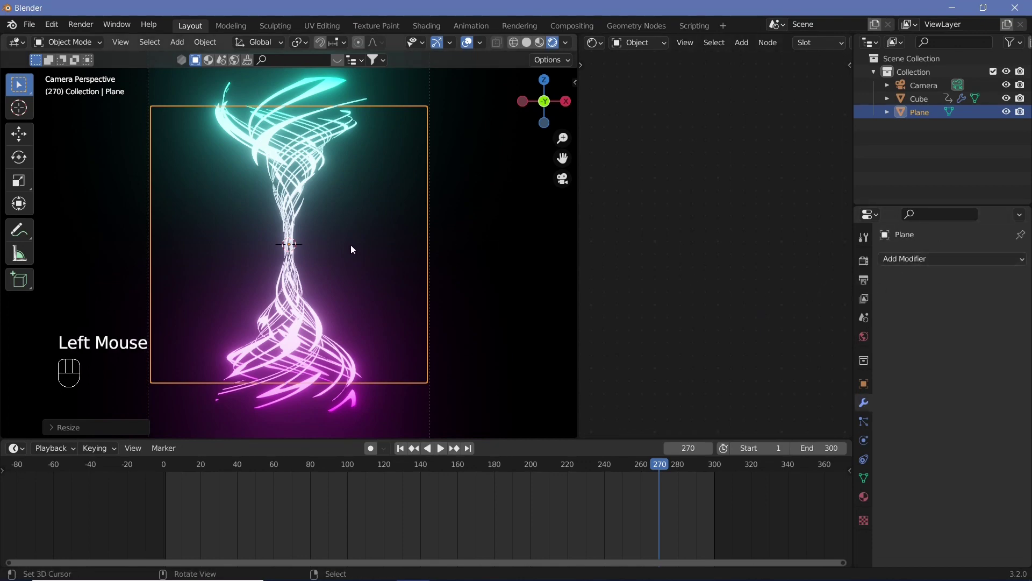
pyautogui.moveTo(918, 263); pyautogui.dragTo(806, 500)
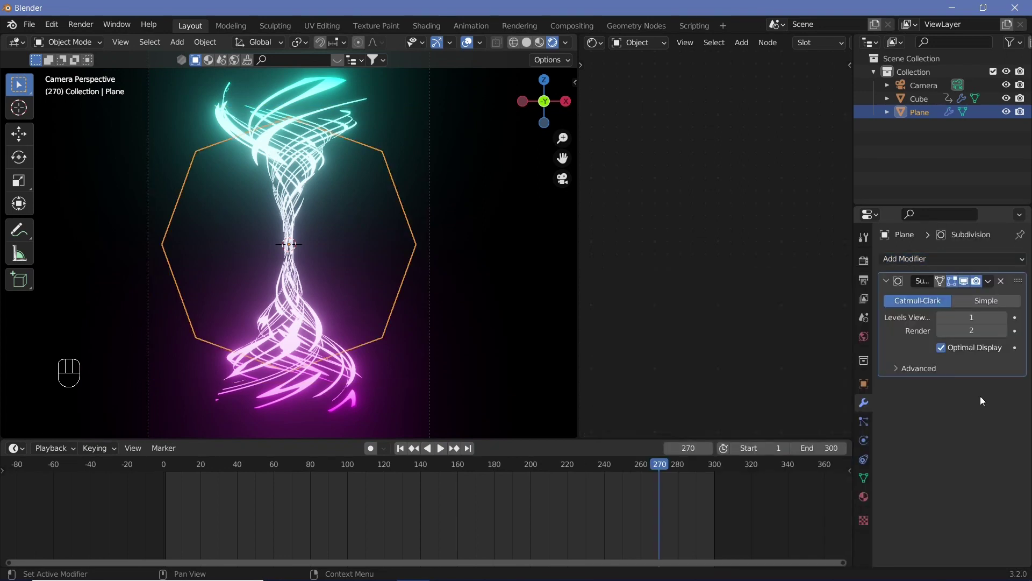
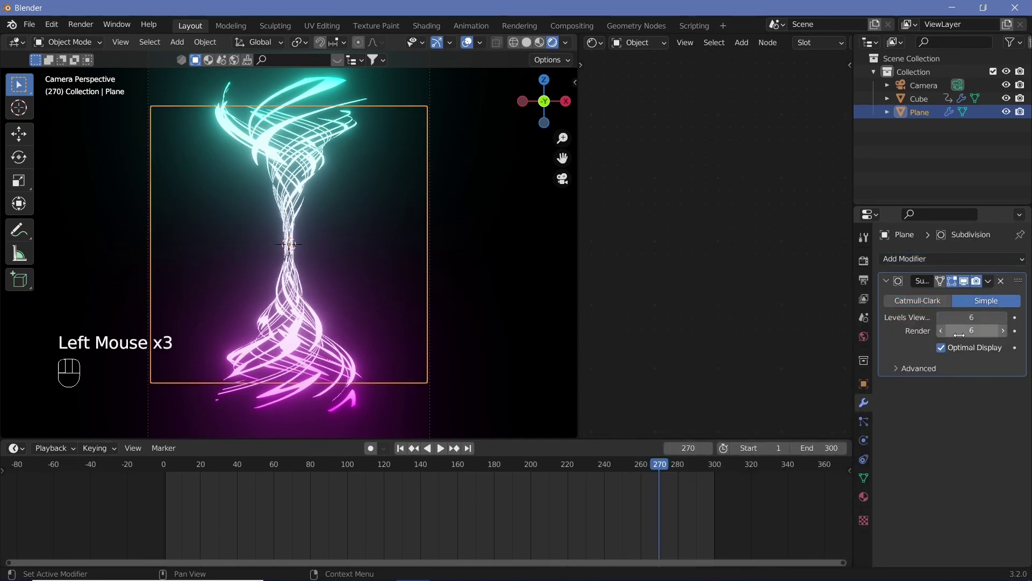
pyautogui.scroll(-3)
pyautogui.press('s')
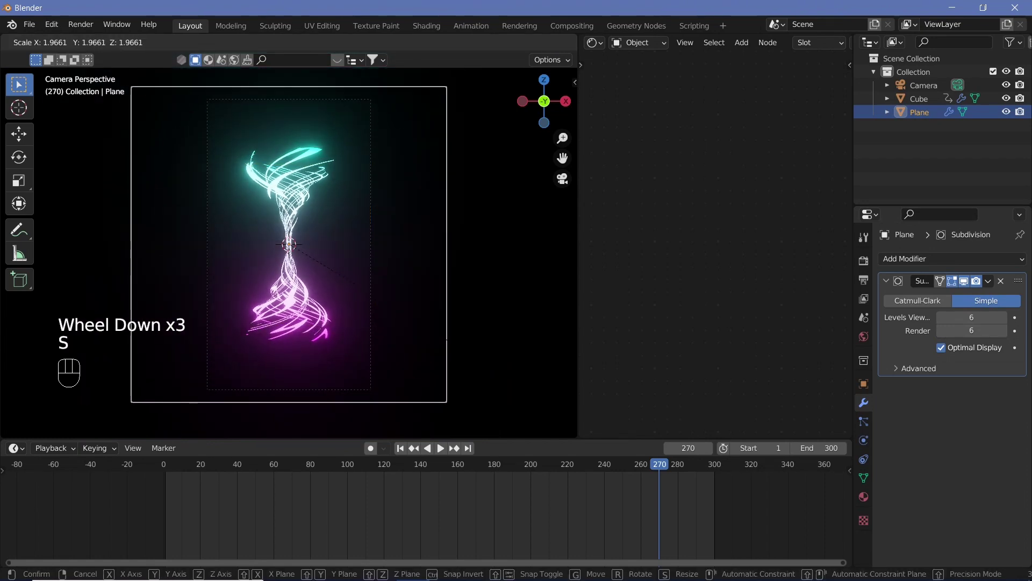
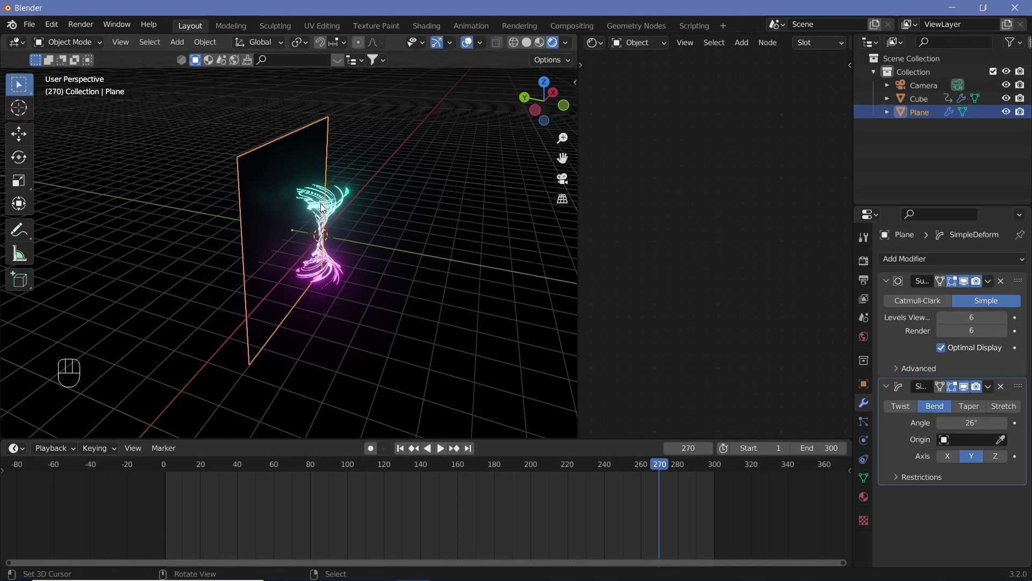
# - Bend the backdrop plane −63.9° about X with a Simple Deform modifier centred on the Cube
pyautogui.rightClick(325, 208)
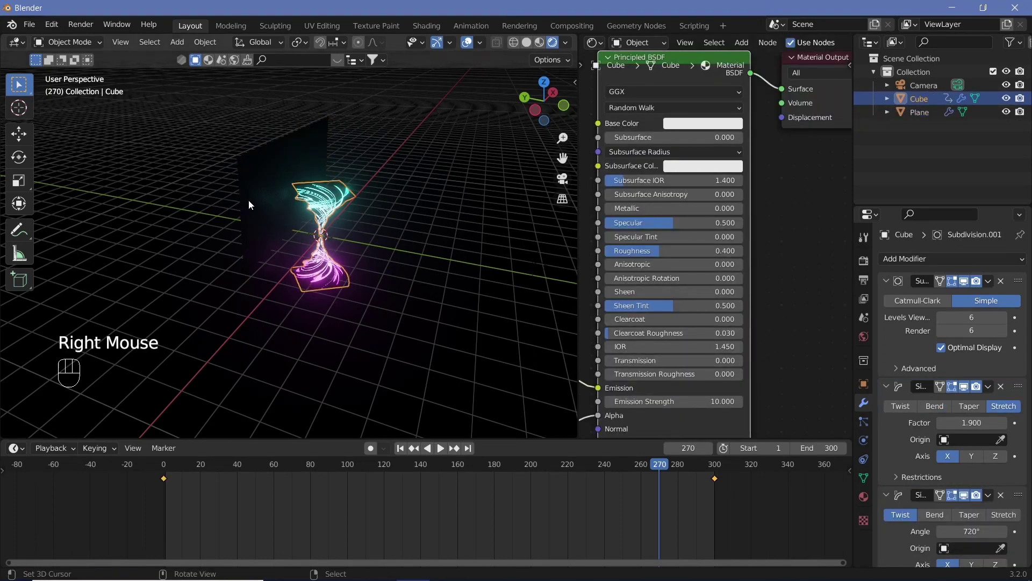
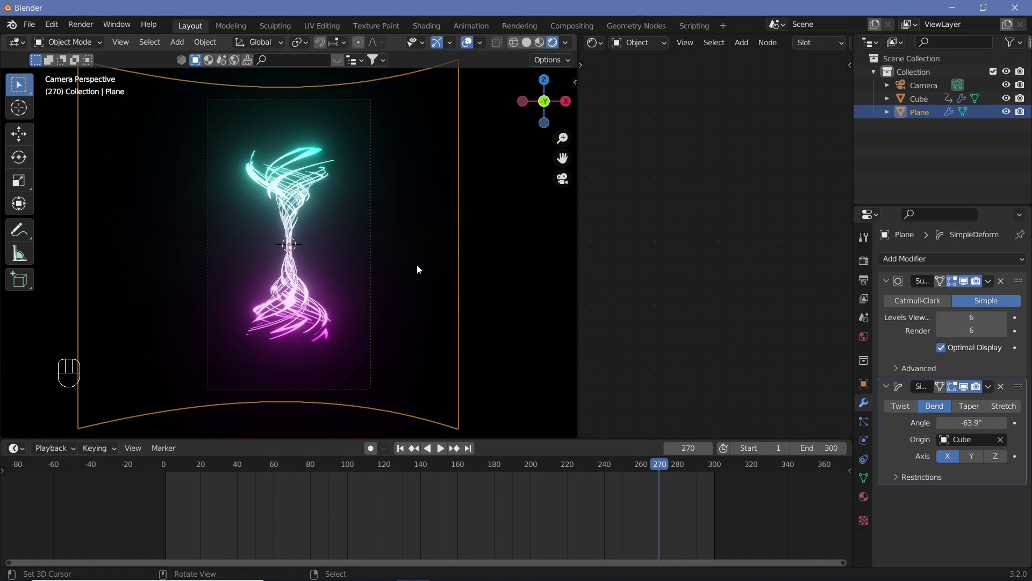
pyautogui.rightClick(305, 212)
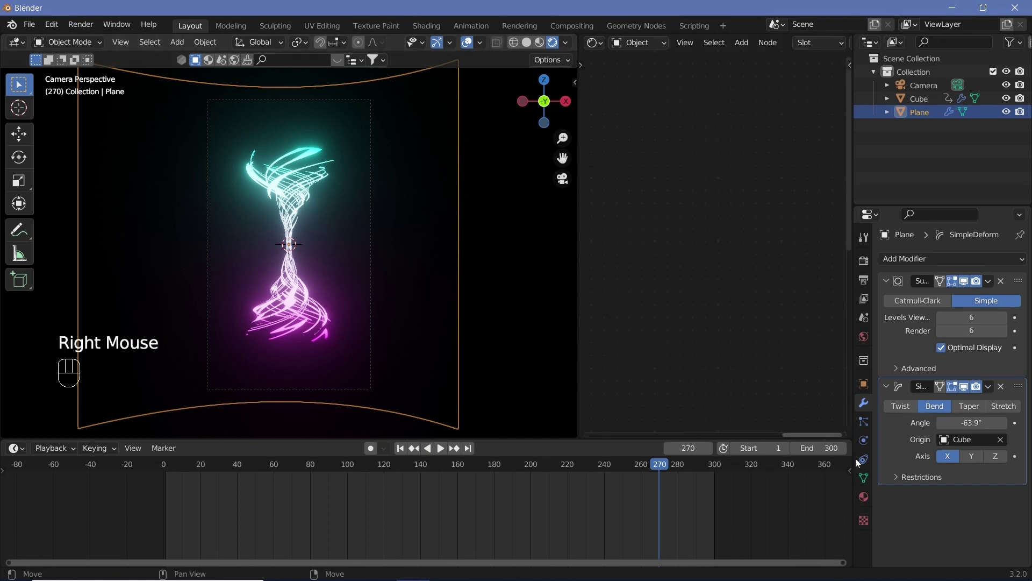
# - Add a Voronoi Texture to the backdrop plane's material and wire its Color into the shader's Roughness
pyautogui.click(861, 503)
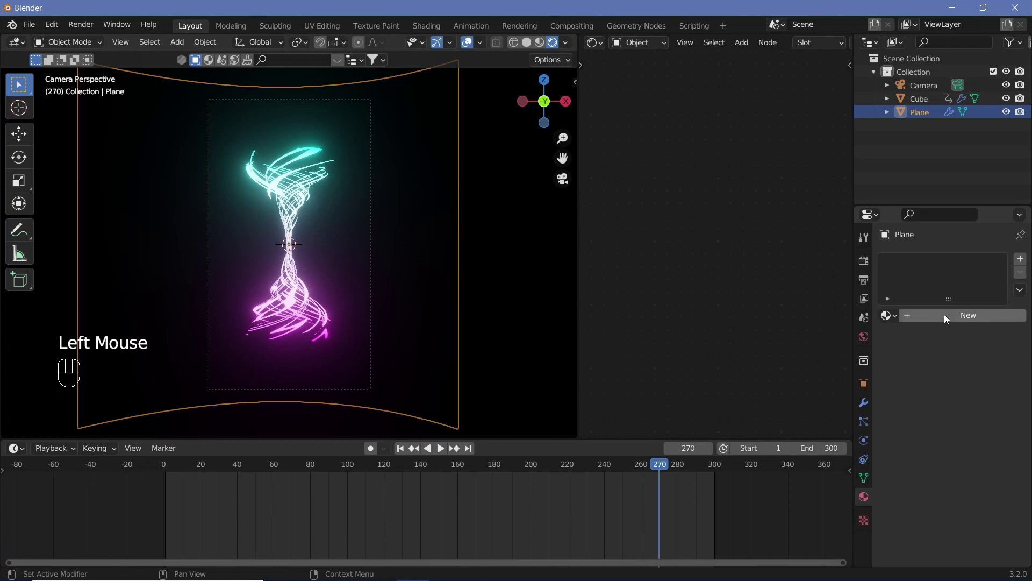
pyautogui.click(948, 323)
pyautogui.middleClick(699, 231)
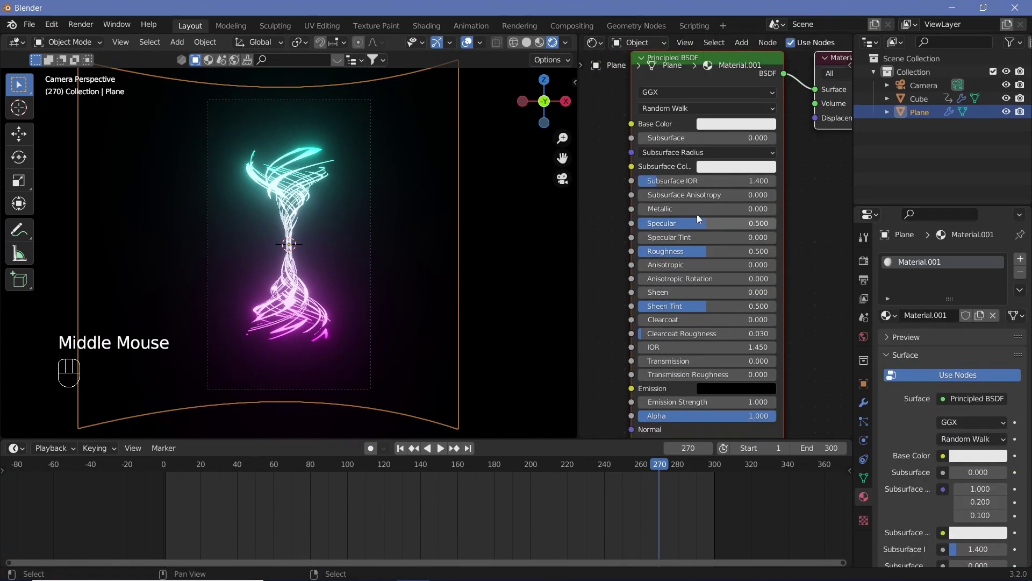
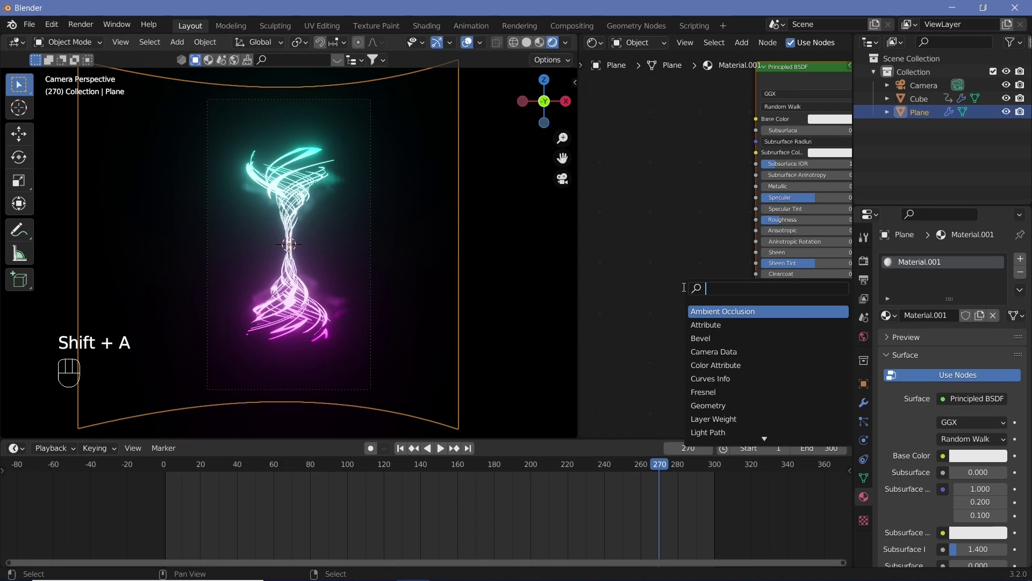
pyautogui.press('o')
pyautogui.middleClick(637, 265)
pyautogui.scroll(-3)
pyautogui.moveTo(605, 242); pyautogui.dragTo(709, 287)
# - Add a Bump node and feed the Voronoi Color into its Height input
pyautogui.press('shift+a')
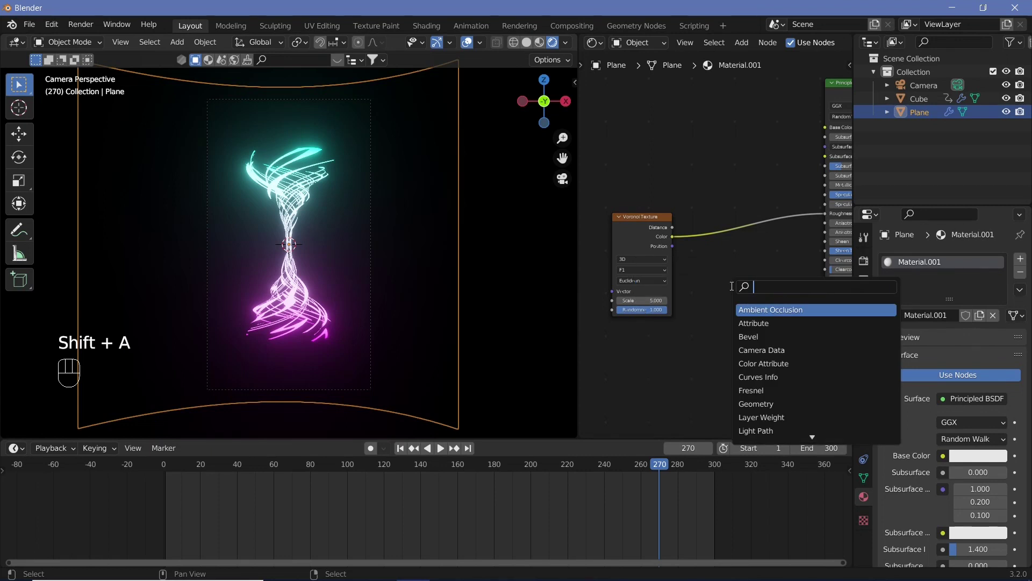
pyautogui.moveTo(700, 274); pyautogui.dragTo(770, 328)
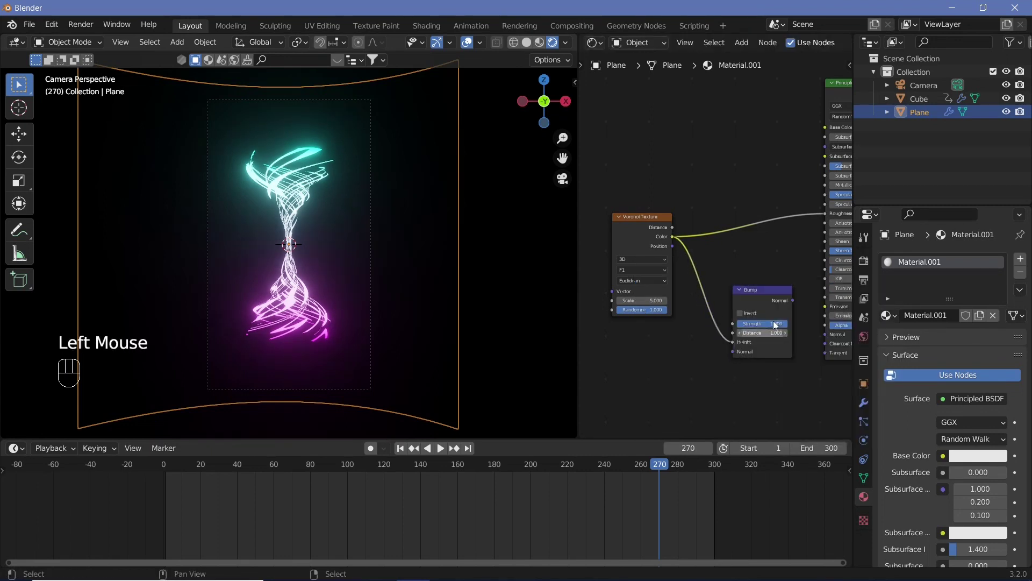
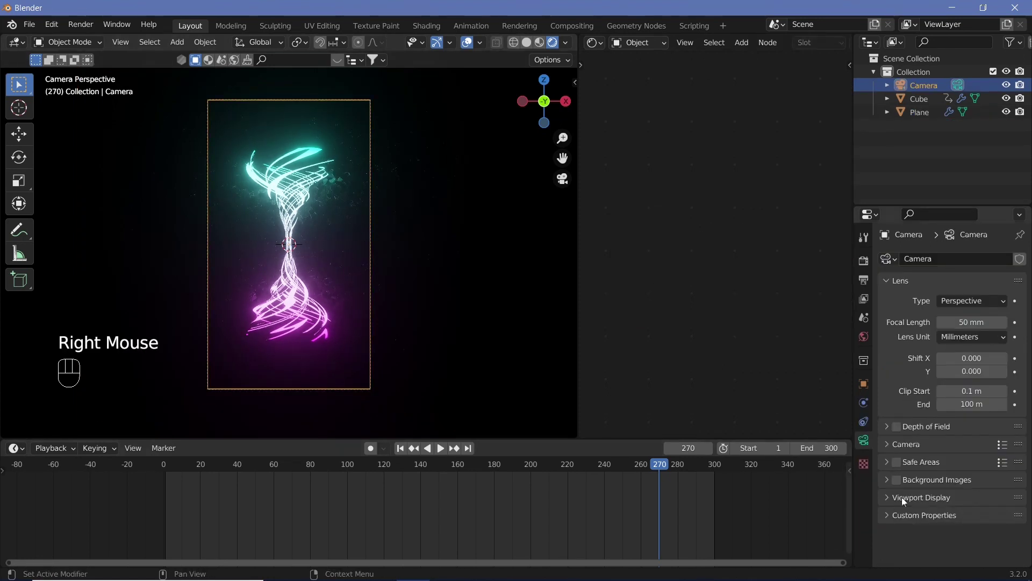
# - Make the camera passepartout fully opaque in the viewport display settings, then reselect the backdrop plane
pyautogui.click(895, 503)
pyautogui.scroll(-3)
pyautogui.click(981, 521)
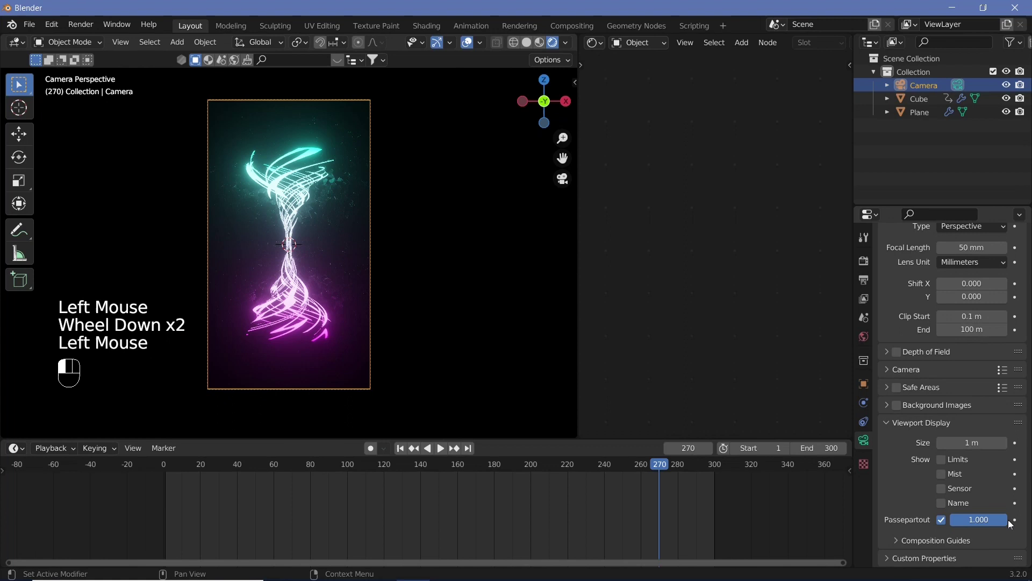
pyautogui.scroll(-3)
pyautogui.click(366, 238)
pyautogui.rightClick(367, 238)
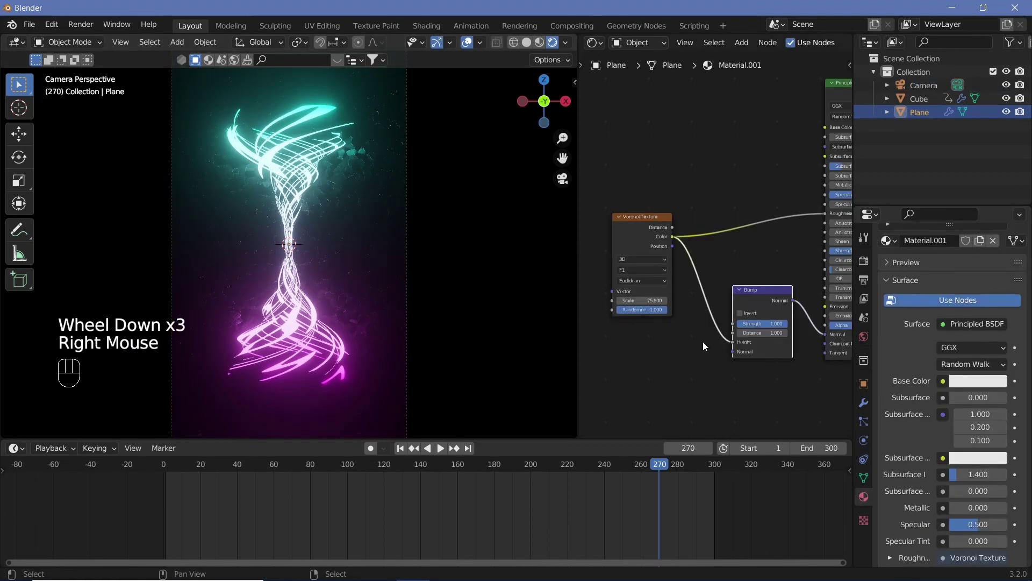
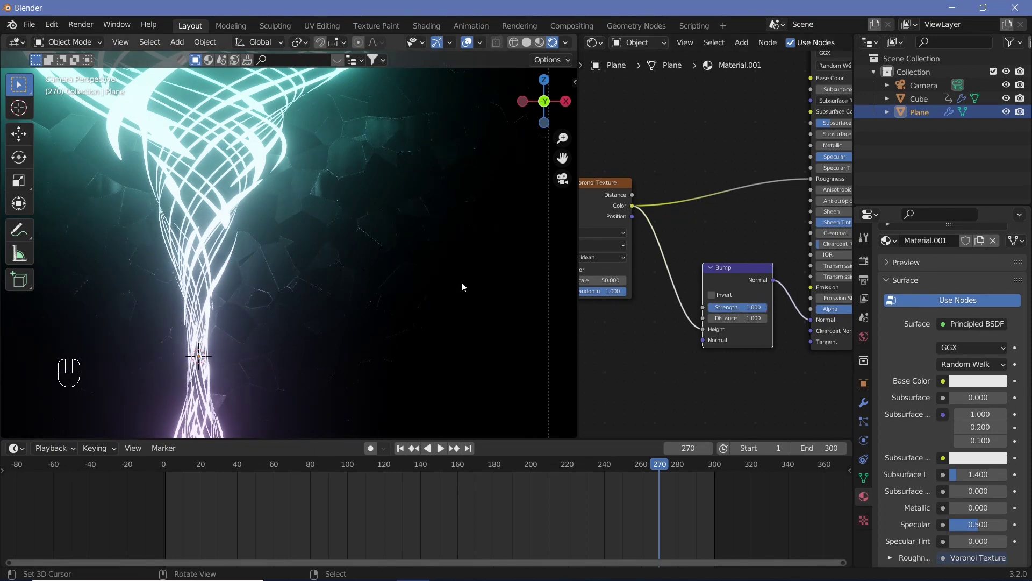
# - Orbit around the vase to inspect the bumpy Voronoi surface of the backdrop
pyautogui.moveTo(861, 266); pyautogui.dragTo(963, 300)
pyautogui.scroll(3)
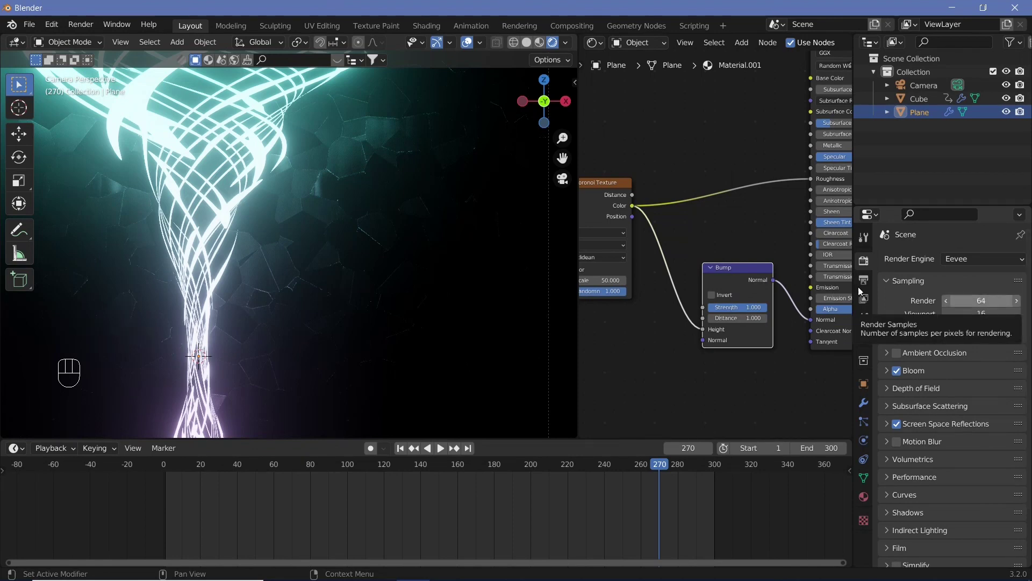
pyautogui.scroll(3)
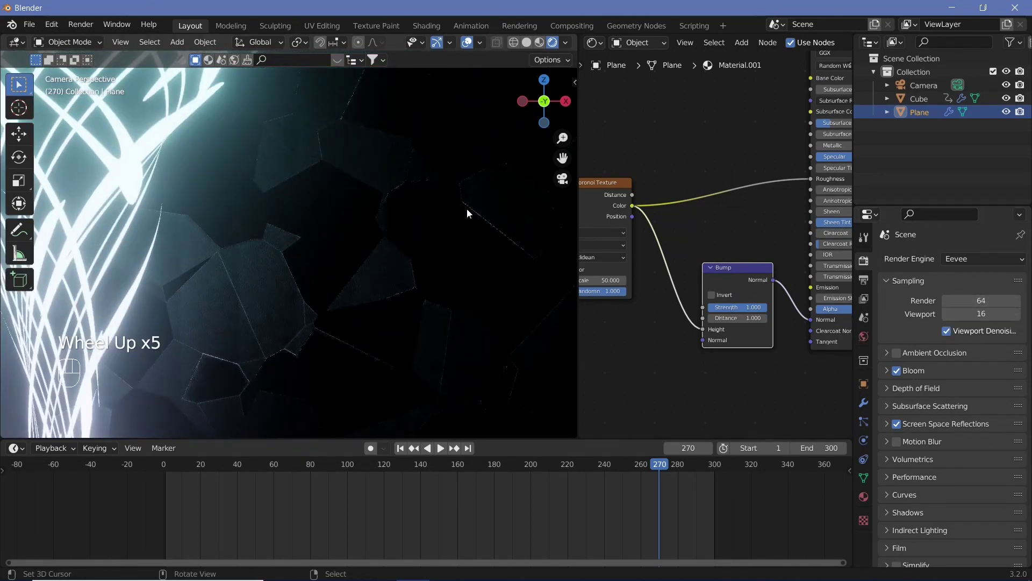
pyautogui.scroll(-3)
pyautogui.middleClick(371, 248)
pyautogui.scroll(-3)
pyautogui.middleClick(359, 259)
pyautogui.scroll(3)
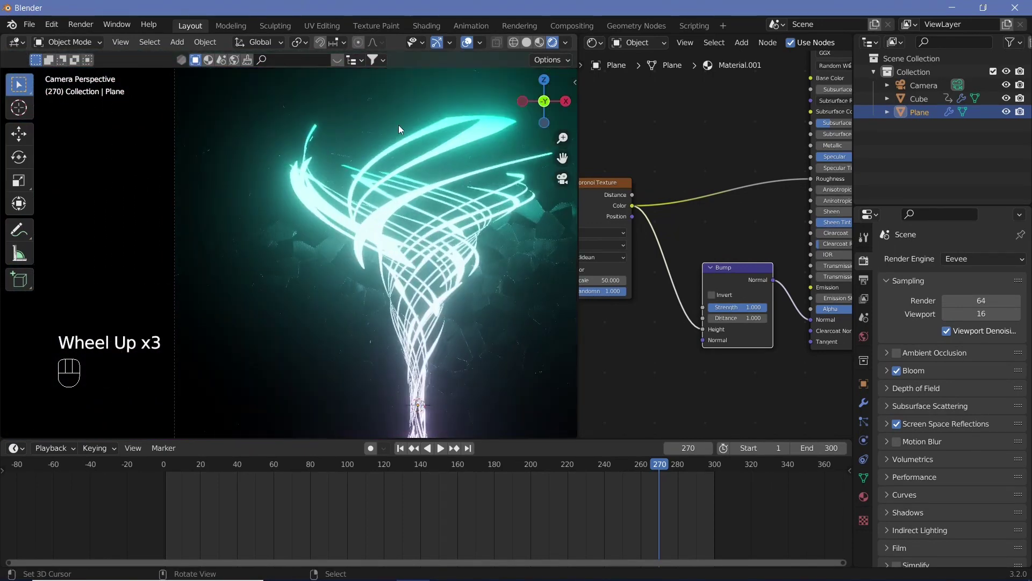
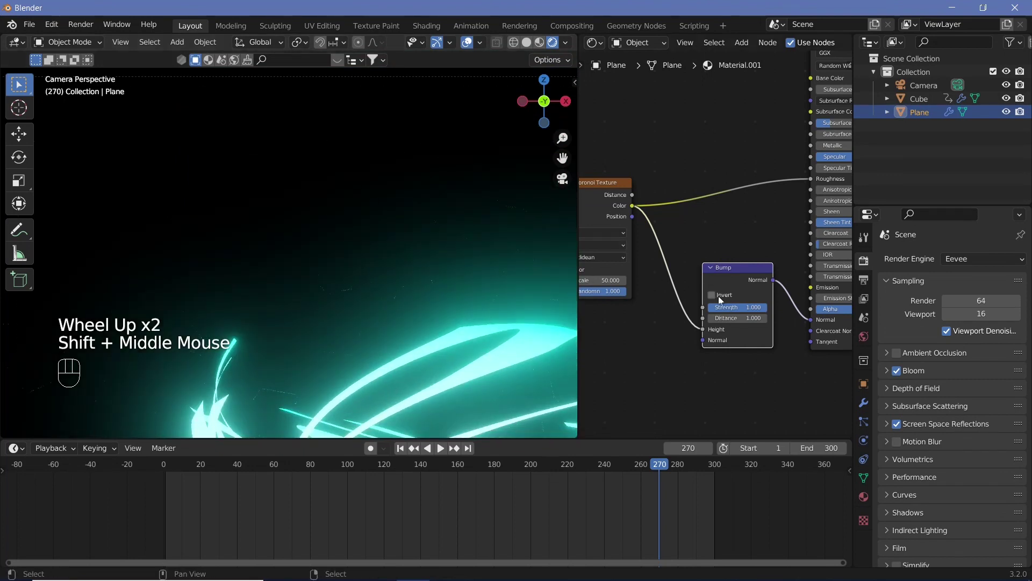
# - Set the Bump node Strength to 0 so the backdrop surface is smooth again
pyautogui.click(732, 309)
pyautogui.scroll(-3)
pyautogui.middleClick(413, 220)
pyautogui.scroll(-3)
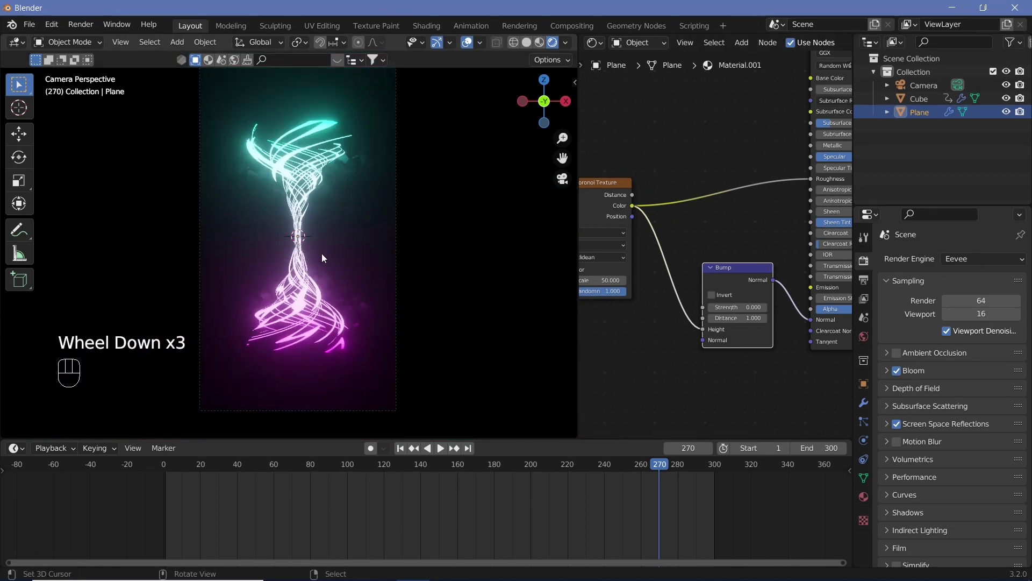
pyautogui.rightClick(358, 287)
# - Switch to the finished tutorial file and leave camera view to look around the curved backdrop plane
pyautogui.press('shift+space')
pyautogui.press('shift+space')
pyautogui.moveTo(87, 23); pyautogui.dragTo(503, 352)
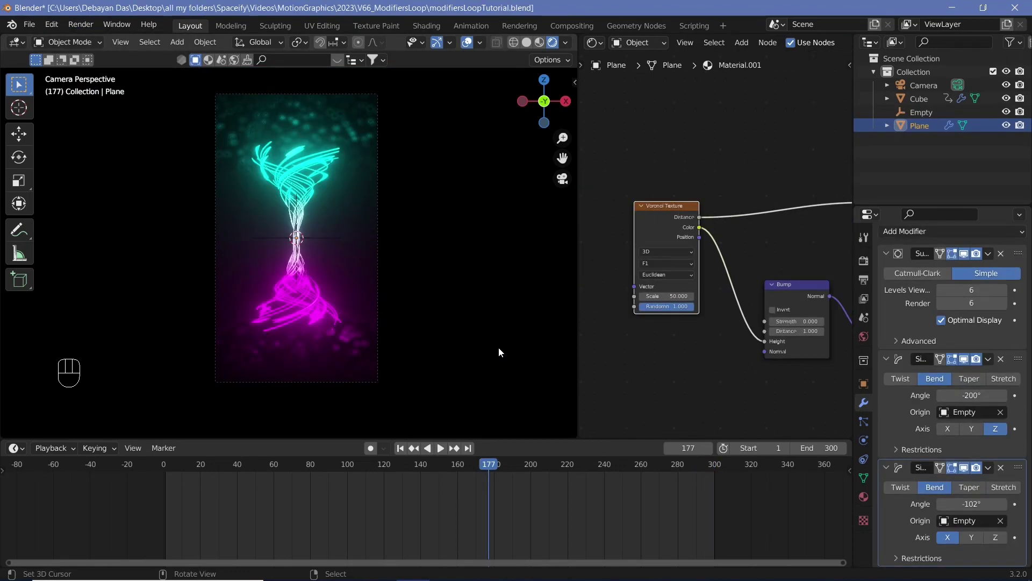
pyautogui.press('KP_0')
pyautogui.moveTo(368, 260); pyautogui.dragTo(471, 301)
pyautogui.middleClick(394, 261)
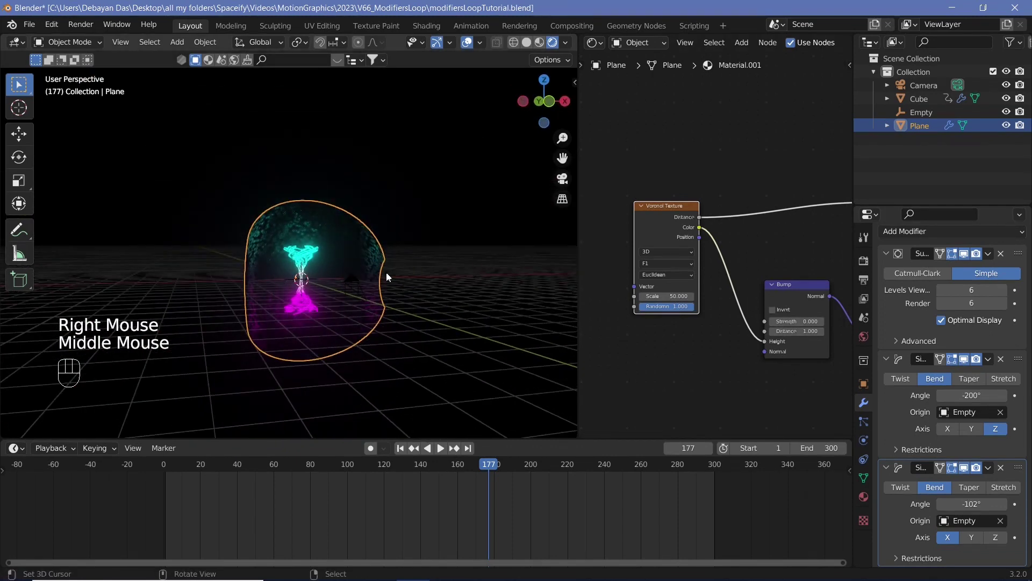
# - Orbit above the backdrop to show its two Bend deforms (-200° about Z, -102° about X) on the Empty, then return to camera view
pyautogui.scroll(3)
pyautogui.scroll(-3)
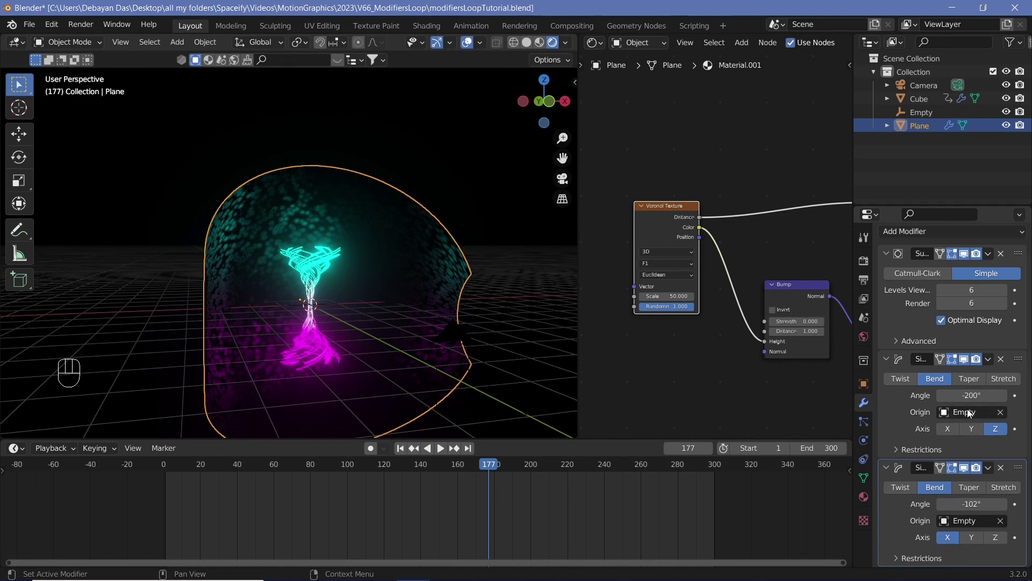
pyautogui.moveTo(389, 288); pyautogui.dragTo(381, 313)
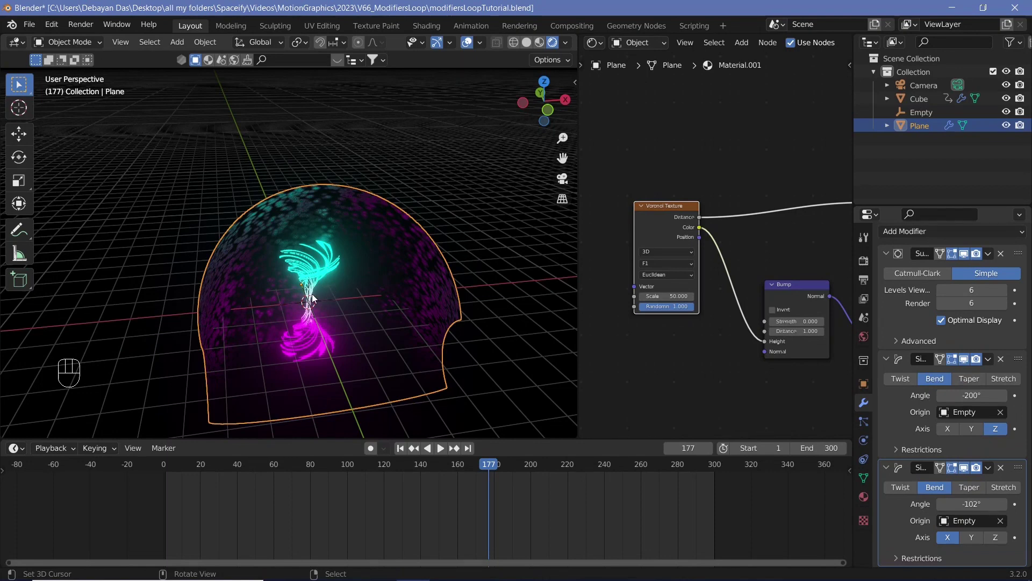
pyautogui.middleClick(346, 287)
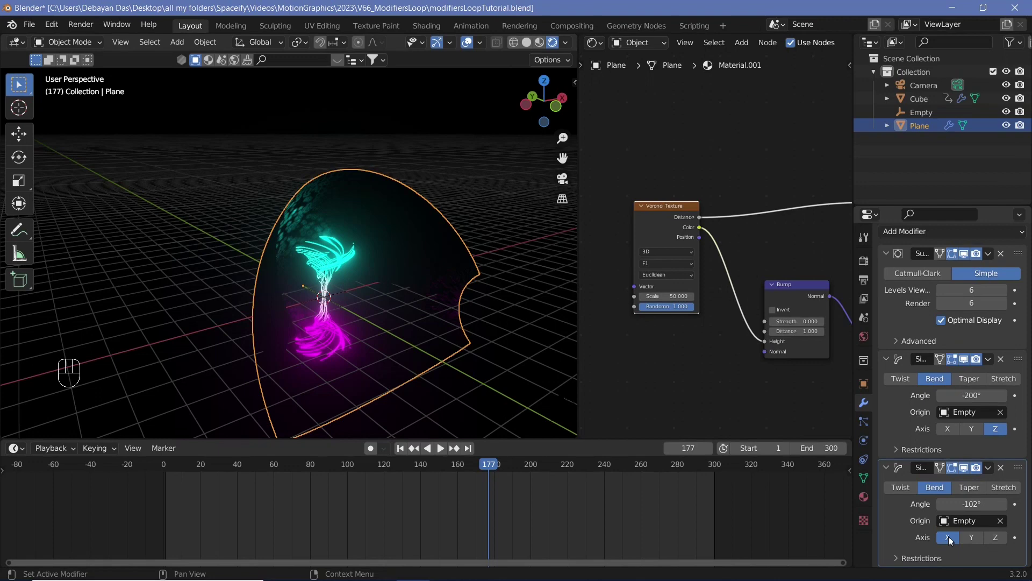
pyautogui.middleClick(414, 284)
pyautogui.press('KP_0')
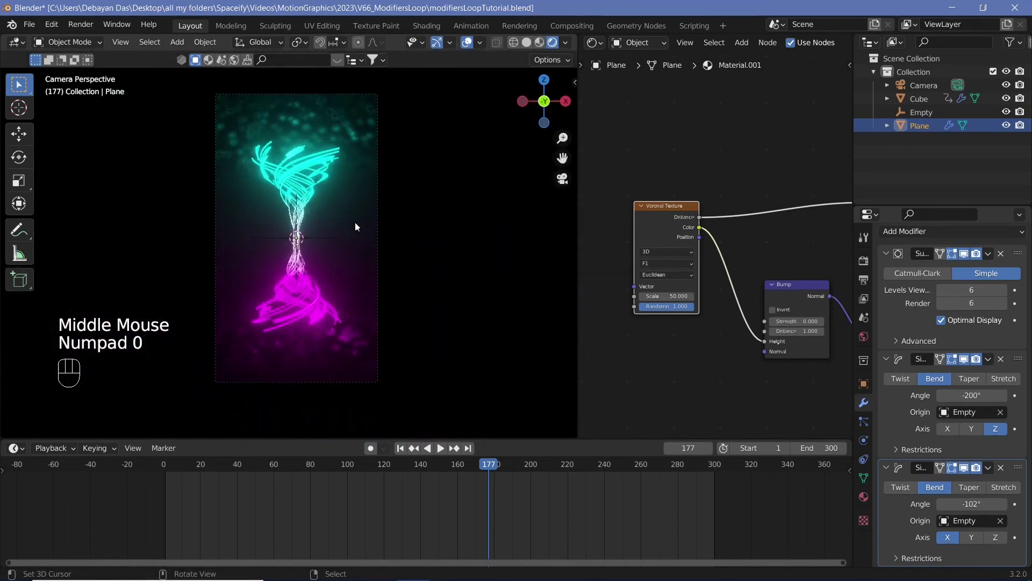
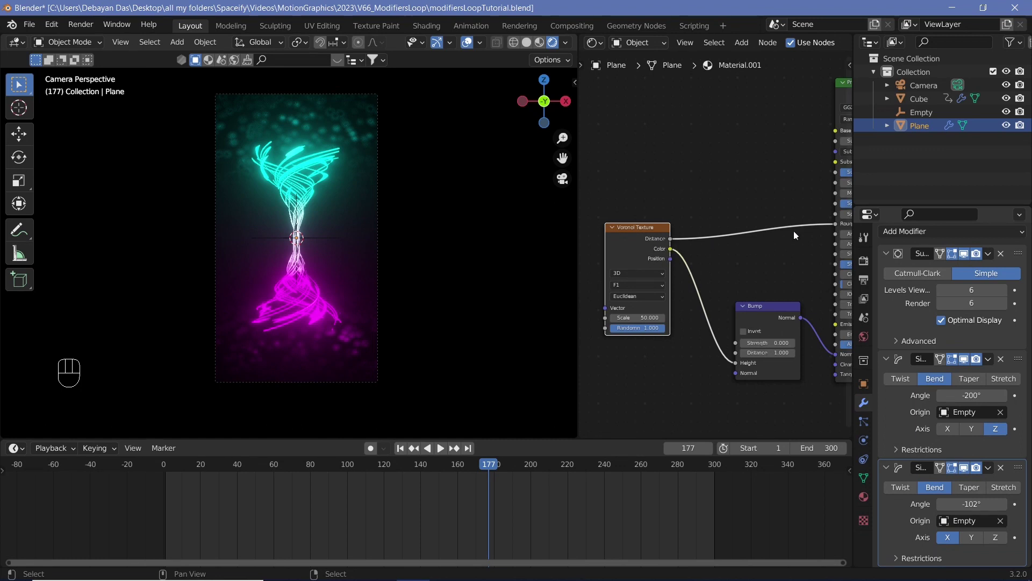
# - Delete the Bump node and insert a black-to-white ColorRamp after the Voronoi Distance output
pyautogui.click(761, 320)
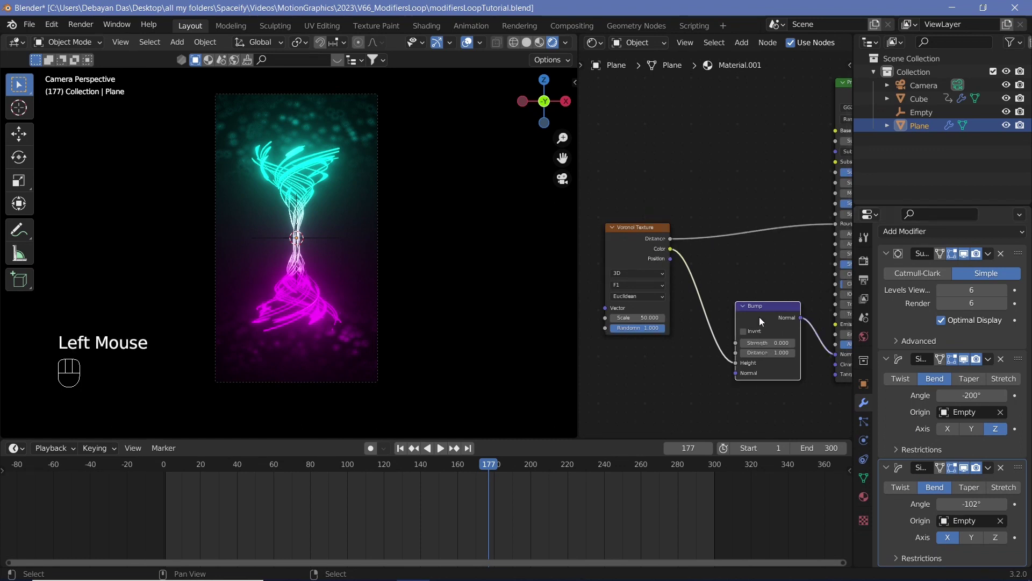
pyautogui.press('x')
pyautogui.press('shift+space')
pyautogui.press('shift+a')
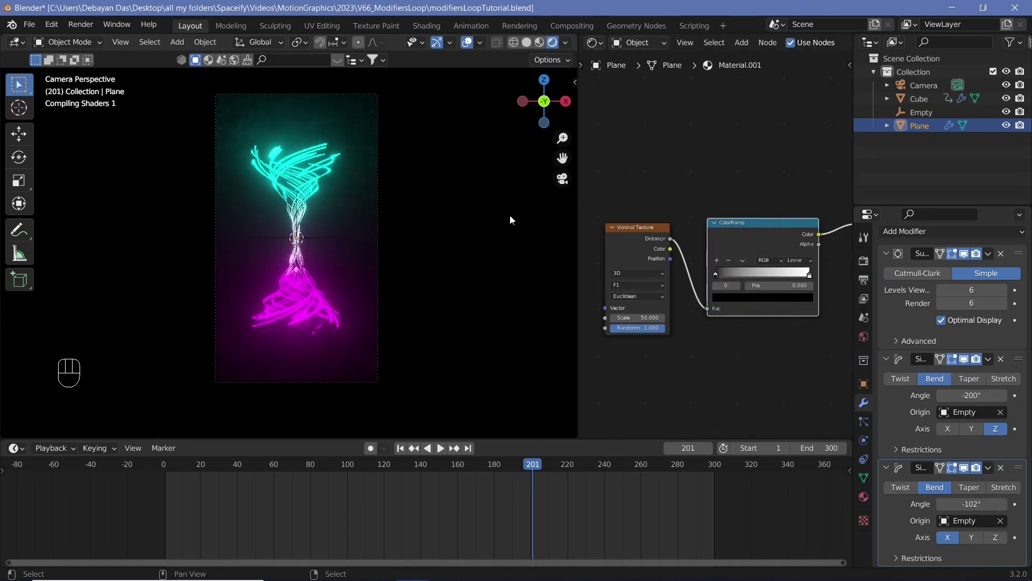
# - Drag the ramp stops together near 0.469 so the backdrop shows scattered glowing cell spots
pyautogui.click(762, 280)
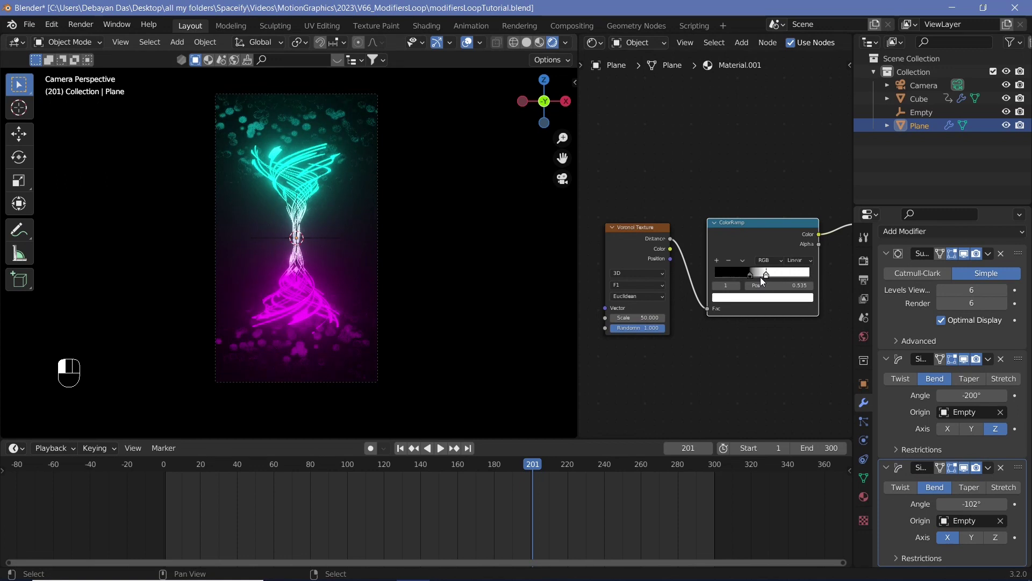
pyautogui.moveTo(757, 279); pyautogui.dragTo(744, 301)
pyautogui.middleClick(734, 302)
pyautogui.click(760, 270)
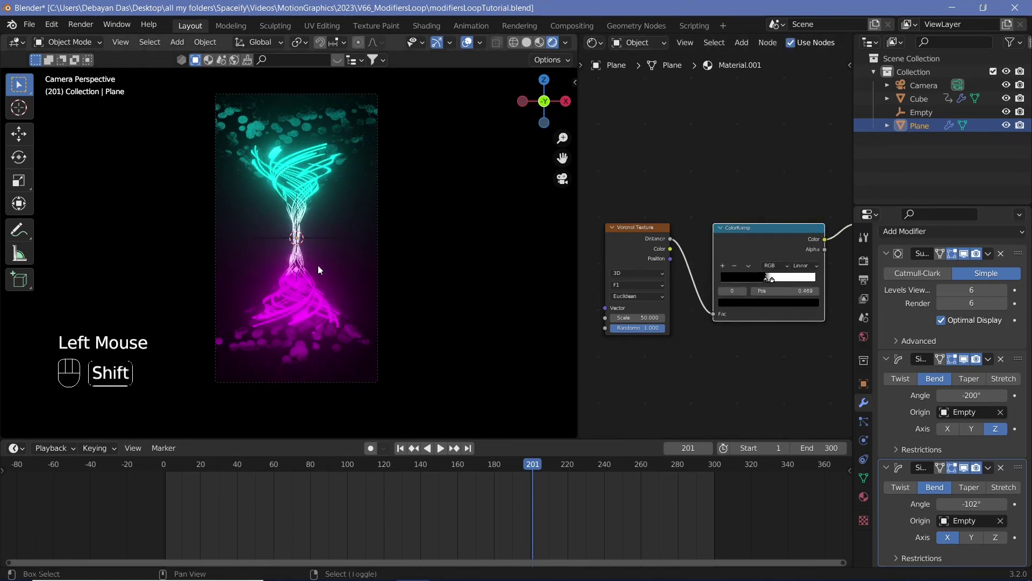
pyautogui.press('shift+space')
pyautogui.press('shift+space')
# - Set the first stop of the vase's ColorRamp to cyan so the wave lines shade cyan to magenta
pyautogui.press('shift+space')
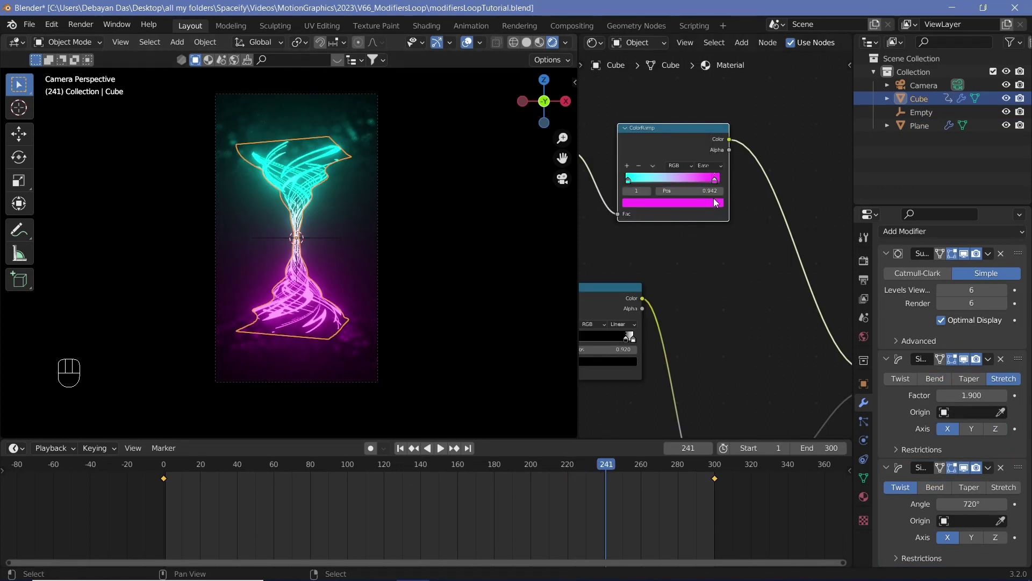
pyautogui.click(717, 206)
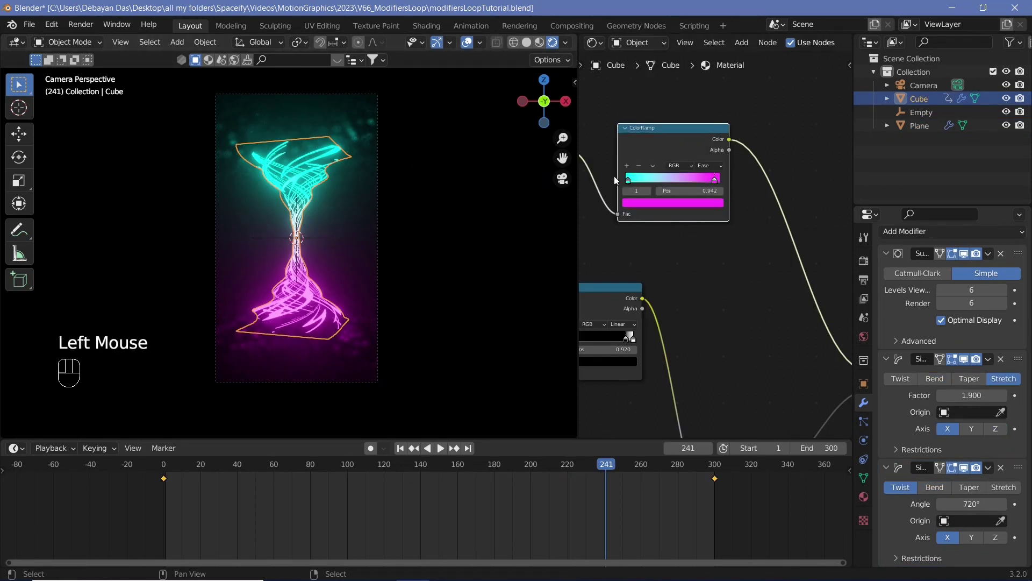
pyautogui.click(647, 206)
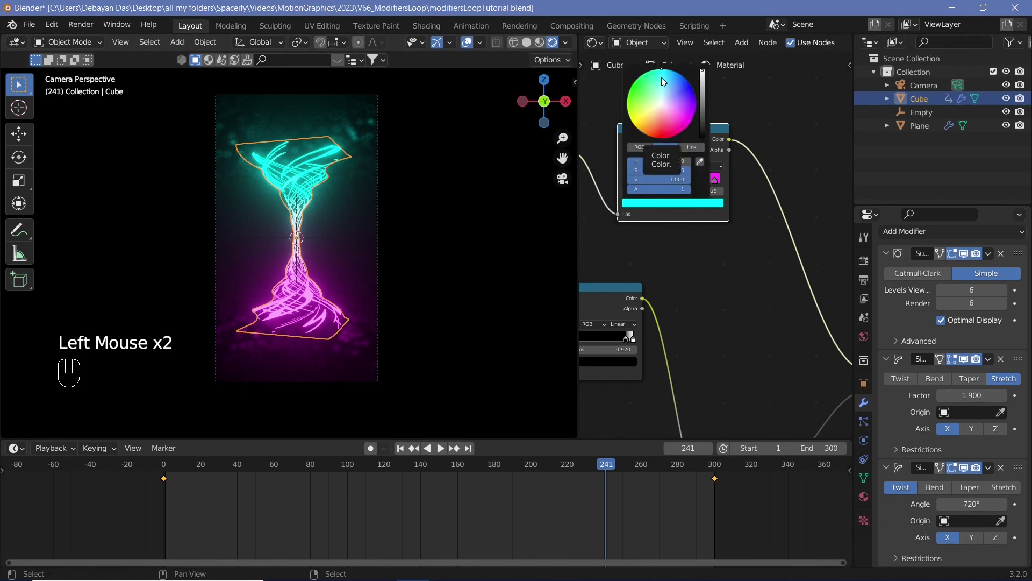
pyautogui.click(468, 48)
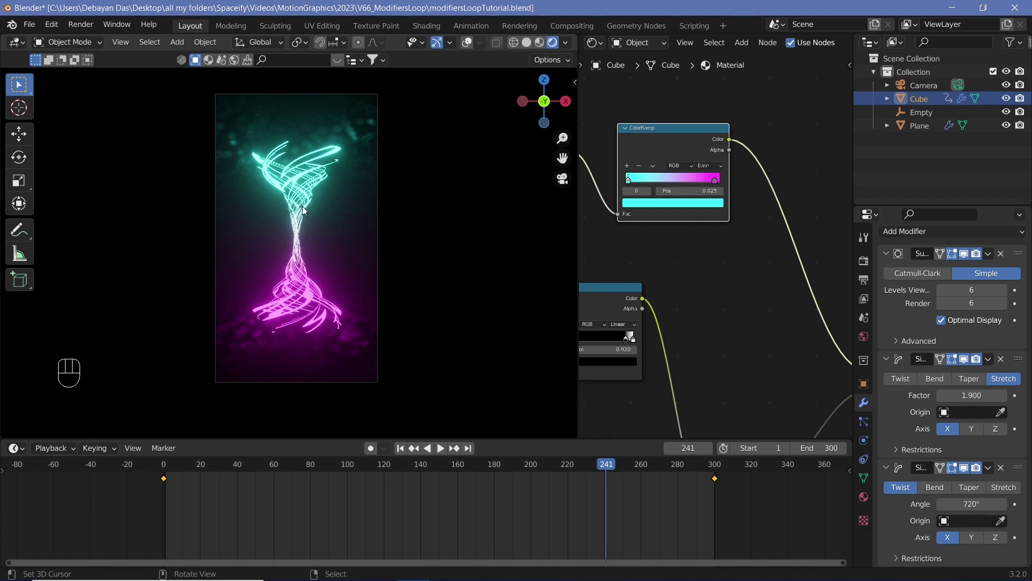
# - Play the animation to preview the glowing cyan-magenta vase before the speckled backdrop
pyautogui.press('shift+space')
pyautogui.press('shift+space')
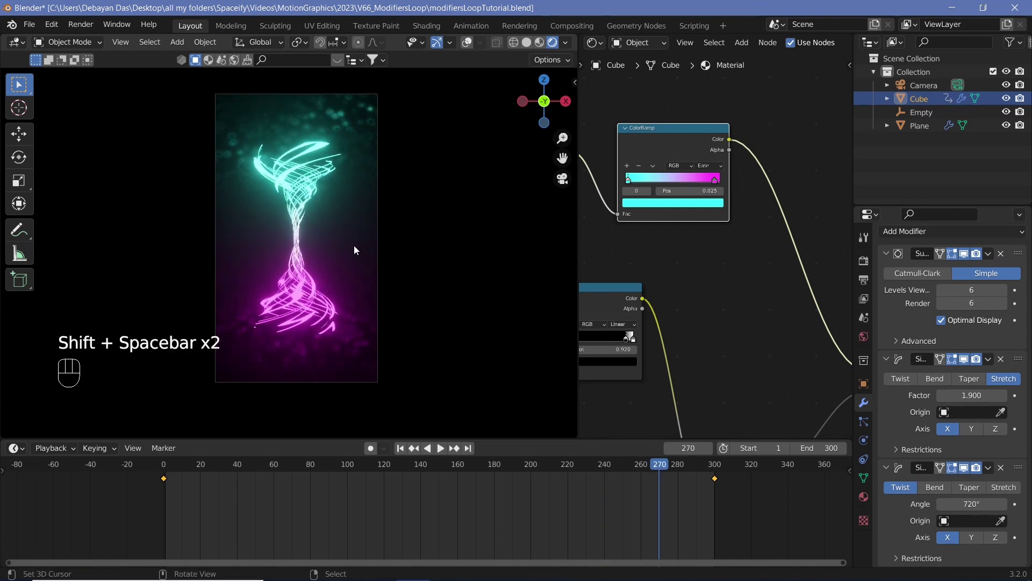